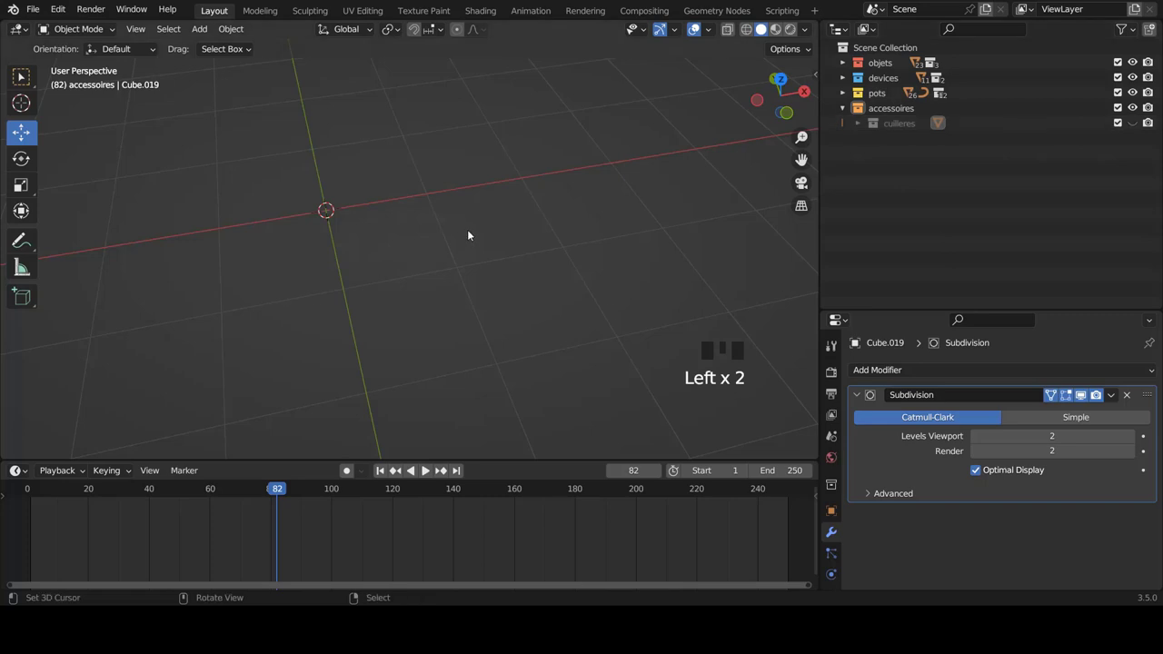
- Switch to front view and bring up the Add menu's mesh shapes
{"action": "key", "text": "KP_1"}
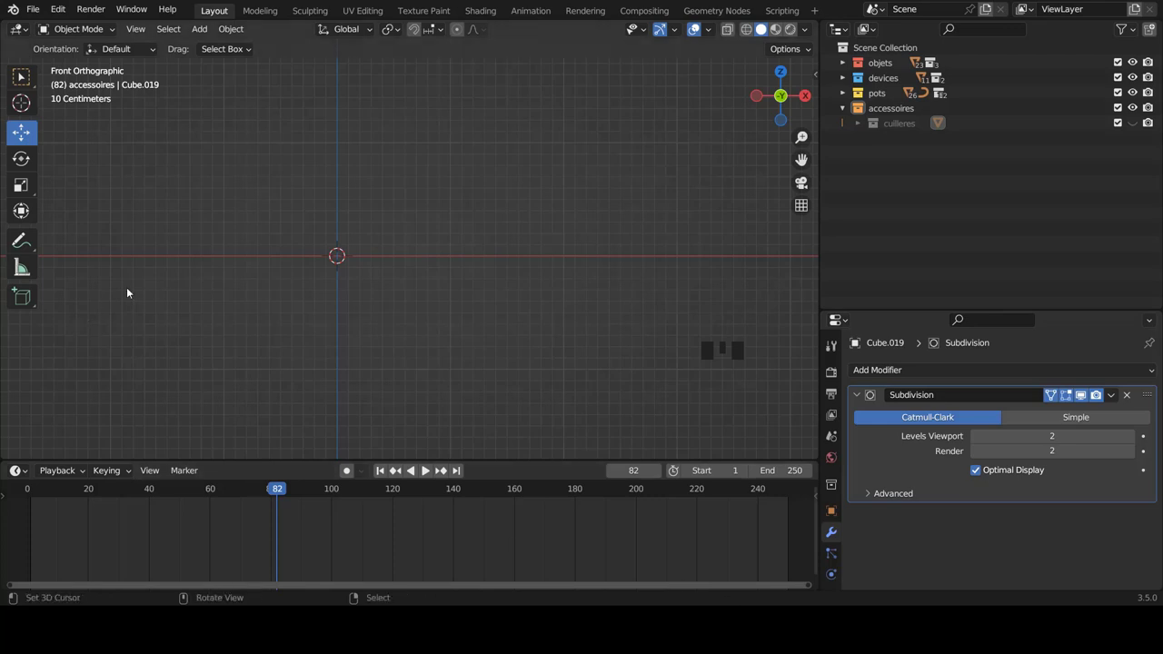
{"action": "key", "text": "shift+a"}
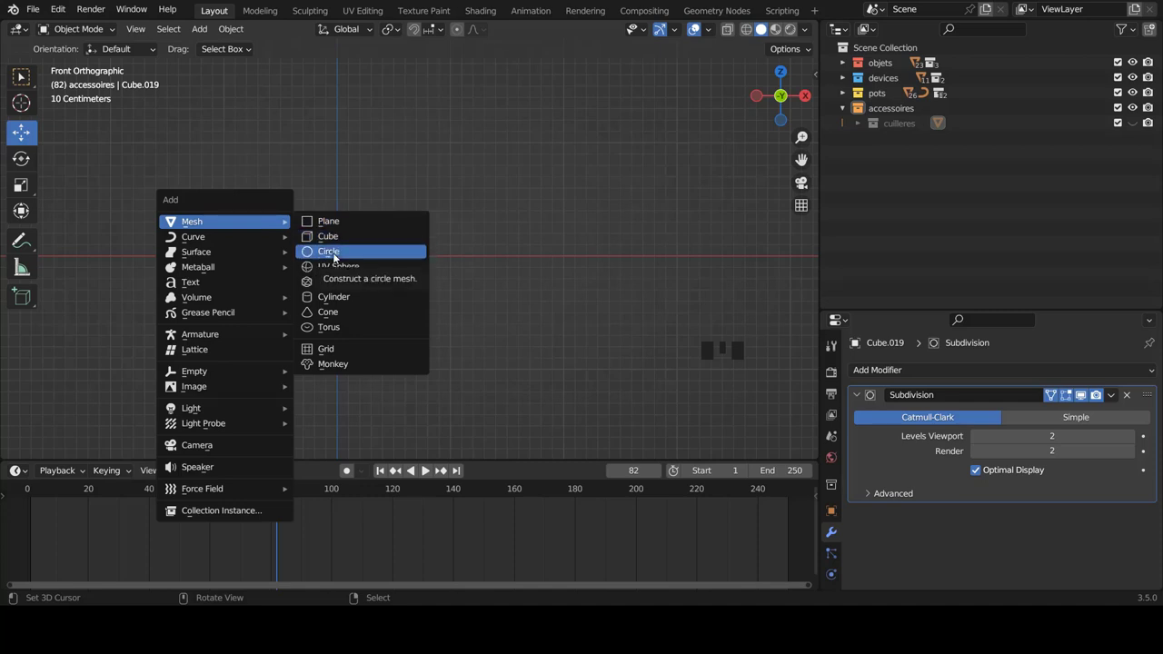
- Browse down the mesh list toward the Circle primitive
{"action": "scroll", "scroll_direction": "down", "scroll_amount": 3}
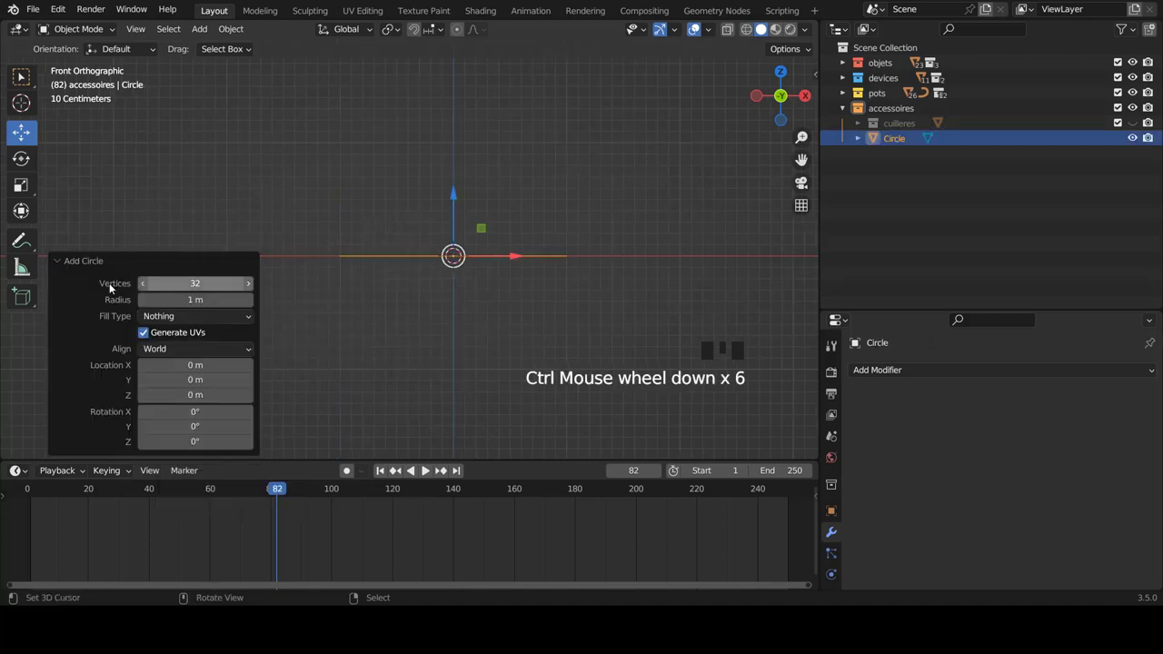
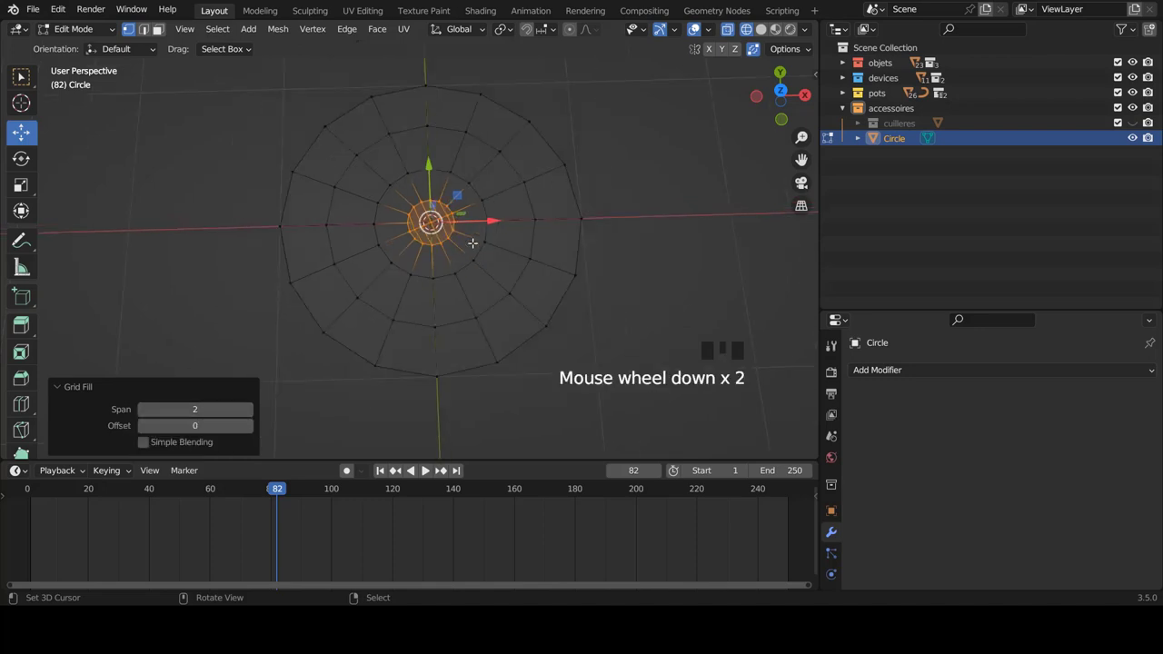
- From top view, select the whole disc mesh and rotate it 22.5° around Z
{"action": "key", "text": "KP_7"}
{"action": "scroll", "scroll_direction": "up", "scroll_amount": 3}
{"action": "scroll", "scroll_direction": "up", "scroll_amount": 3}
{"action": "key", "text": "a"}
{"action": "key", "text": "a"}
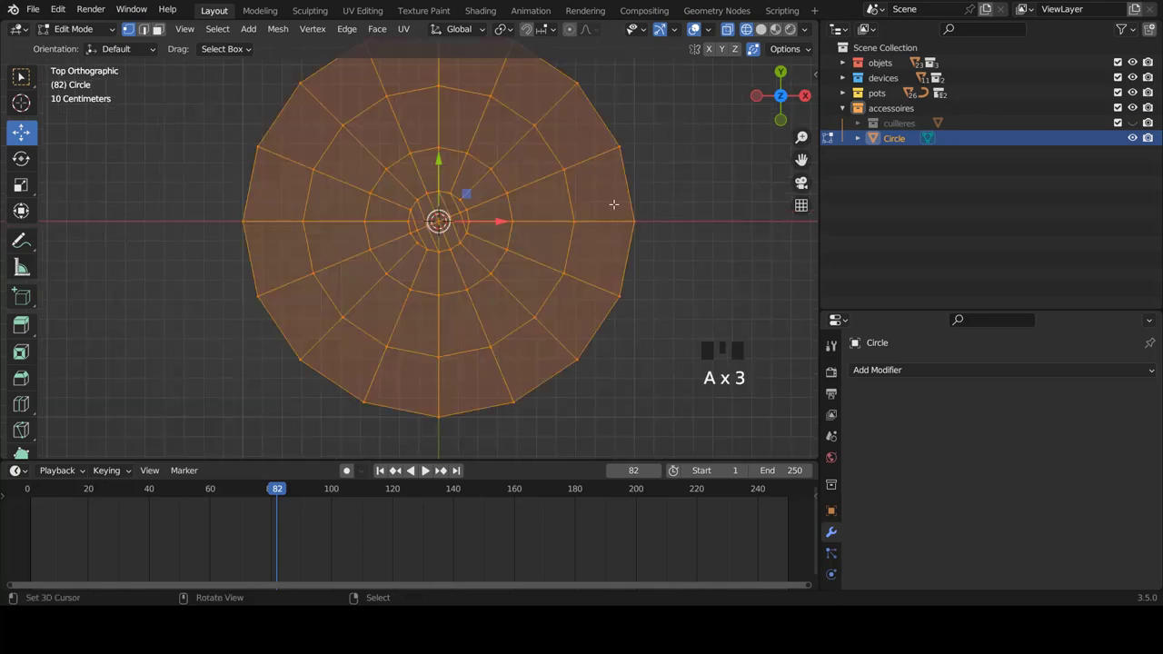
{"action": "key", "text": "r"}
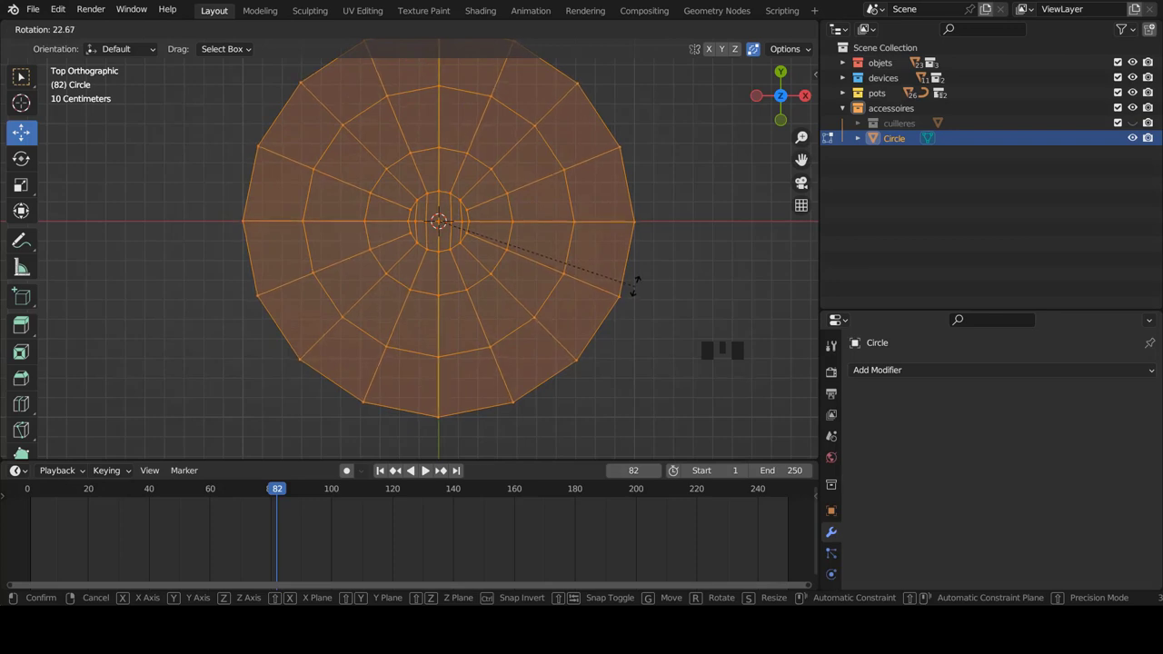
{"action": "key", "text": "z"}
{"action": "scroll", "scroll_direction": "down", "scroll_amount": 3}
{"action": "scroll", "scroll_direction": "up", "scroll_amount": 3}
{"action": "scroll", "scroll_direction": "up", "scroll_amount": 3}
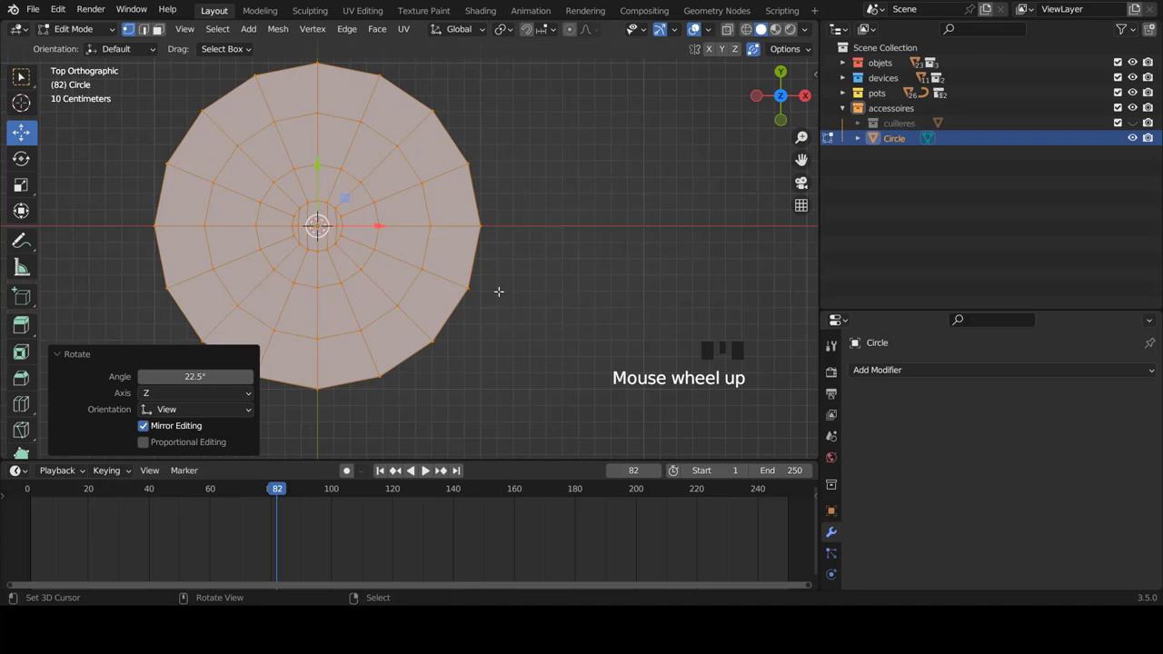
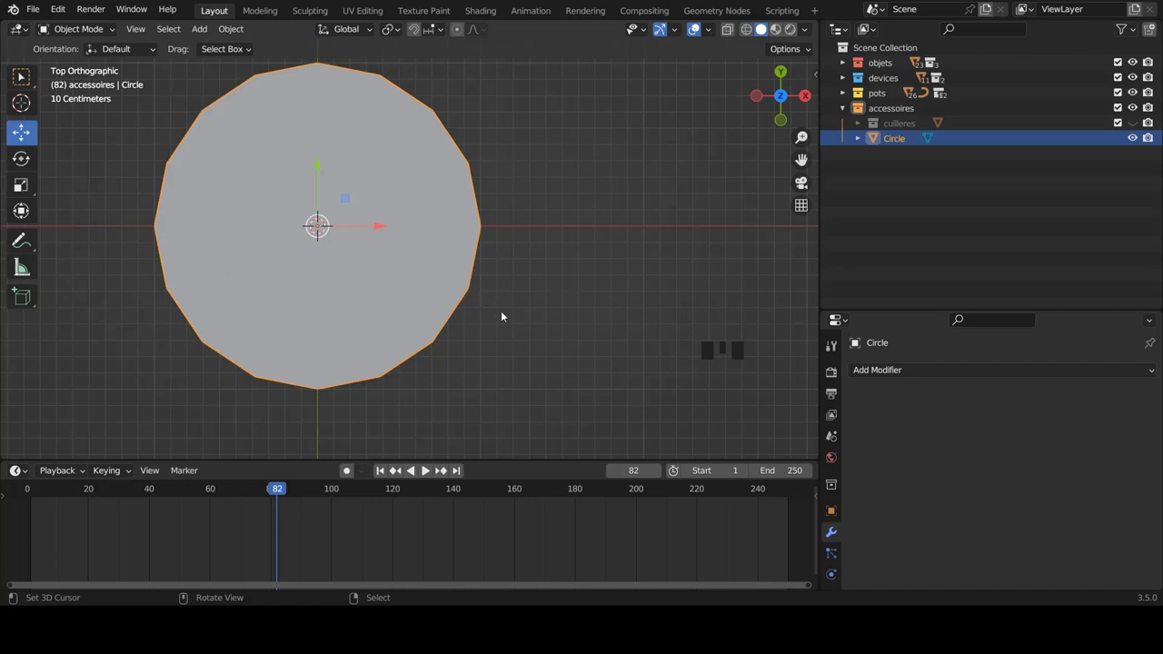
- Check the disc in Edit and Object Mode, orbit to an angle and bring up the Add Modifier list
{"action": "key", "text": "Tab"}
{"action": "key", "text": "Tab"}
{"action": "left_click_drag", "start_coordinate": [455, 356], "coordinate": [912, 372]}
{"action": "left_click", "coordinate": [912, 372]}
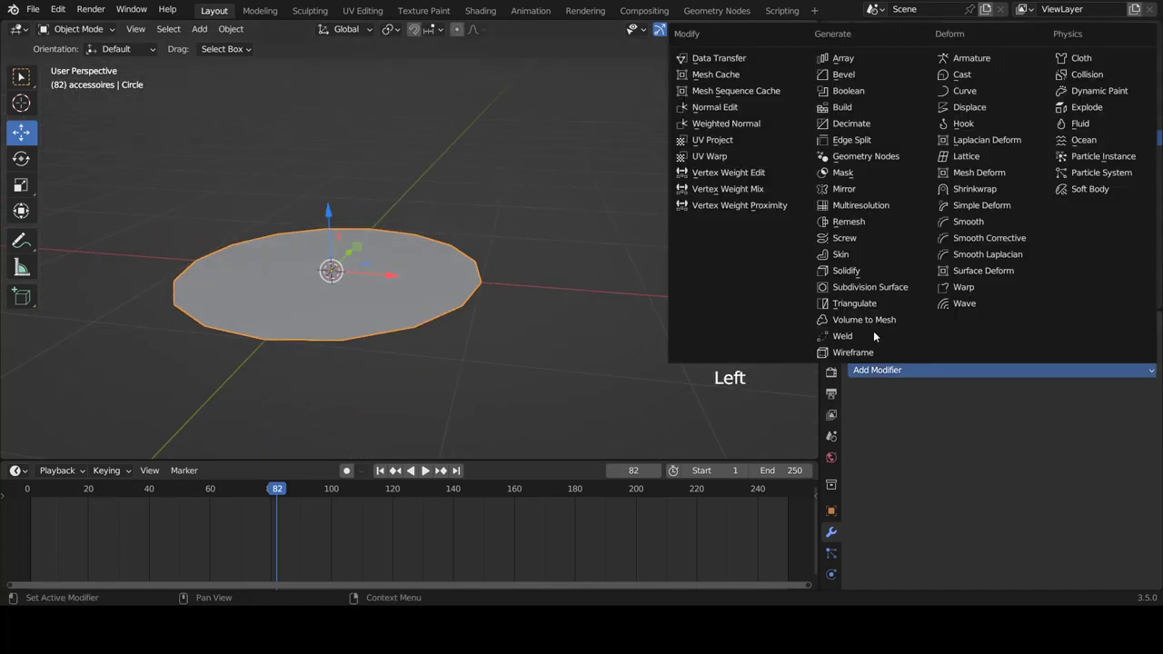
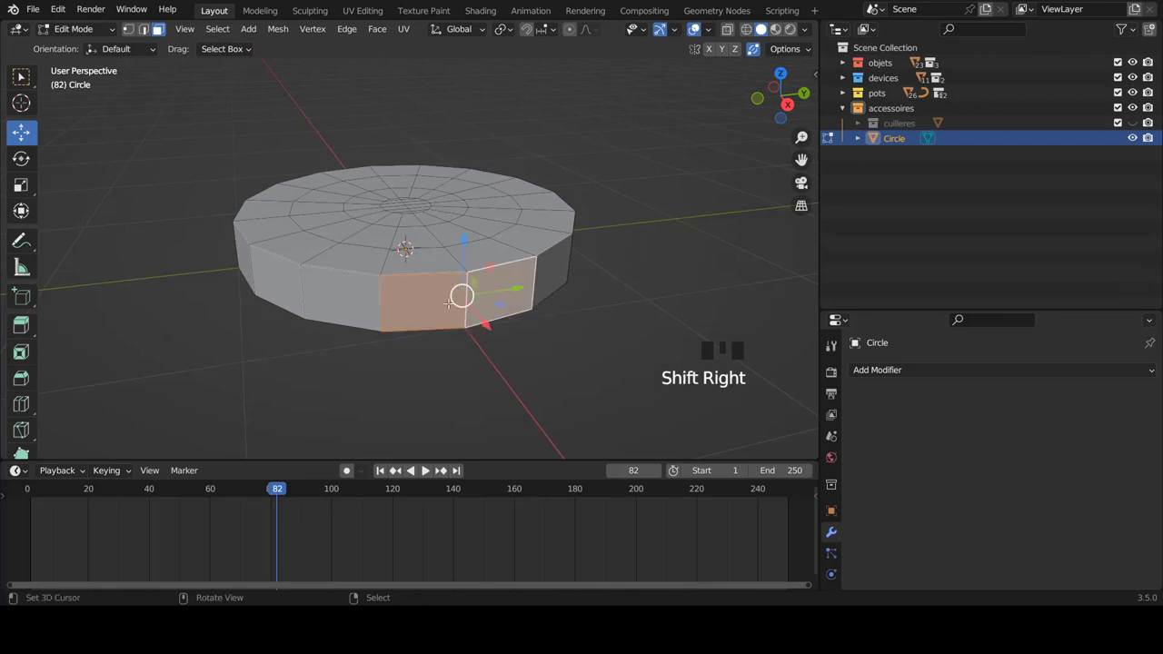
- In top view with X-ray on, extrude a side face outward into a handle and return to Object Mode
{"action": "key", "text": "KP_7"}
{"action": "scroll", "scroll_direction": "up", "scroll_amount": 3}
{"action": "scroll", "scroll_direction": "down", "scroll_amount": 3}
{"action": "key", "text": "z"}
{"action": "scroll", "scroll_direction": "up", "scroll_amount": 3}
{"action": "scroll", "scroll_direction": "up", "scroll_amount": 3}
{"action": "key", "text": "e"}
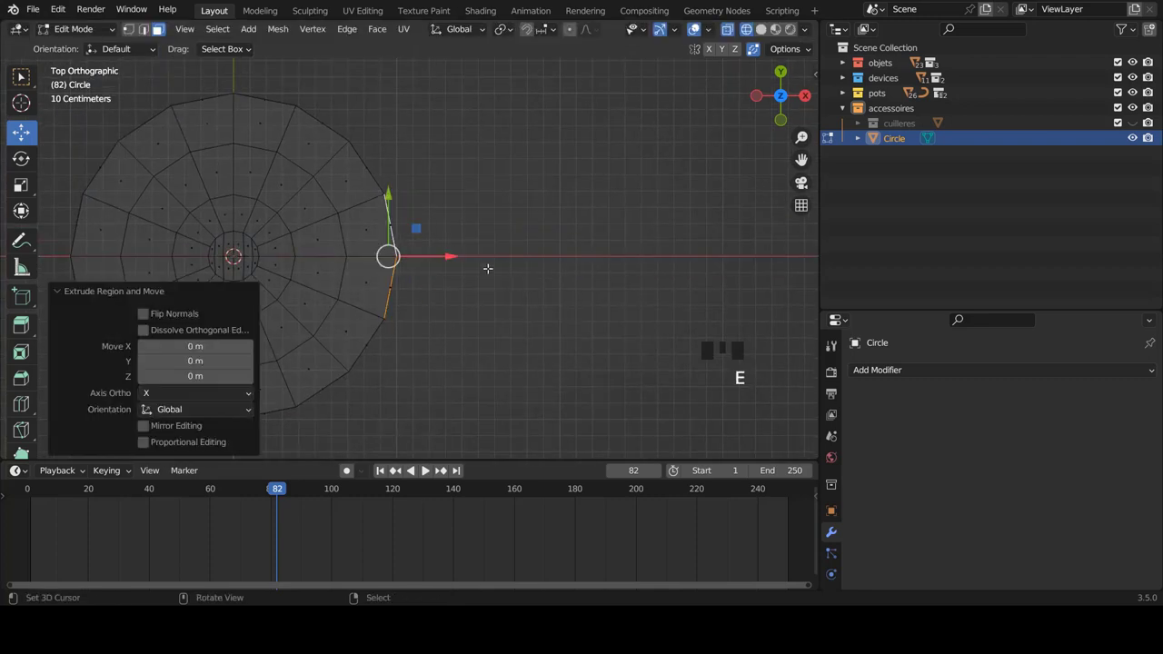
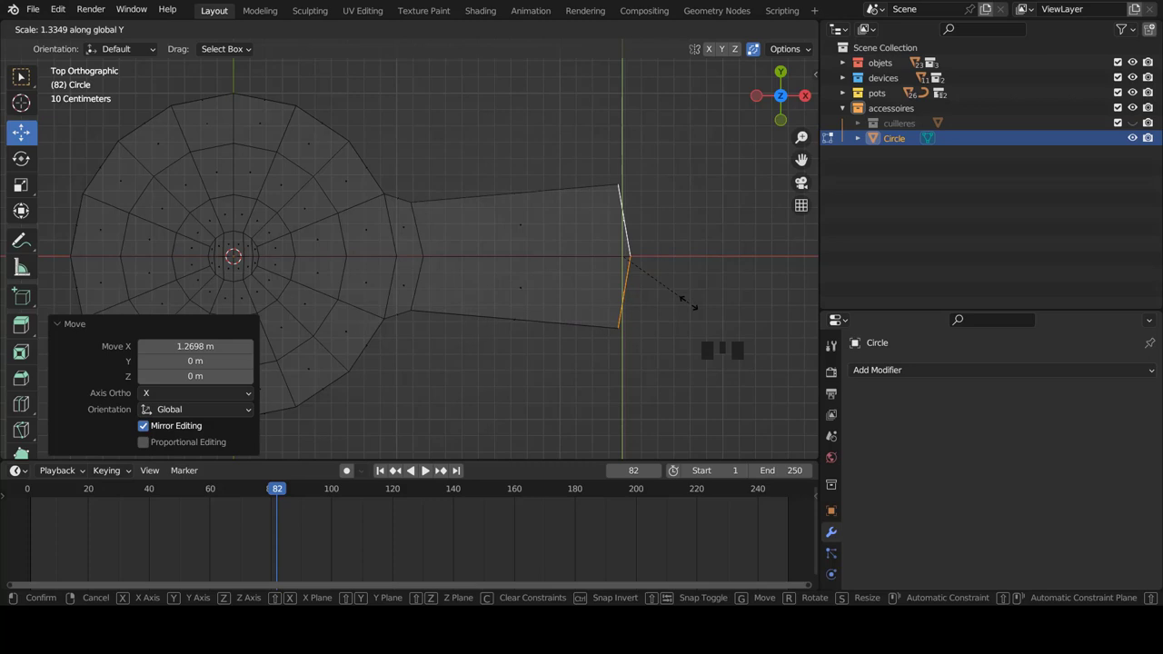
{"action": "scroll", "scroll_direction": "down", "scroll_amount": 3}
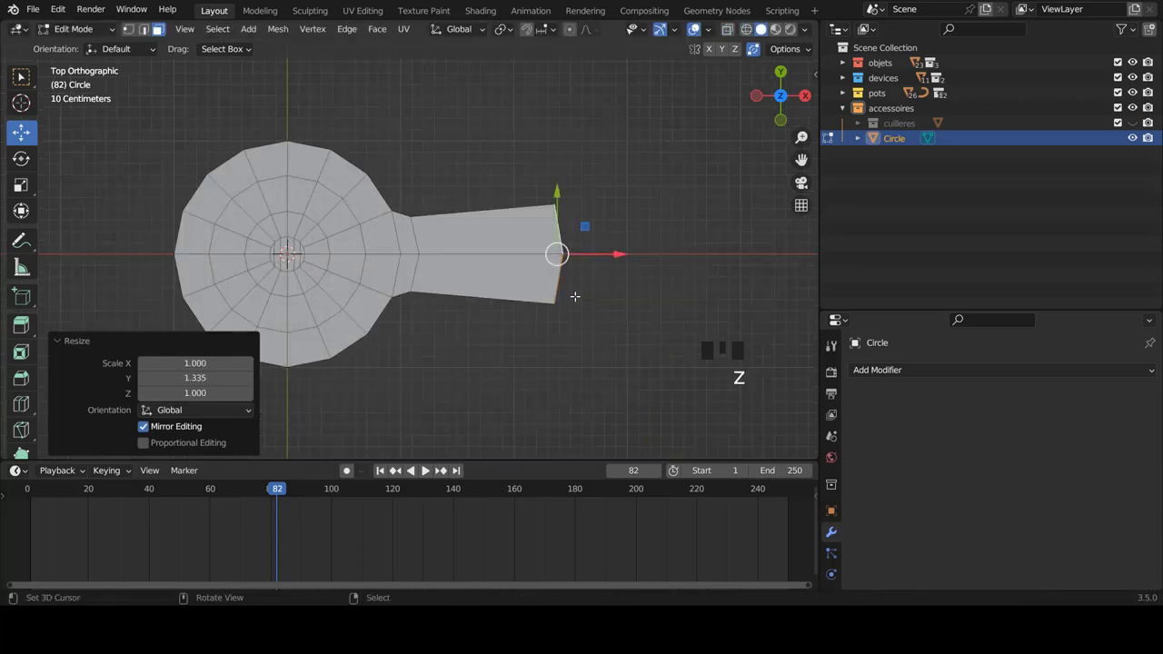
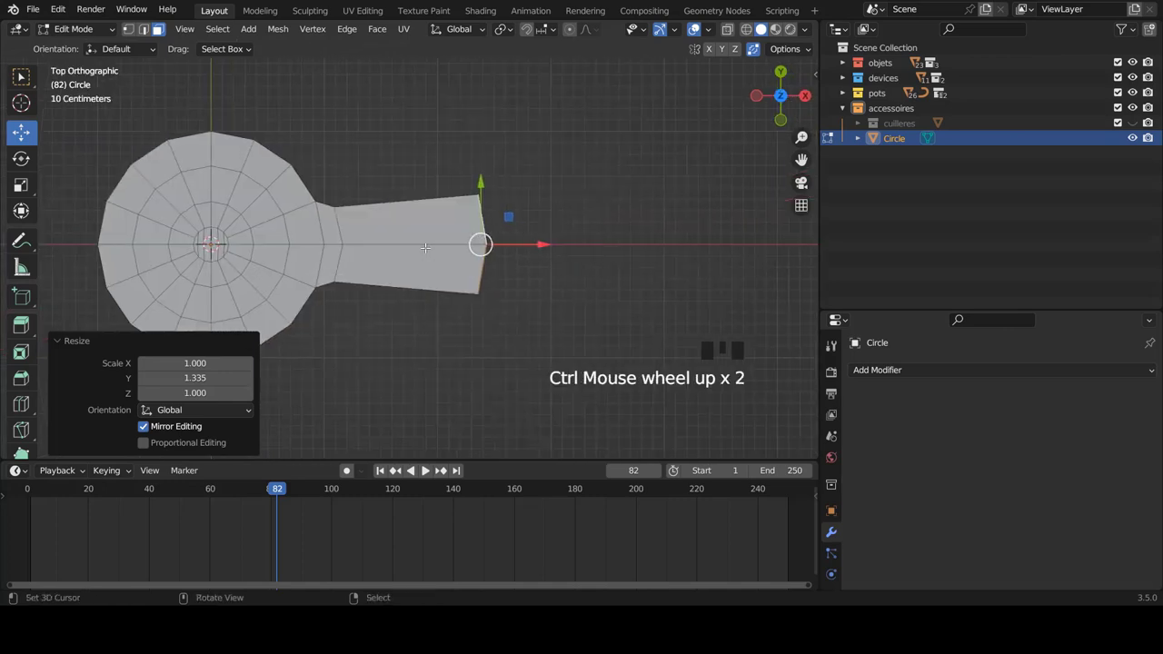
{"action": "key", "text": "Tab"}
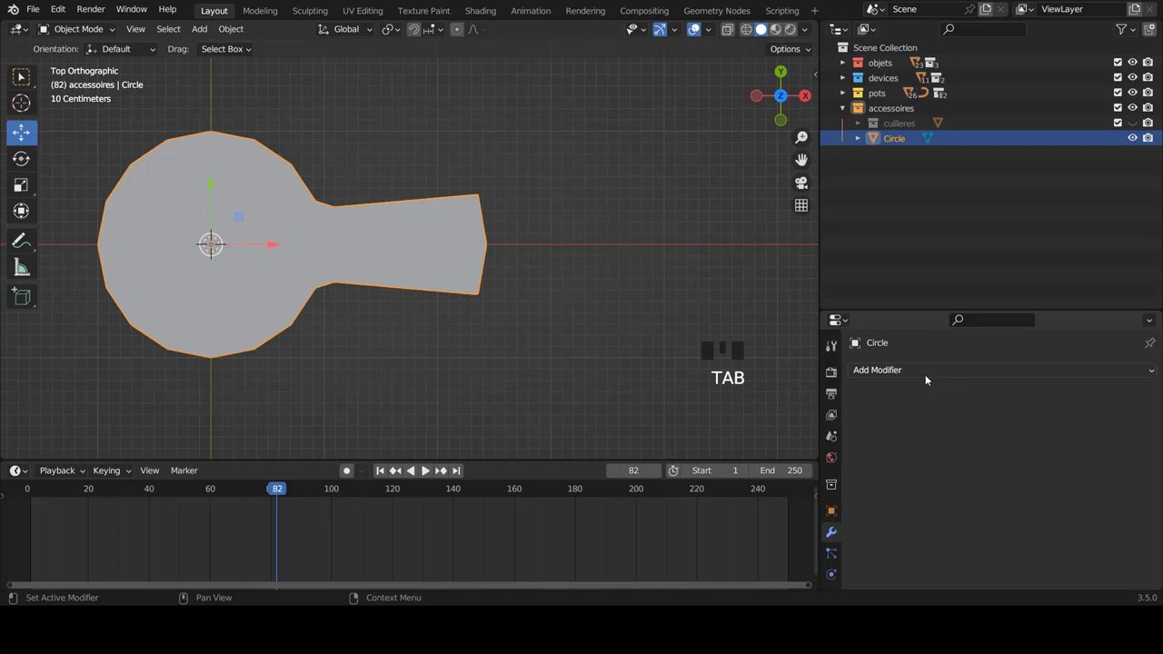
- Add a Subdivision Surface modifier to smooth the paddle
{"action": "left_click", "coordinate": [926, 375]}
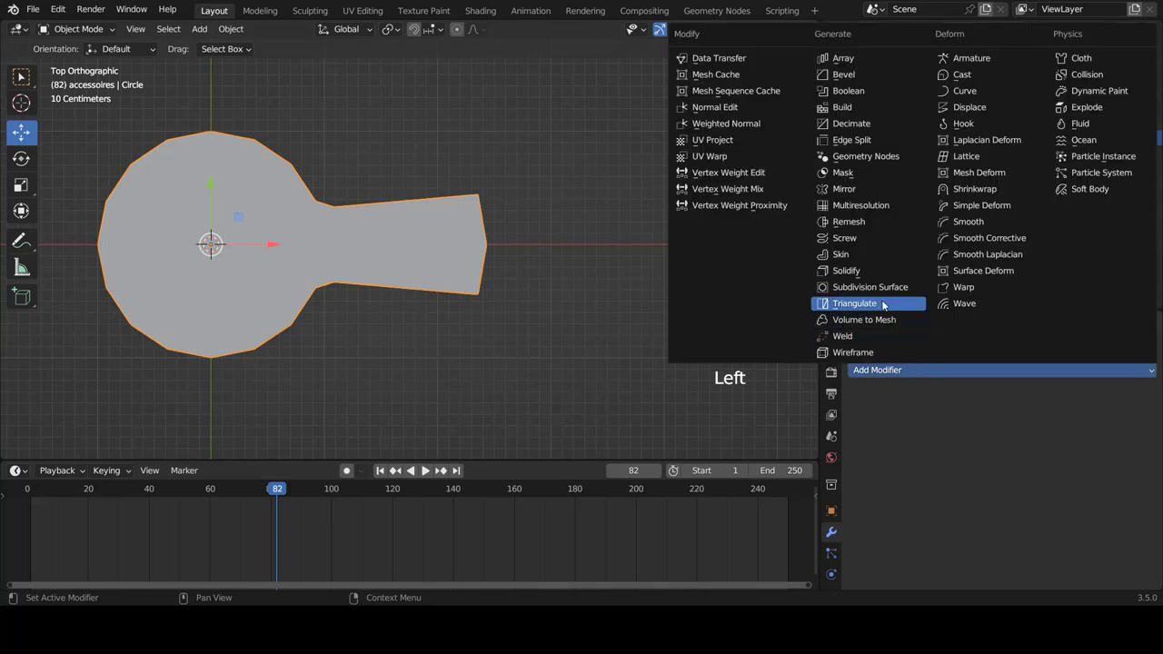
{"action": "left_click", "coordinate": [879, 290]}
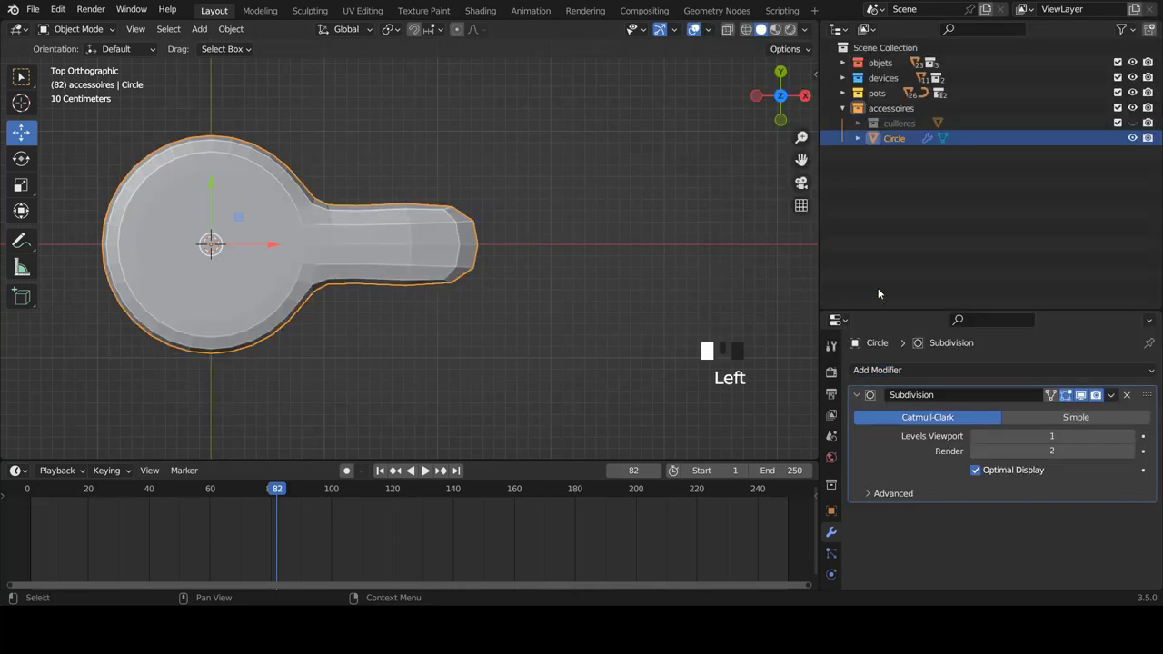
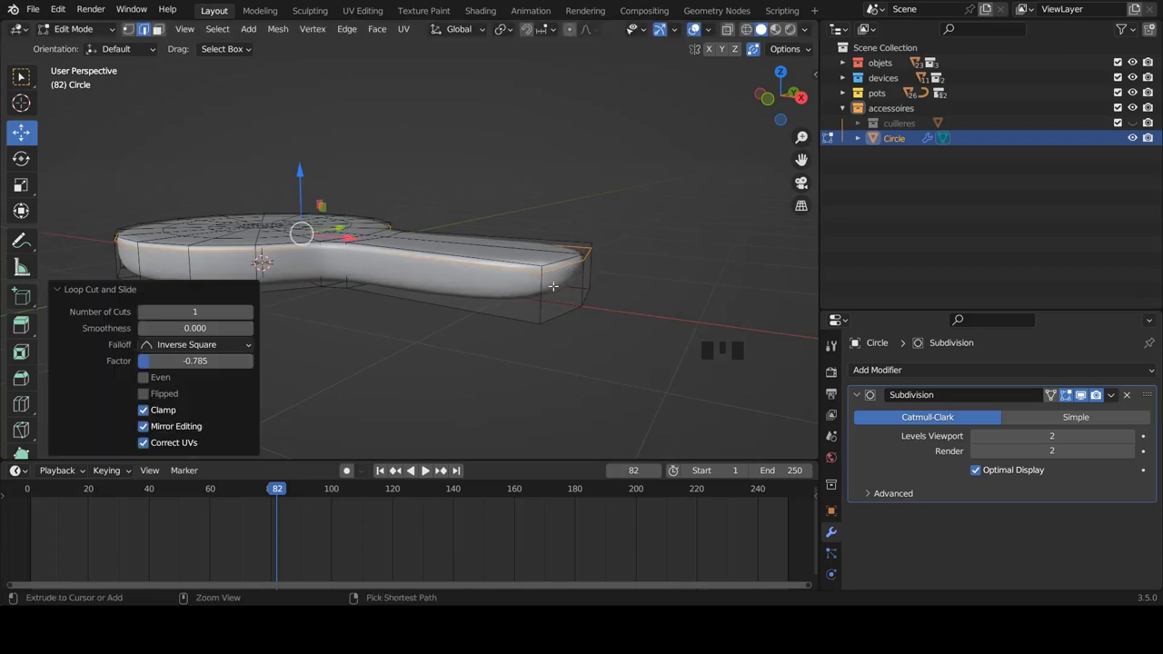
- Cut and slide an edge loop near the disc rim, then check the smoothed result in Object Mode
{"action": "key", "text": "ctrl+r"}
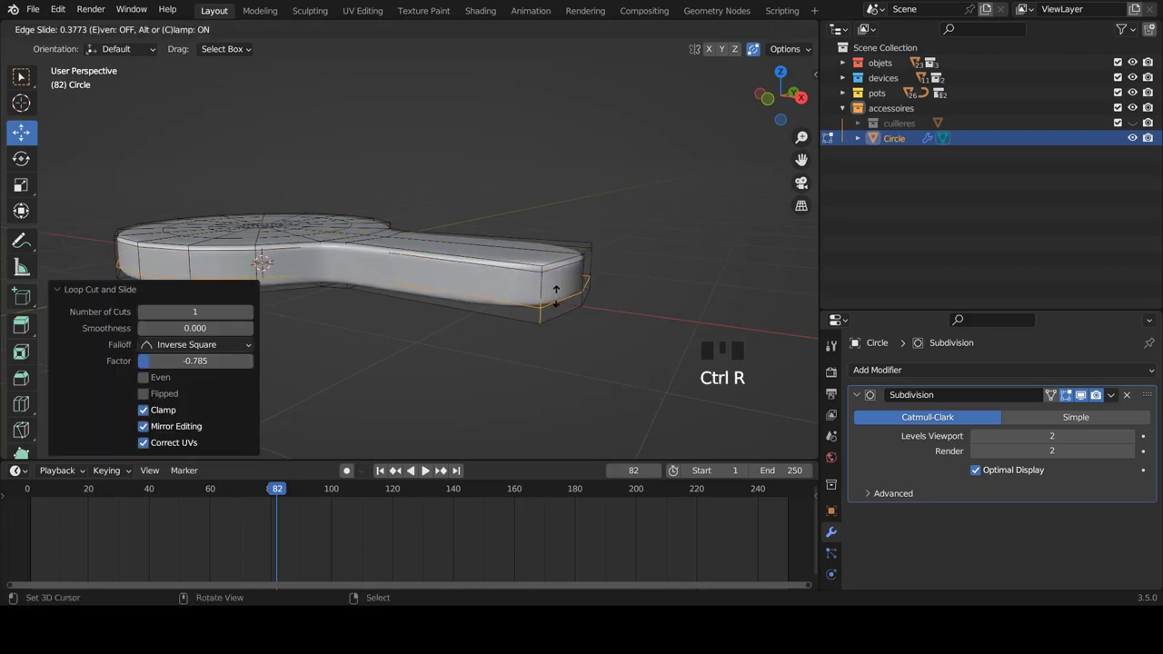
{"action": "key", "text": "Tab"}
{"action": "scroll", "scroll_direction": "down", "scroll_amount": 3}
{"action": "left_click_drag", "start_coordinate": [490, 284], "coordinate": [527, 342]}
{"action": "key", "text": "a"}
{"action": "left_click_drag", "start_coordinate": [456, 290], "coordinate": [518, 324]}
{"action": "key", "text": "KP_7"}
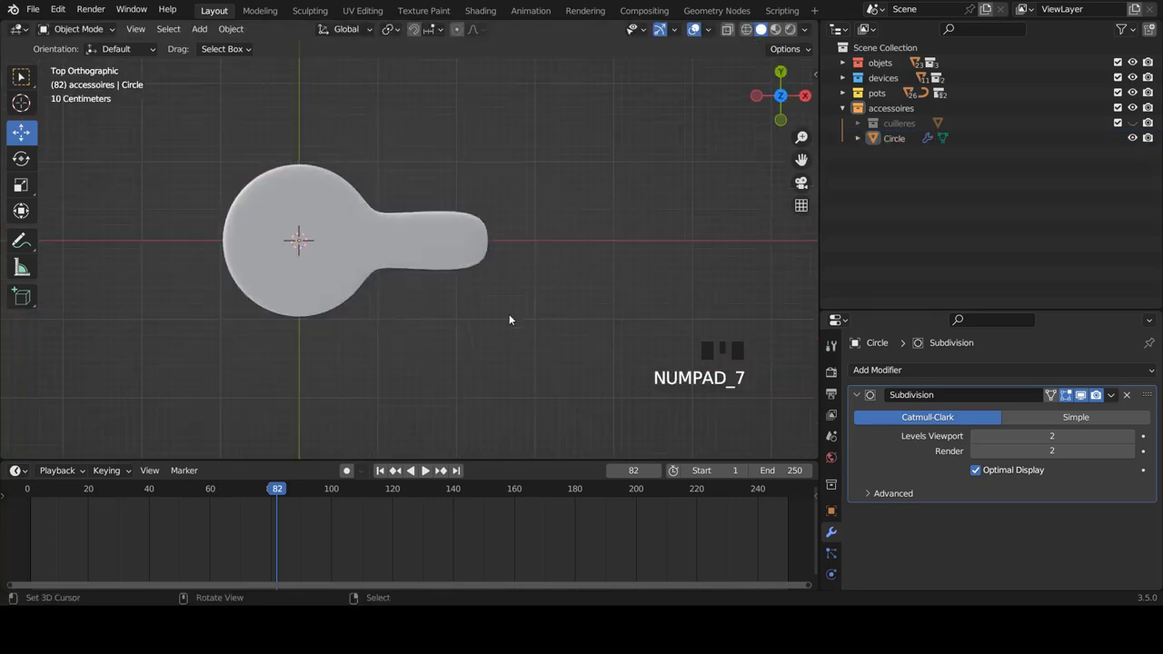
{"action": "scroll", "scroll_direction": "up", "scroll_amount": 3}
{"action": "right_click", "coordinate": [510, 264]}
- Back in Edit Mode with X-ray top view, cut two edge loops across the handle's tip
{"action": "key", "text": "Tab"}
{"action": "key", "text": "ctrl+Tab"}
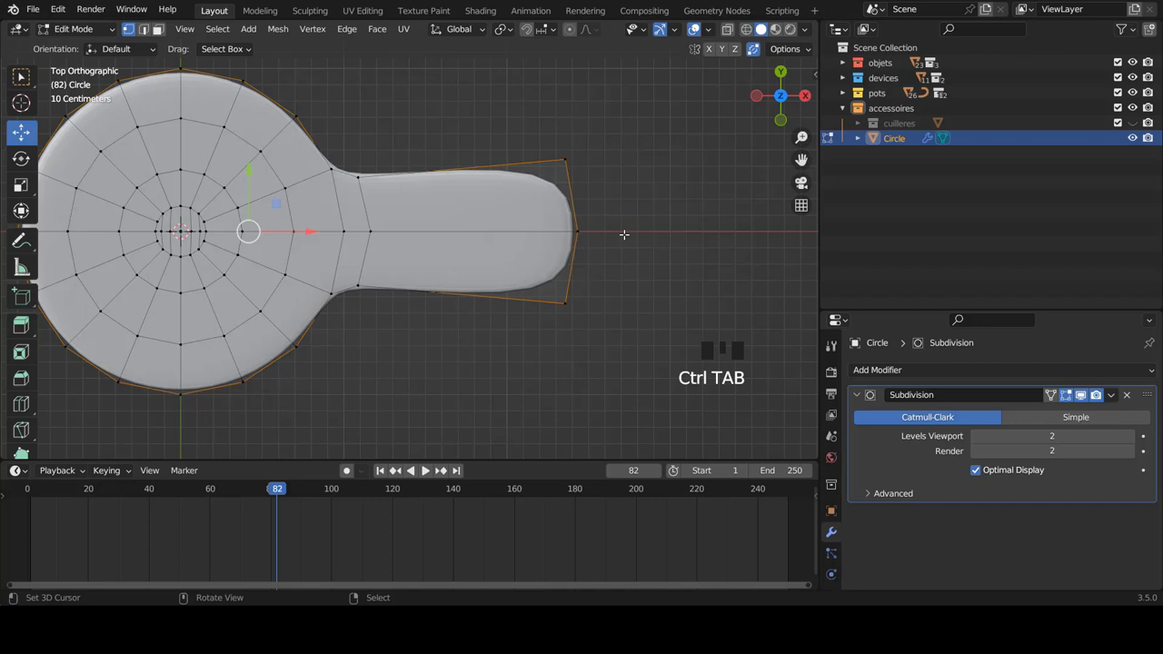
{"action": "scroll", "scroll_direction": "up", "scroll_amount": 3}
{"action": "key", "text": "z"}
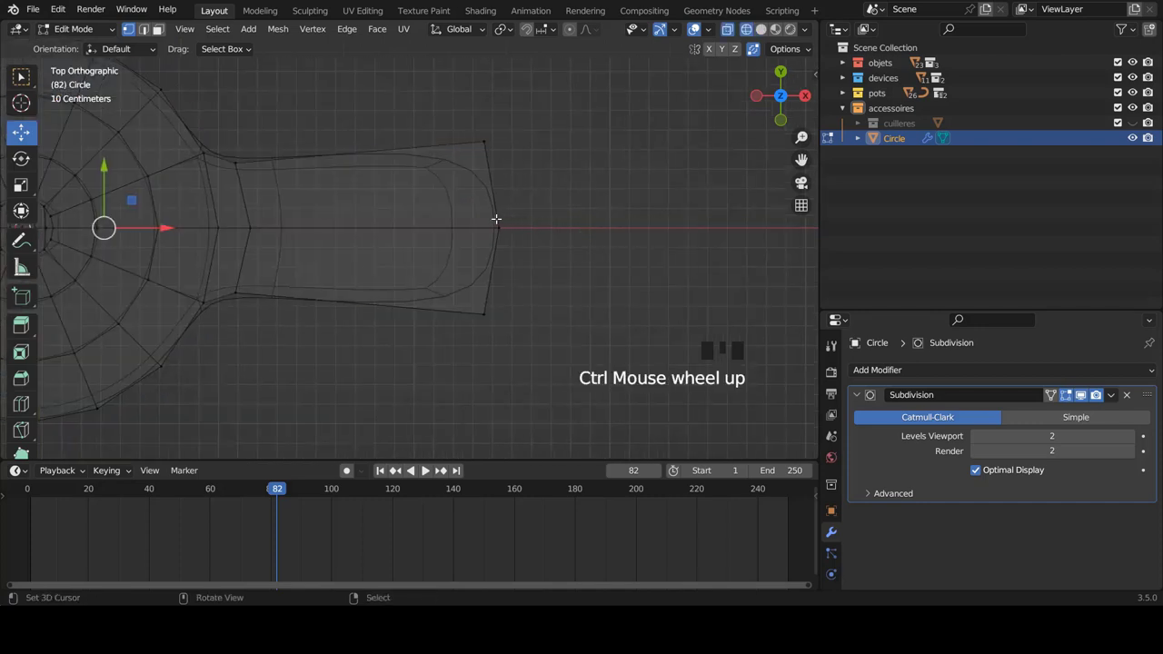
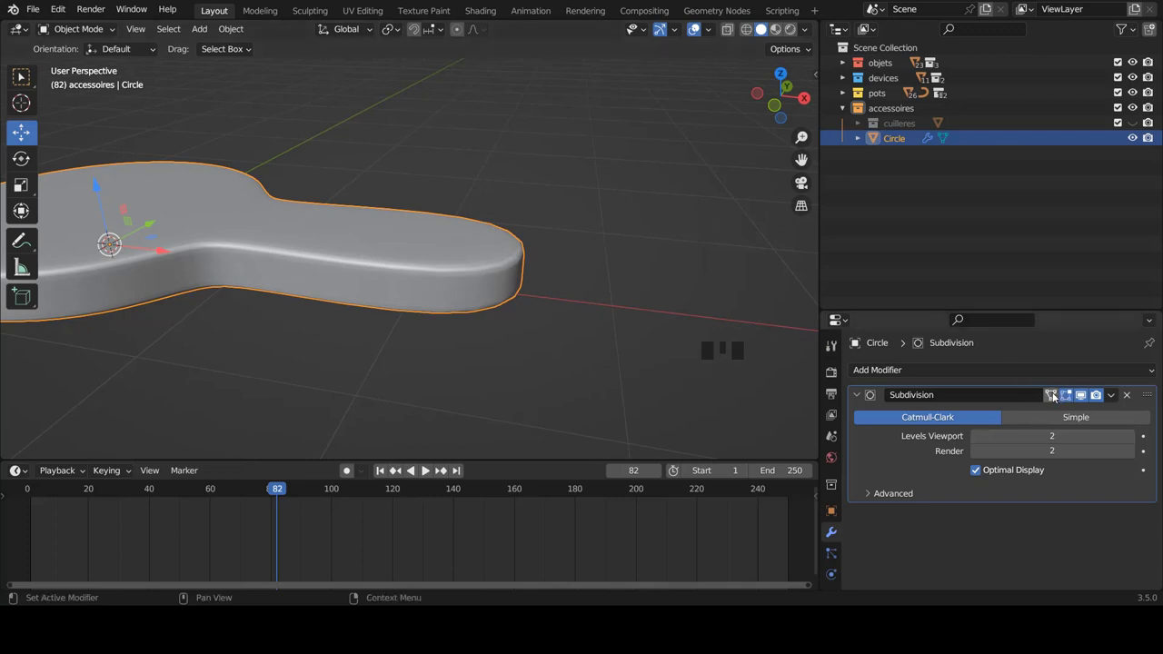
{"action": "left_click_drag", "start_coordinate": [862, 396], "coordinate": [1086, 399]}
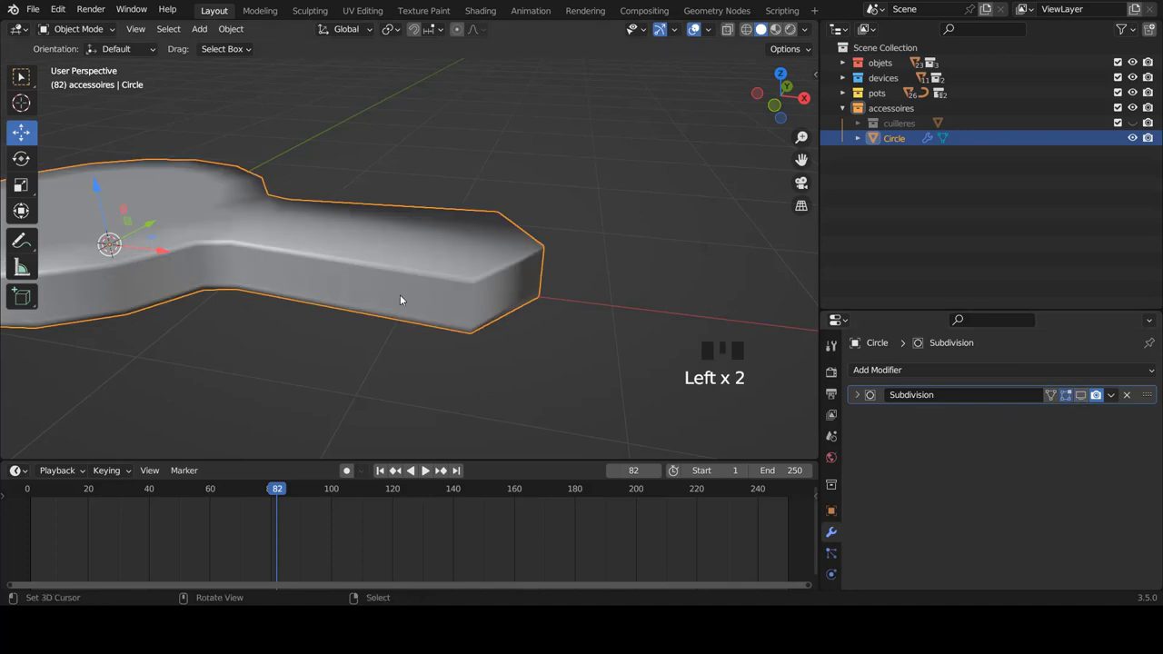
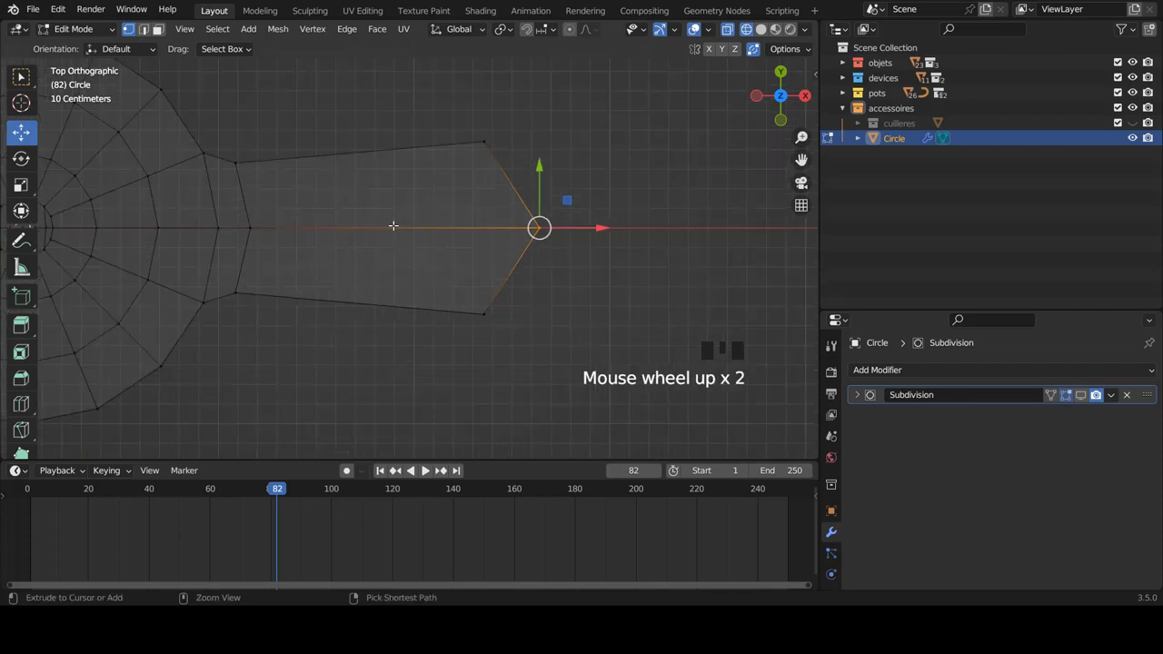
{"action": "key", "text": "ctrl+r"}
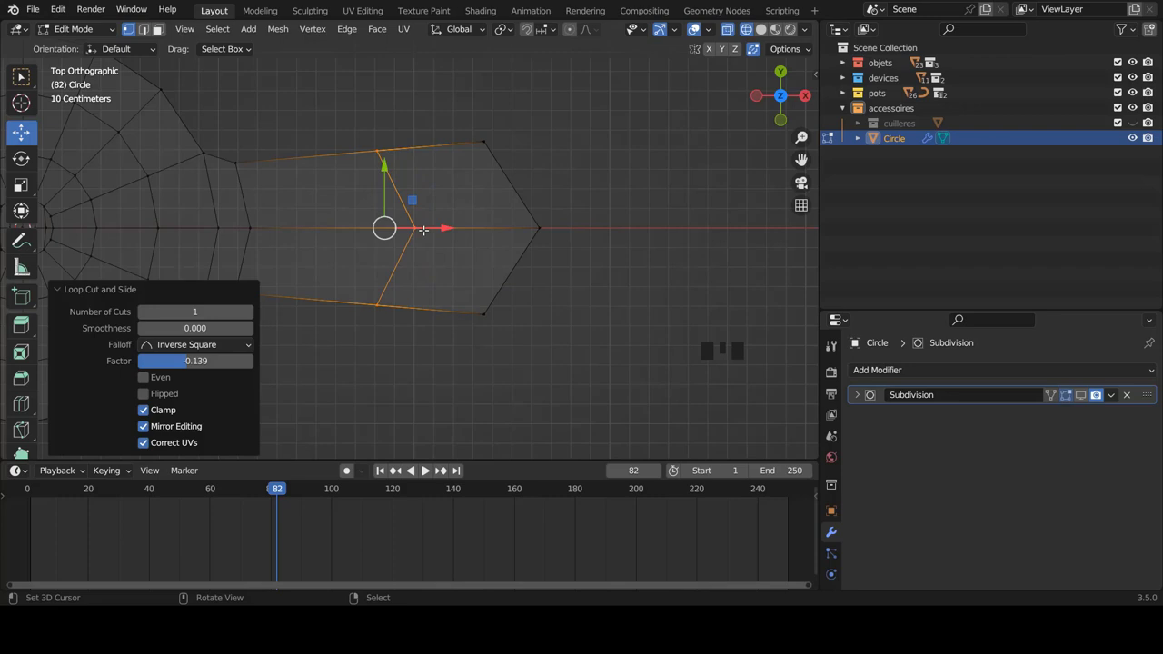
{"action": "key", "text": "ctrl+r"}
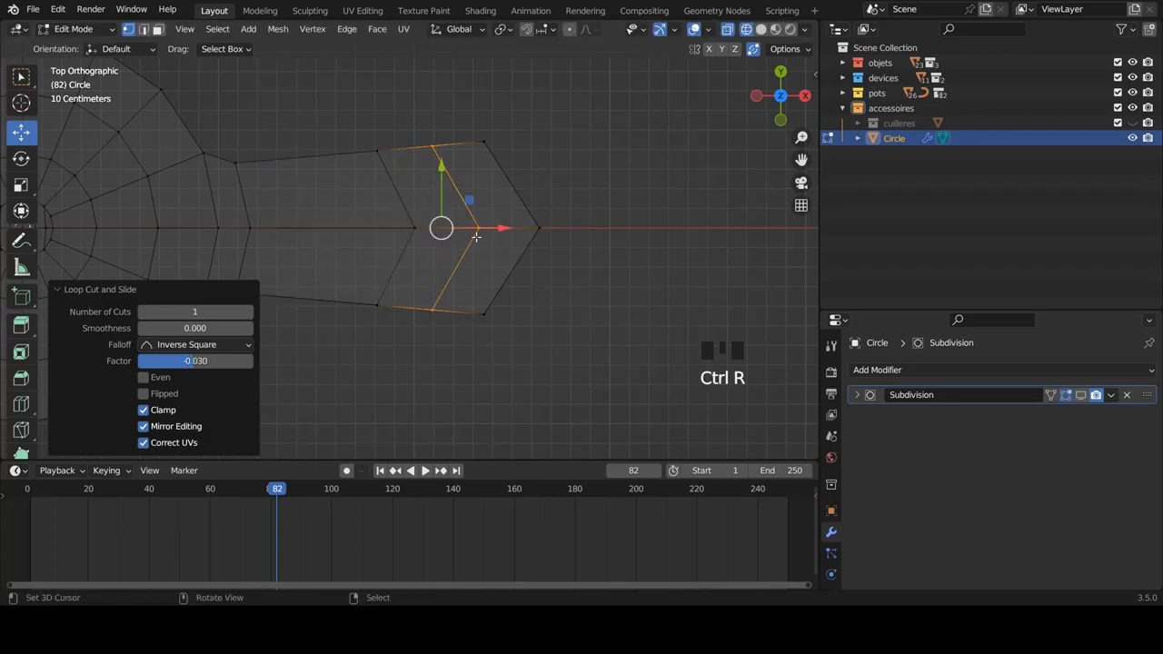
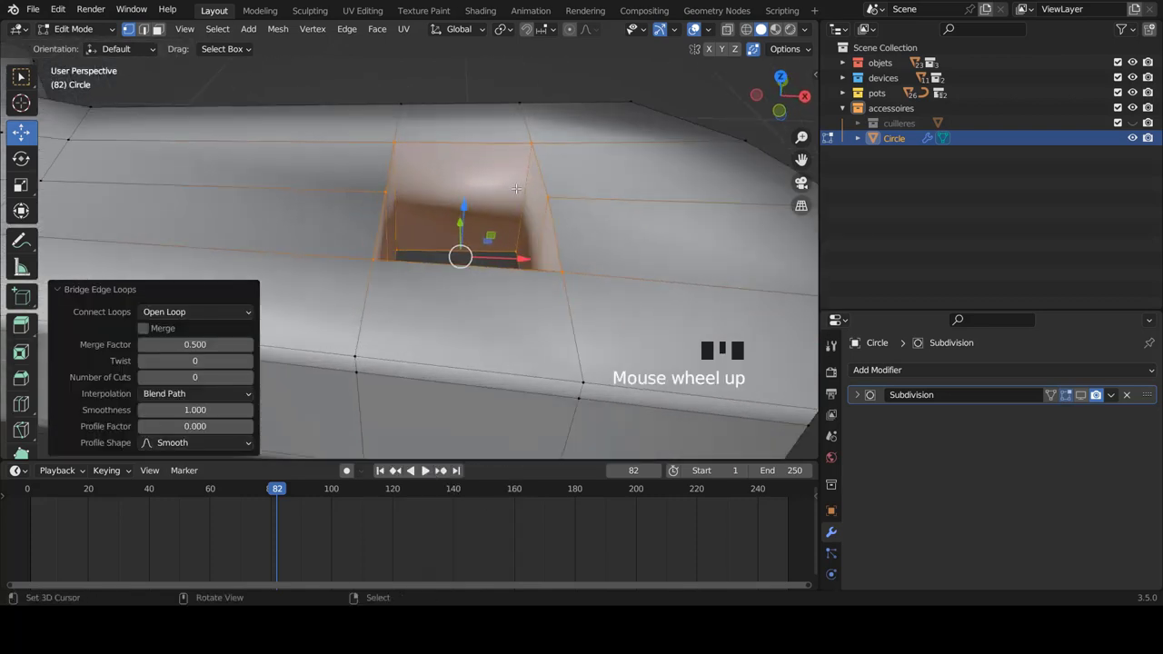
- Add an edge loop around the inner walls of the handle's hole and slide it
{"action": "key", "text": "ctrl+r"}
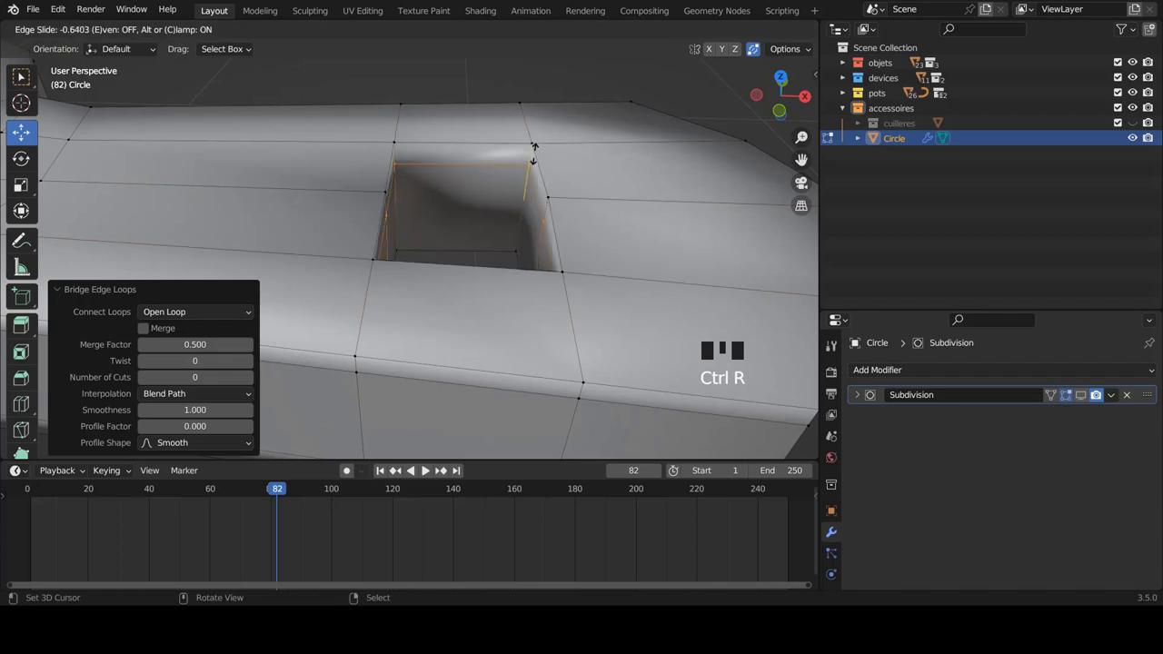
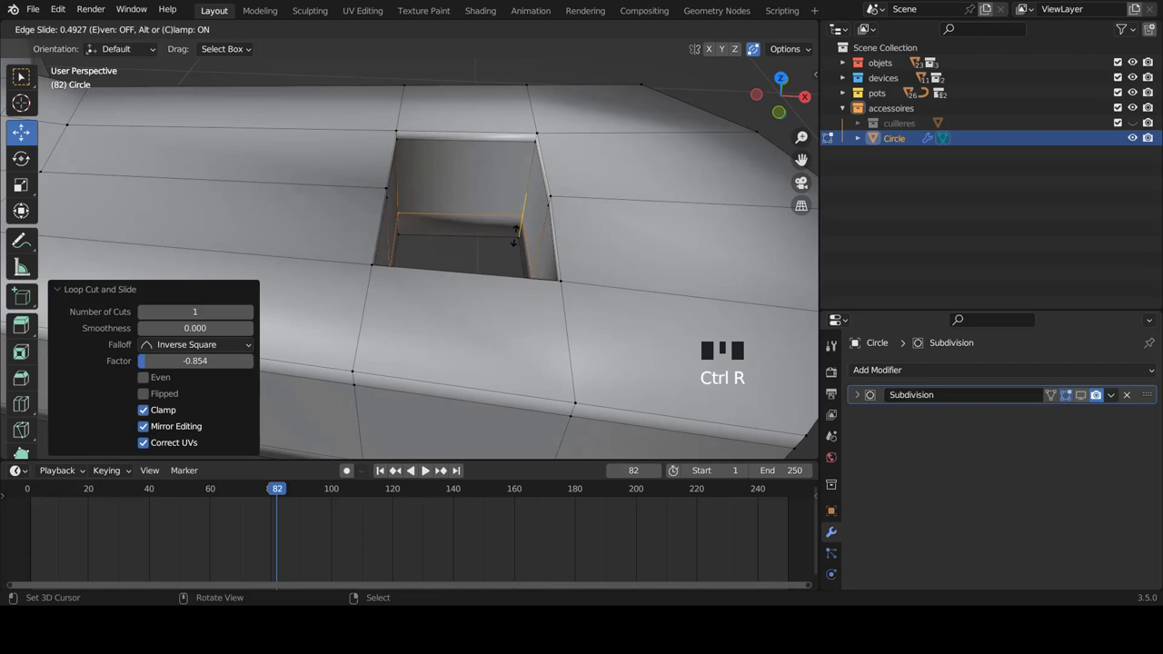
- Return to Object Mode, orbit the paddle and enable the Subdivision edit-mode display
{"action": "key", "text": "ctrl+r"}
{"action": "key", "text": "Tab"}
{"action": "scroll", "scroll_direction": "down", "scroll_amount": 3}
{"action": "left_click_drag", "start_coordinate": [475, 224], "coordinate": [1072, 403]}
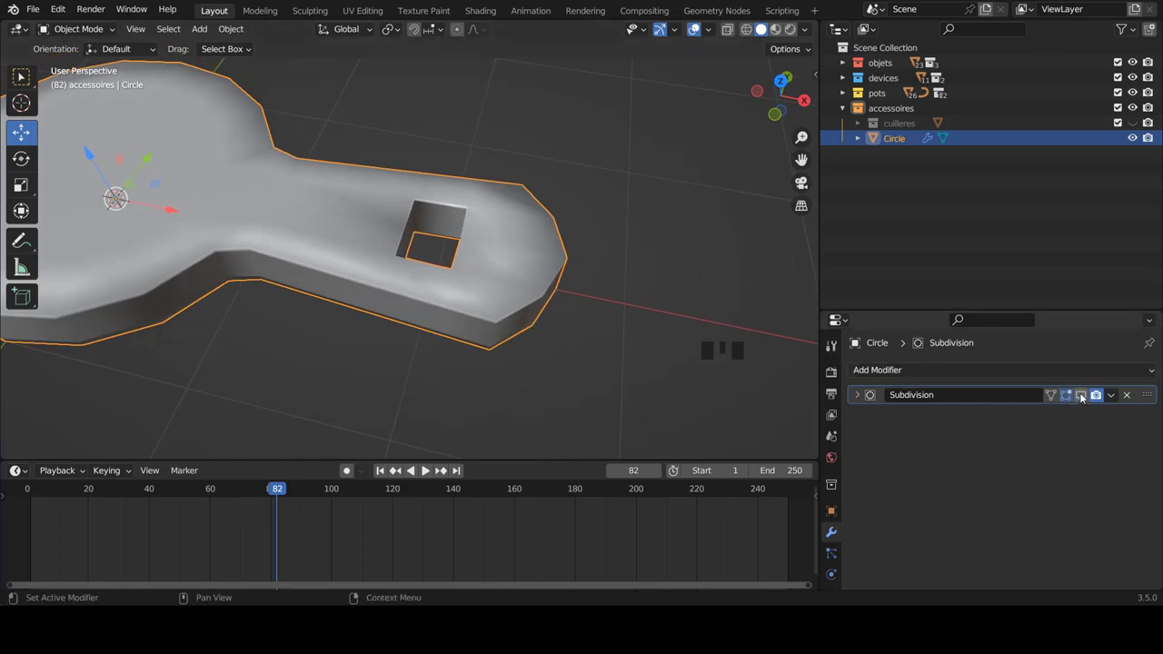
{"action": "left_click", "coordinate": [1086, 396]}
{"action": "scroll", "scroll_direction": "down", "scroll_amount": 3}
{"action": "key", "text": "a"}
- Orbit to inspect the smoothed hole, then face the paddle from front view
{"action": "left_click_drag", "start_coordinate": [402, 209], "coordinate": [457, 195]}
{"action": "scroll", "scroll_direction": "down", "scroll_amount": 3}
{"action": "left_click_drag", "start_coordinate": [507, 272], "coordinate": [528, 259]}
{"action": "key", "text": "KP_1"}
{"action": "scroll", "scroll_direction": "down", "scroll_amount": 3}
{"action": "scroll", "scroll_direction": "up", "scroll_amount": 3}
{"action": "right_click", "coordinate": [518, 258]}
- Scale the paddle down along Z to thin it, orbit to check, then go to top view
{"action": "key", "text": "s"}
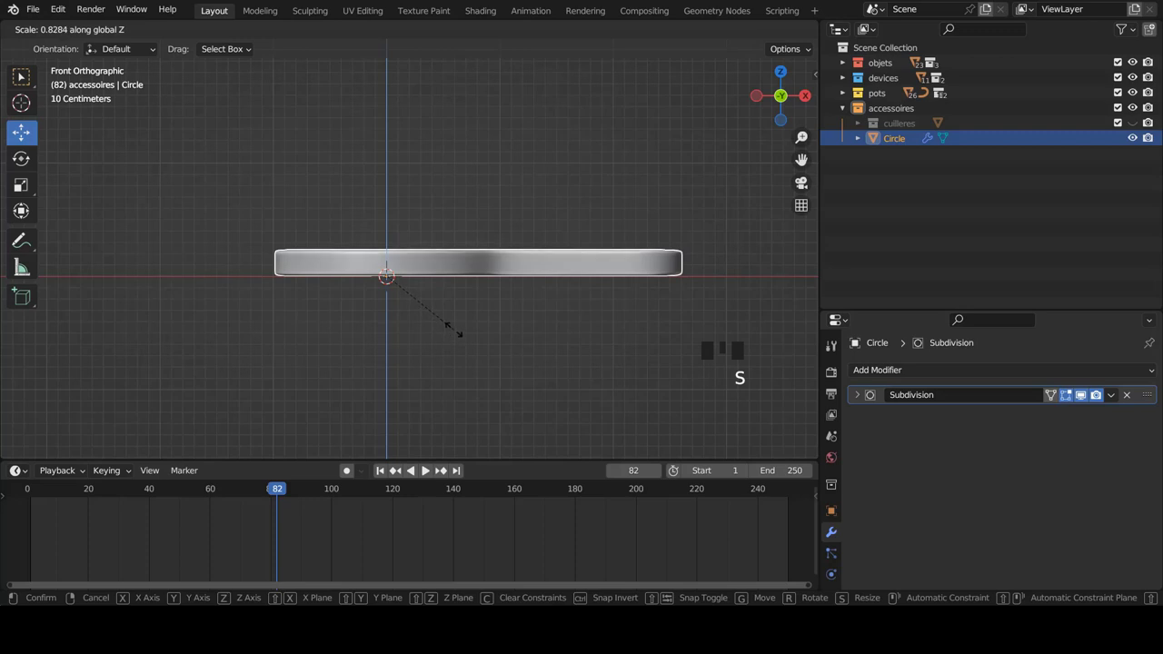
{"action": "key", "text": "a"}
{"action": "scroll", "scroll_direction": "down", "scroll_amount": 3}
{"action": "left_click_drag", "start_coordinate": [480, 263], "coordinate": [478, 272]}
{"action": "scroll", "scroll_direction": "up", "scroll_amount": 3}
{"action": "left_click_drag", "start_coordinate": [553, 305], "coordinate": [435, 186]}
{"action": "right_click", "coordinate": [435, 187]}
{"action": "key", "text": "KP_7"}
{"action": "scroll", "scroll_direction": "up", "scroll_amount": 3}
- In Edit Mode move the handle tip vertices outward and squeeze its sides inward, then check in Object Mode
{"action": "key", "text": "Tab"}
{"action": "scroll", "scroll_direction": "up", "scroll_amount": 3}
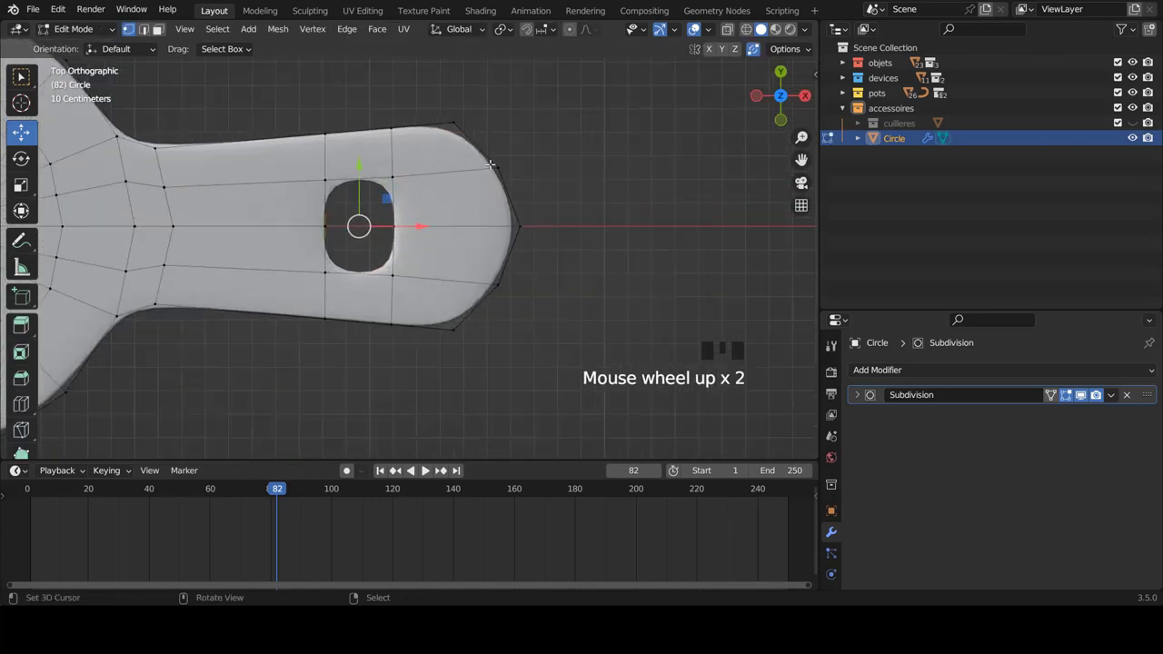
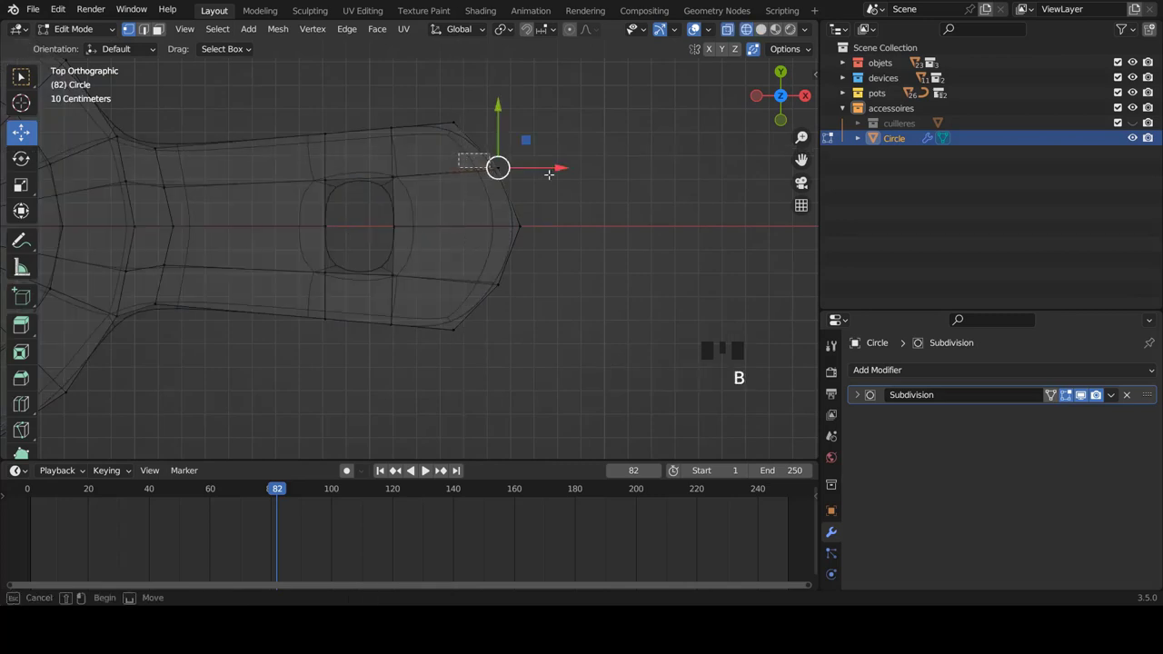
{"action": "key", "text": "b"}
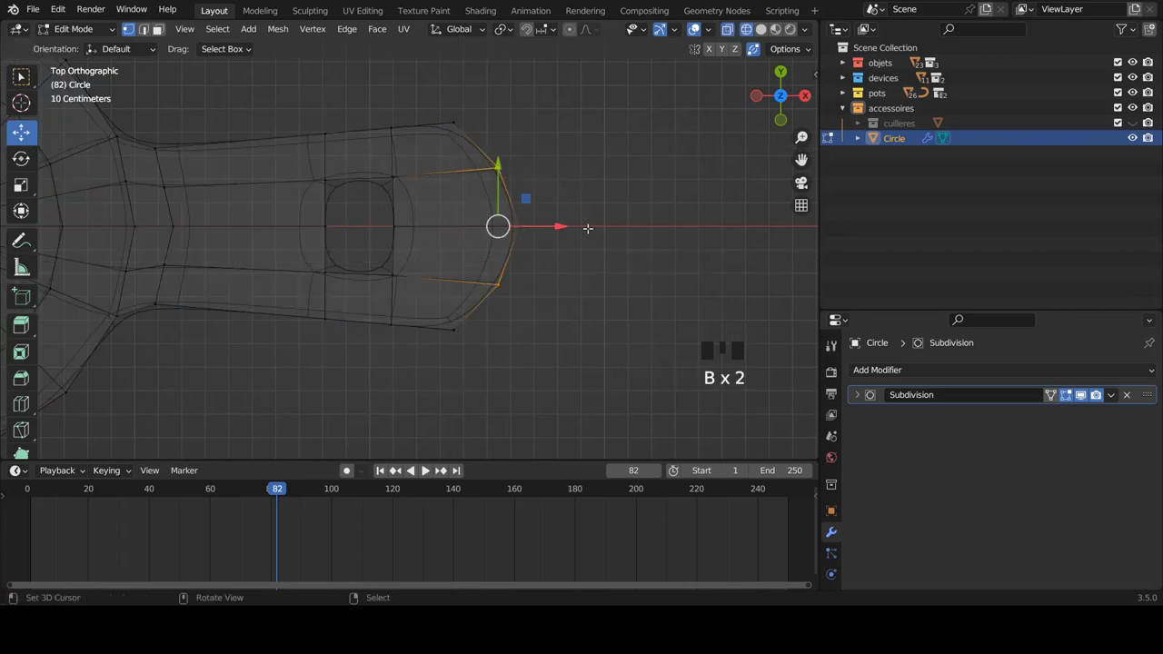
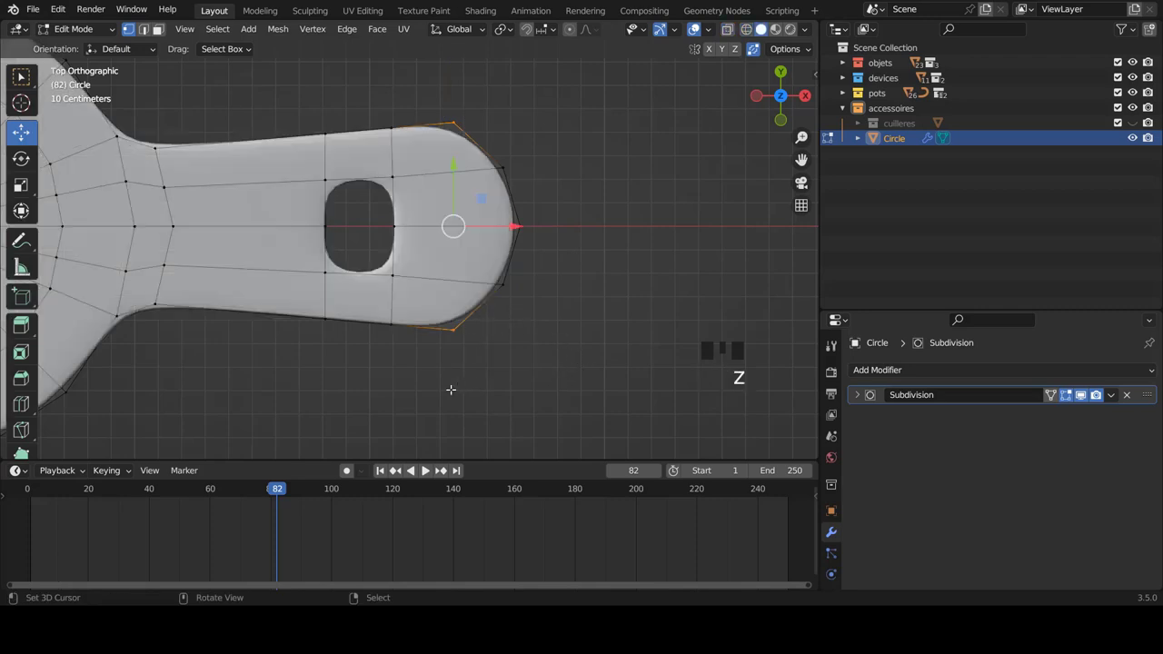
{"action": "key", "text": "s"}
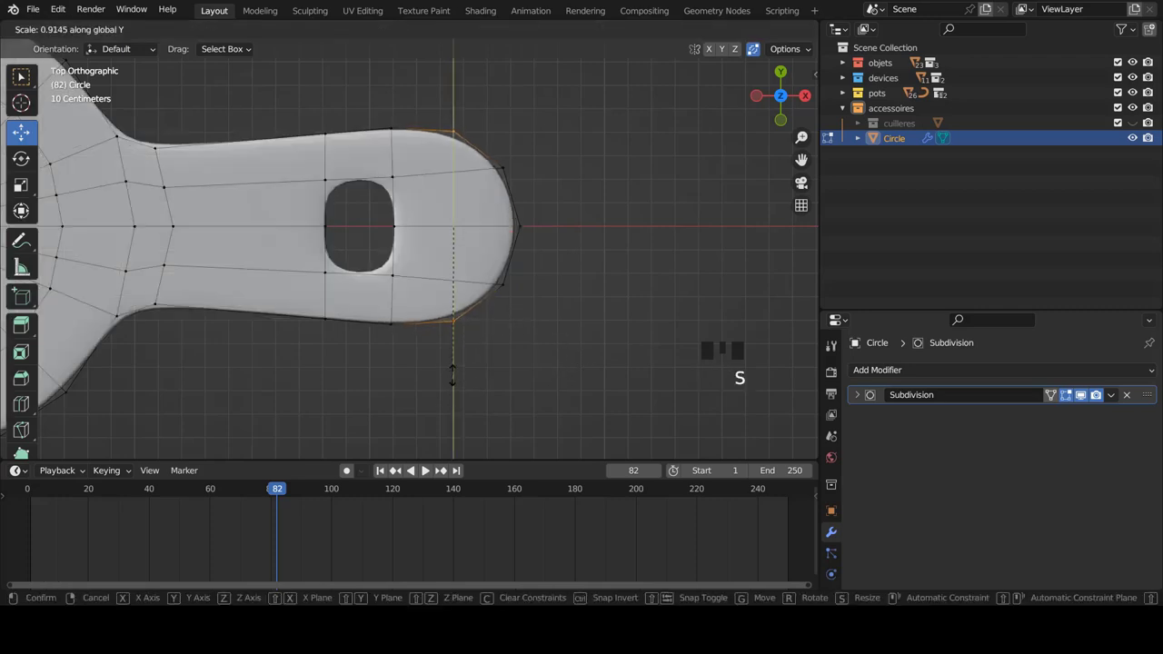
{"action": "key", "text": "Tab"}
{"action": "key", "text": "a"}
{"action": "scroll", "scroll_direction": "down", "scroll_amount": 3}
{"action": "left_click_drag", "start_coordinate": [506, 254], "coordinate": [541, 280]}
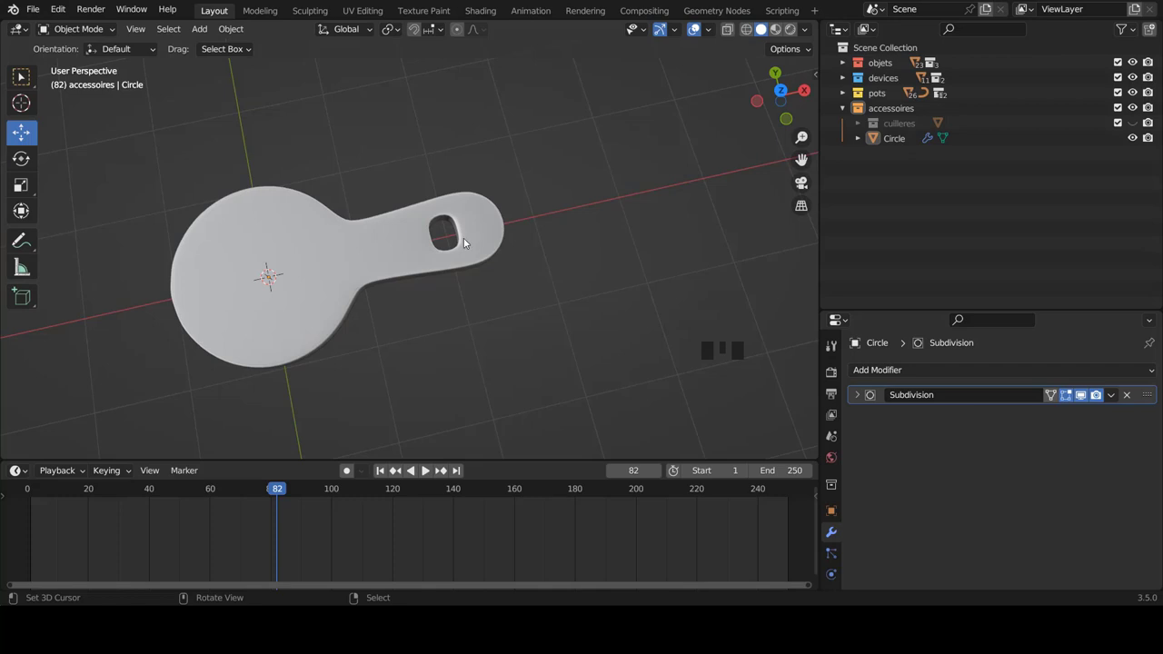
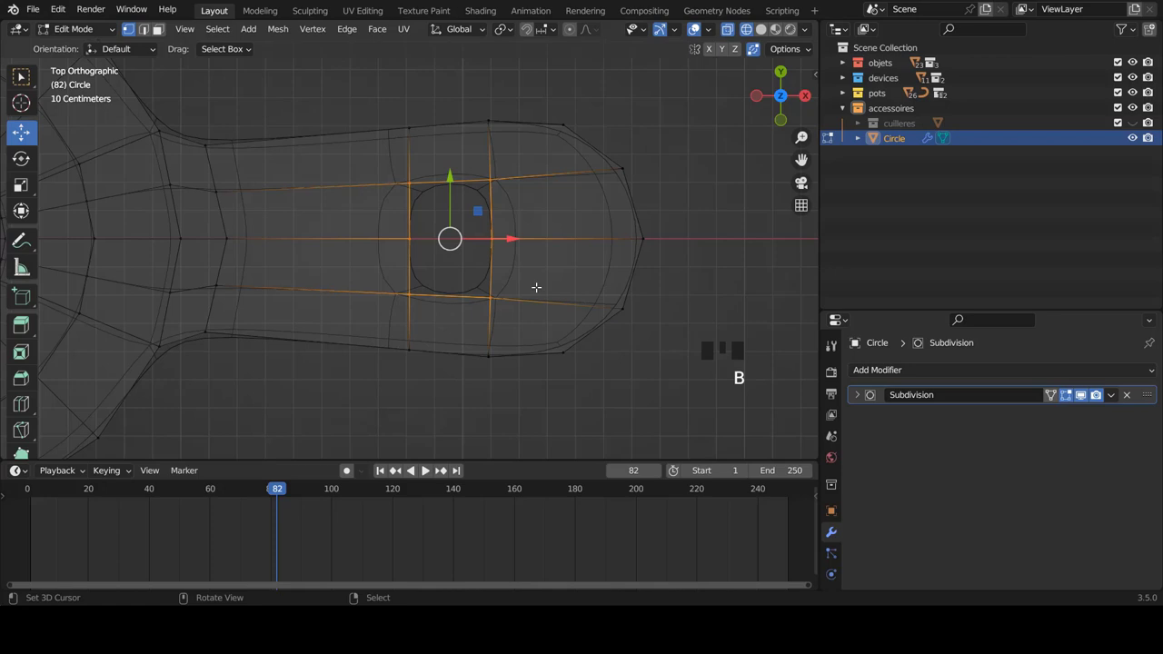
- Widen the hole's loops along X and shrink inner vertices for a rounder opening
{"action": "key", "text": "s"}
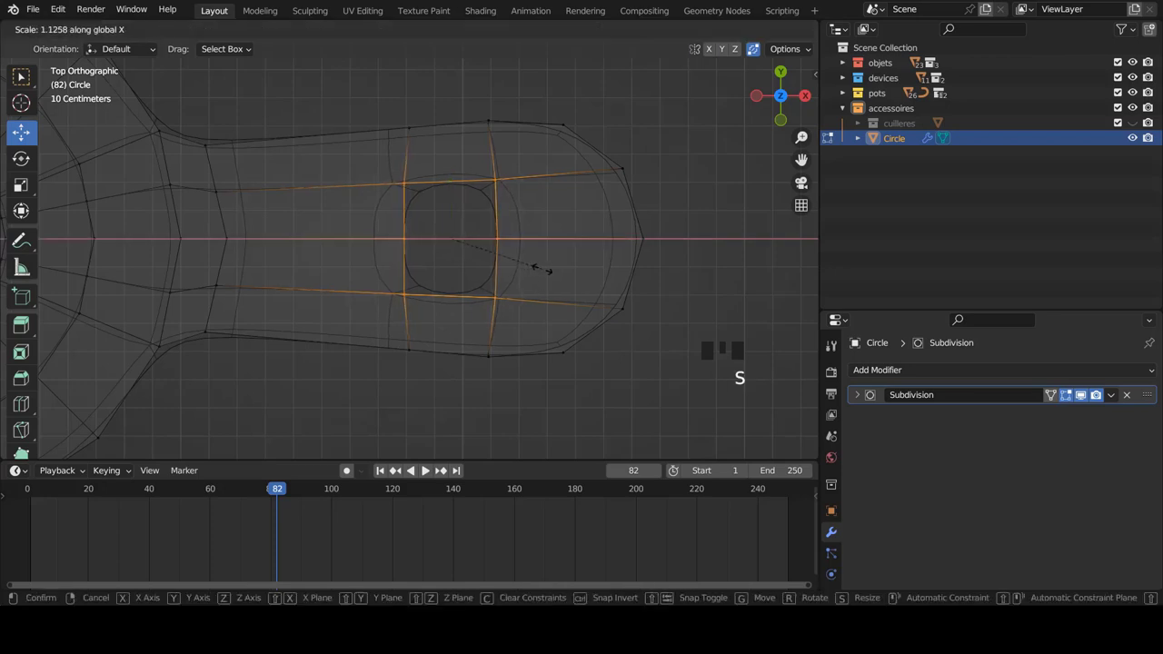
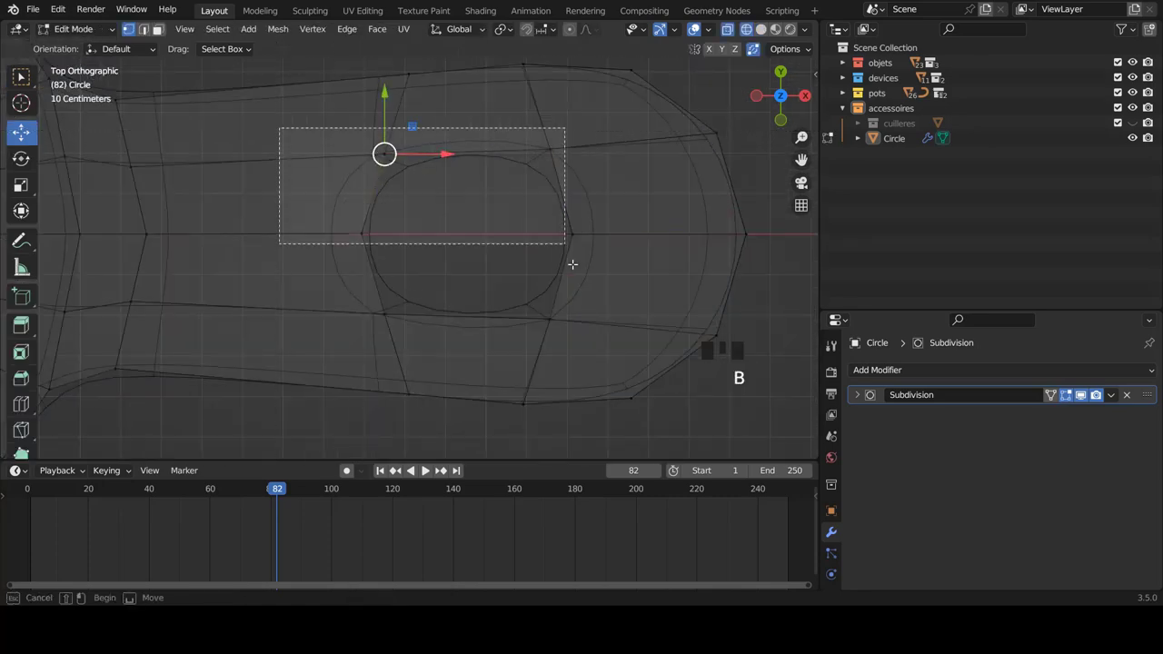
{"action": "key", "text": "s"}
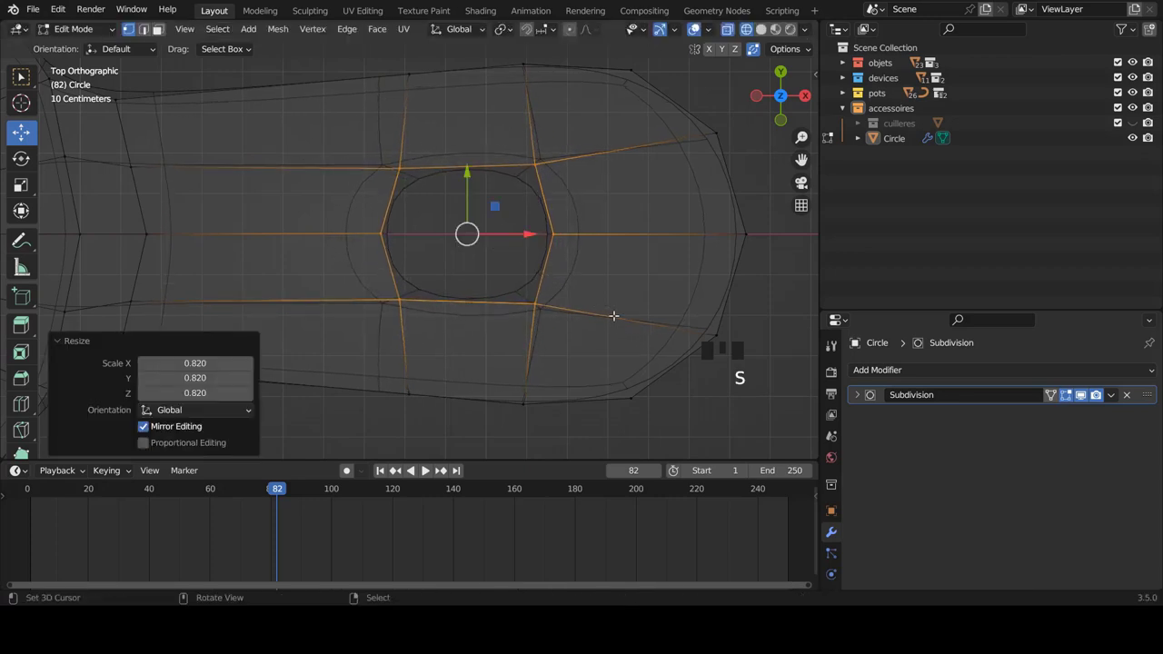
- Leave edit mode, inspect the paddle, and move it into its own collection accessoires 2
{"action": "key", "text": "z"}
{"action": "key", "text": "Tab"}
{"action": "scroll", "scroll_direction": "down", "scroll_amount": 3}
{"action": "left_click_drag", "start_coordinate": [545, 262], "coordinate": [514, 229]}
{"action": "scroll", "scroll_direction": "down", "scroll_amount": 3}
{"action": "left_click_drag", "start_coordinate": [535, 250], "coordinate": [556, 235]}
{"action": "scroll", "scroll_direction": "up", "scroll_amount": 3}
{"action": "right_click", "coordinate": [560, 233]}
{"action": "left_click_drag", "start_coordinate": [666, 247], "coordinate": [899, 105]}
{"action": "left_click", "coordinate": [899, 106]}
{"action": "left_click_drag", "start_coordinate": [894, 111], "coordinate": [898, 156]}
{"action": "left_click", "coordinate": [899, 156]}
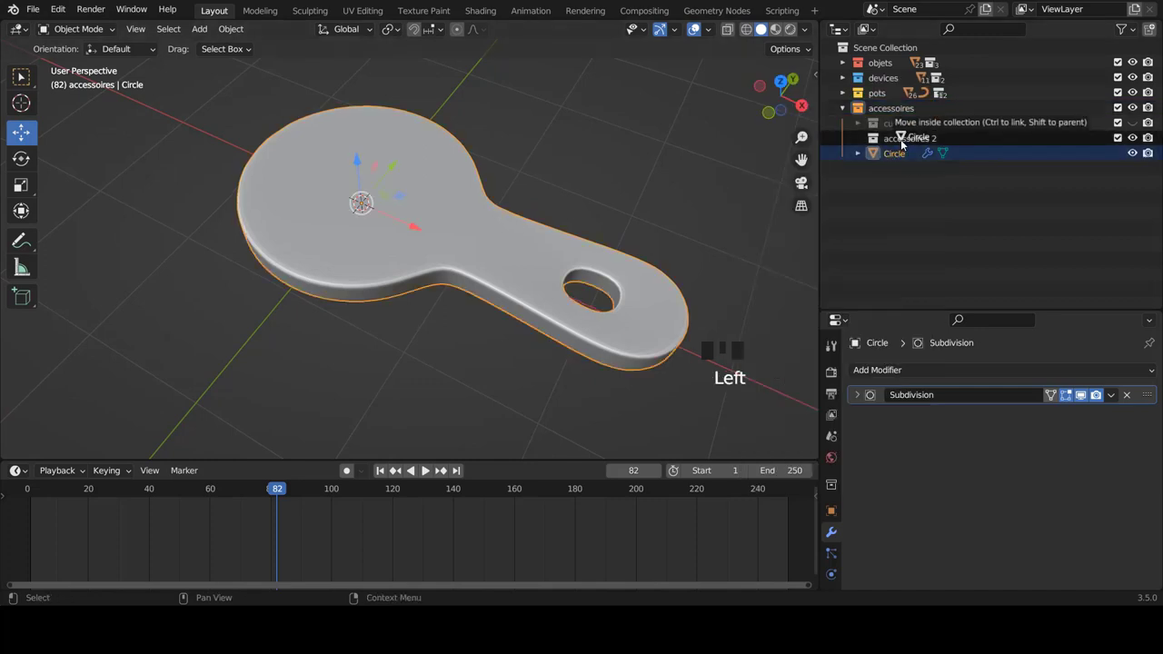
- Hide collection accessoires 2 and create a new empty collection accessoires 3
{"action": "left_click", "coordinate": [858, 139]}
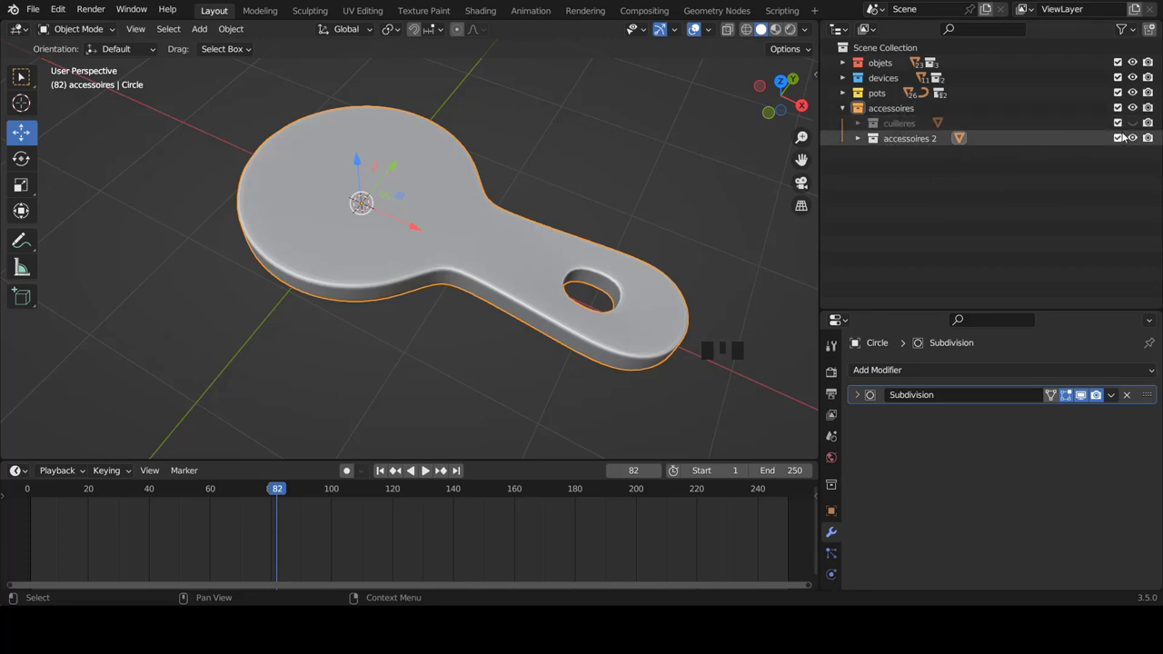
{"action": "left_click", "coordinate": [1131, 139]}
{"action": "left_click", "coordinate": [894, 114]}
{"action": "left_click_drag", "start_coordinate": [890, 106], "coordinate": [906, 158]}
{"action": "left_click", "coordinate": [906, 159]}
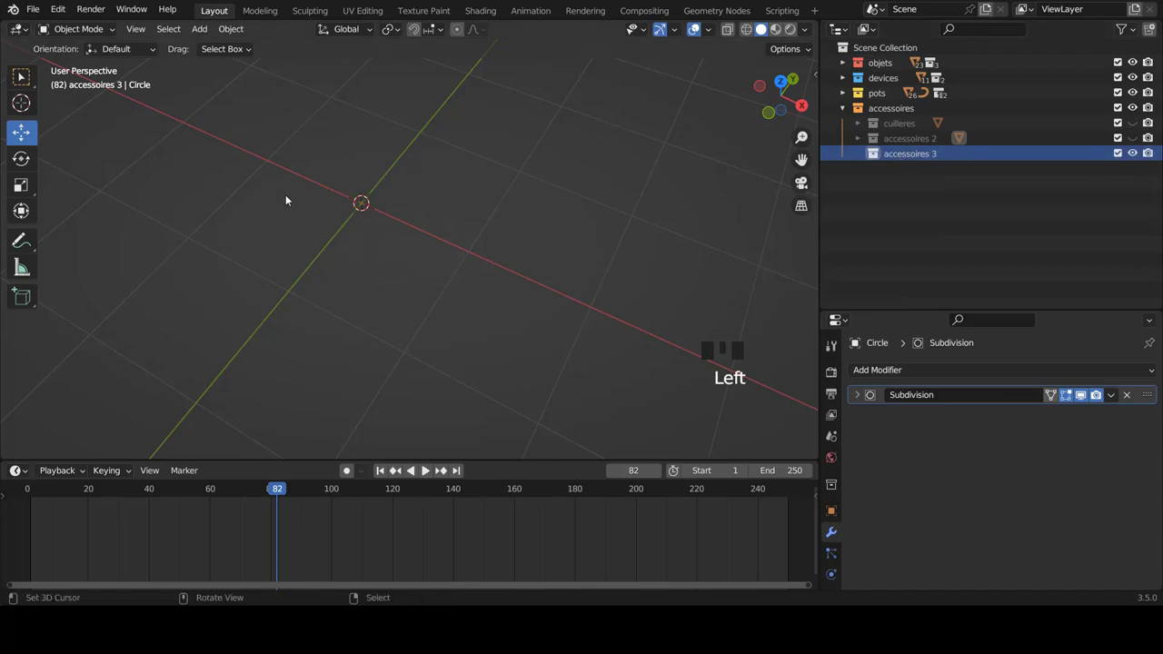
- In front view add a cube to accessoires 3 and flatten it to about 0.1 height in edit mode
{"action": "key", "text": "KP_1"}
{"action": "scroll", "scroll_direction": "down", "scroll_amount": 3}
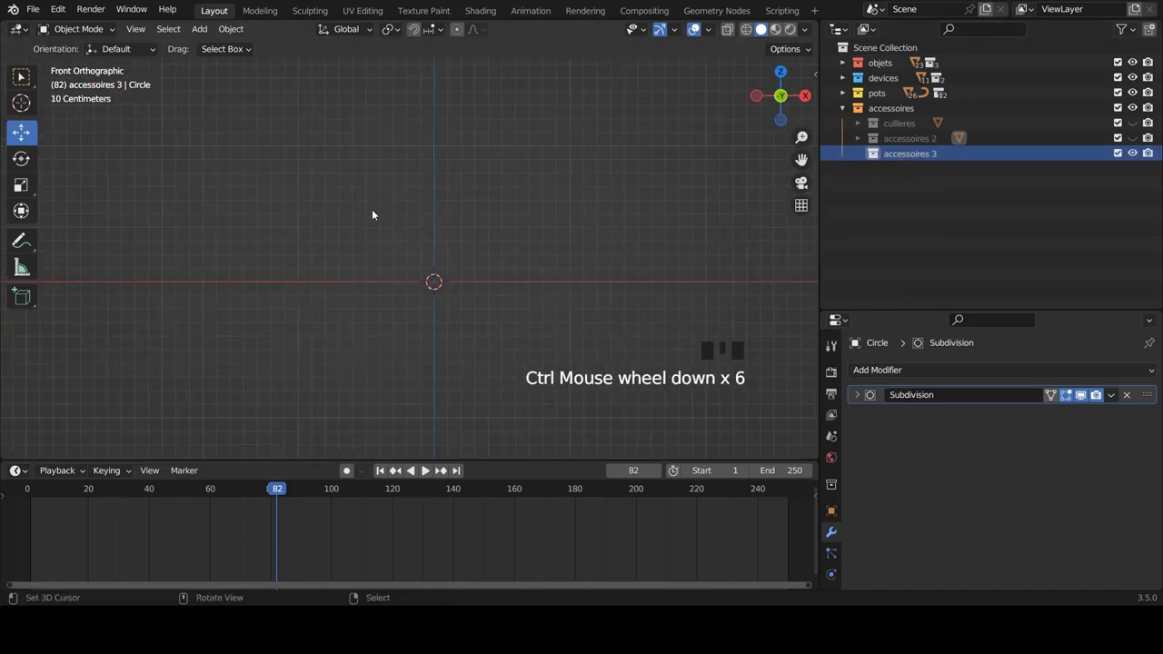
{"action": "scroll", "scroll_direction": "down", "scroll_amount": 3}
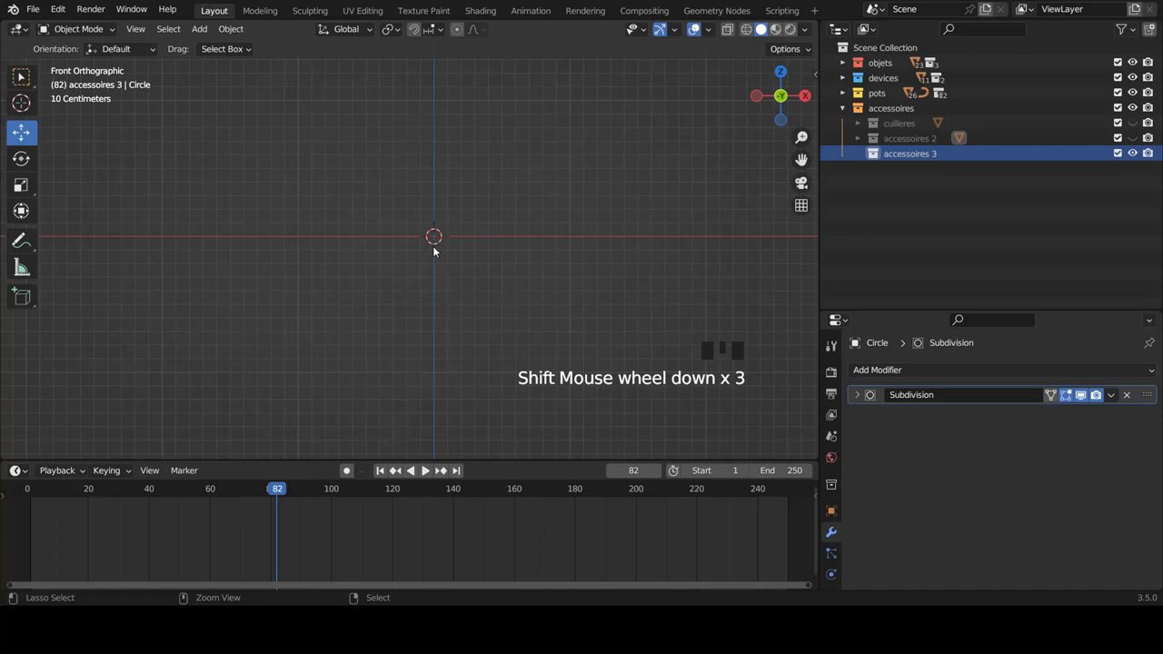
{"action": "scroll", "scroll_direction": "down", "scroll_amount": 3}
{"action": "key", "text": "shift+a"}
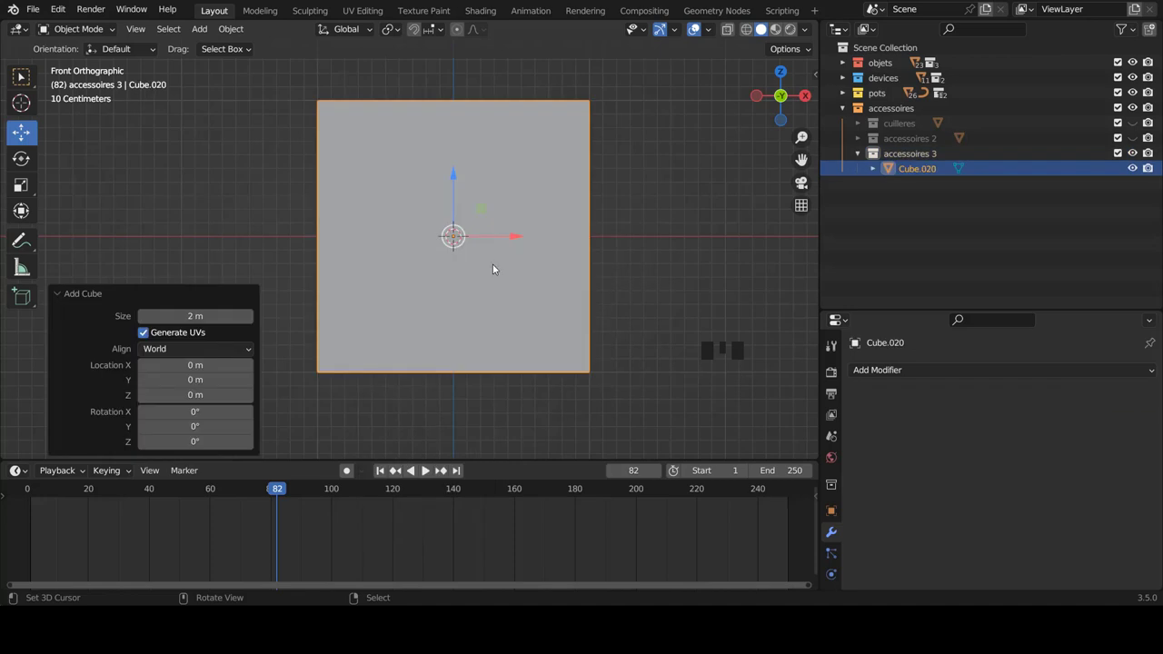
{"action": "key", "text": "Tab"}
{"action": "key", "text": "s"}
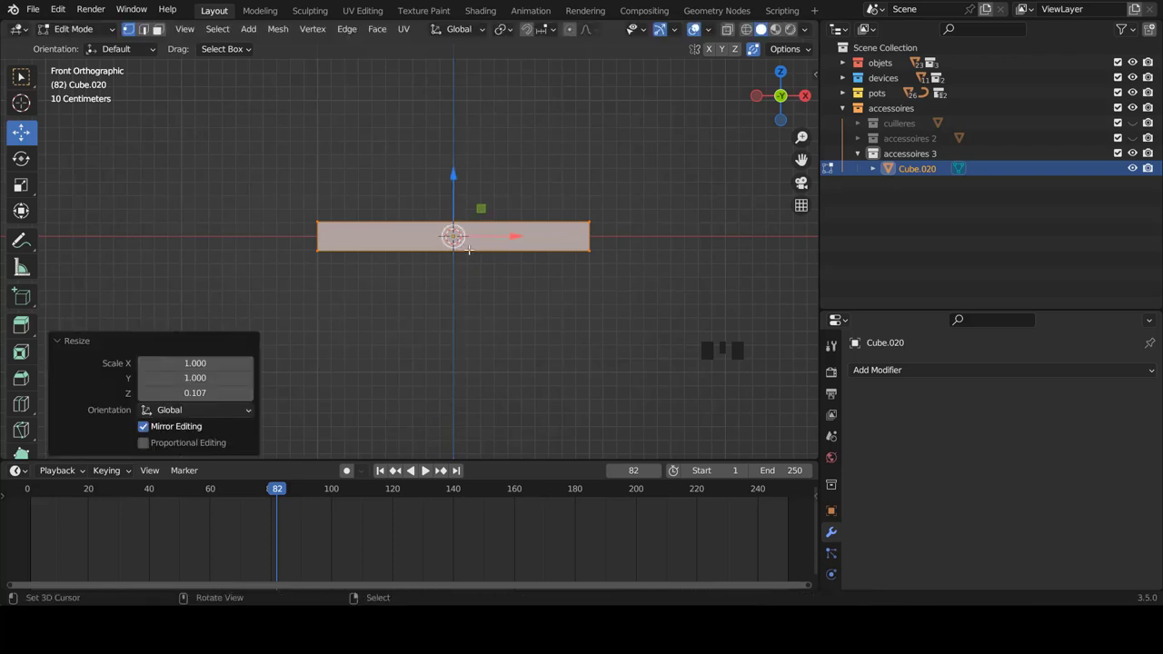
- From top view widen the slab leftward and add two edge loops spread toward its top and bottom edges
{"action": "key", "text": "KP_7"}
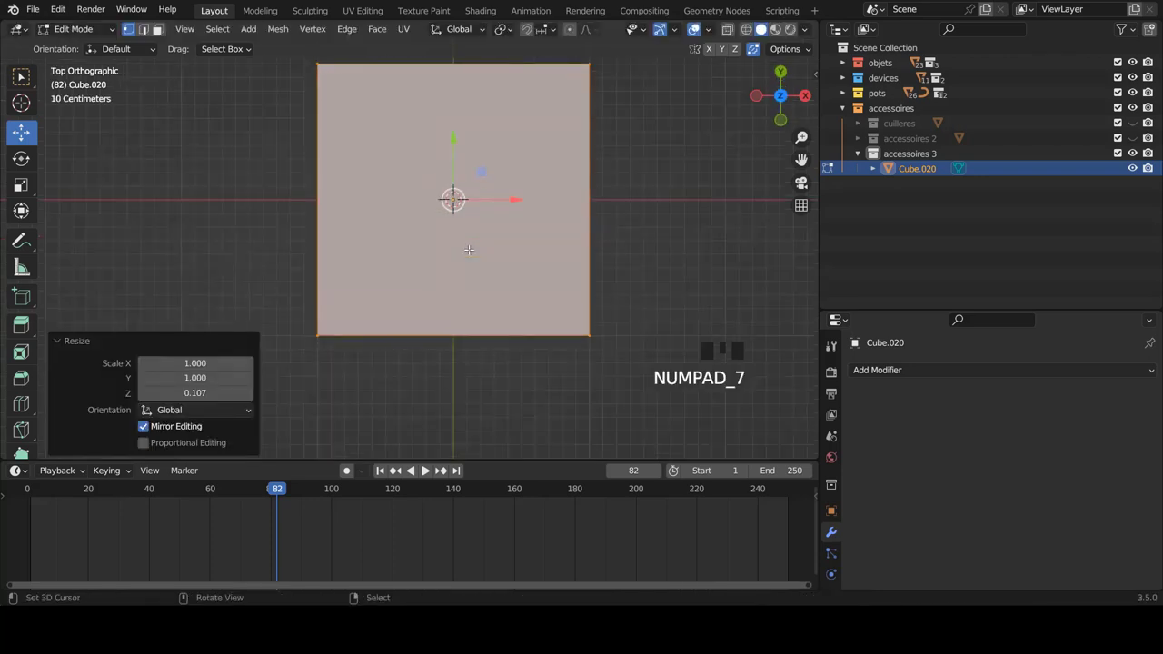
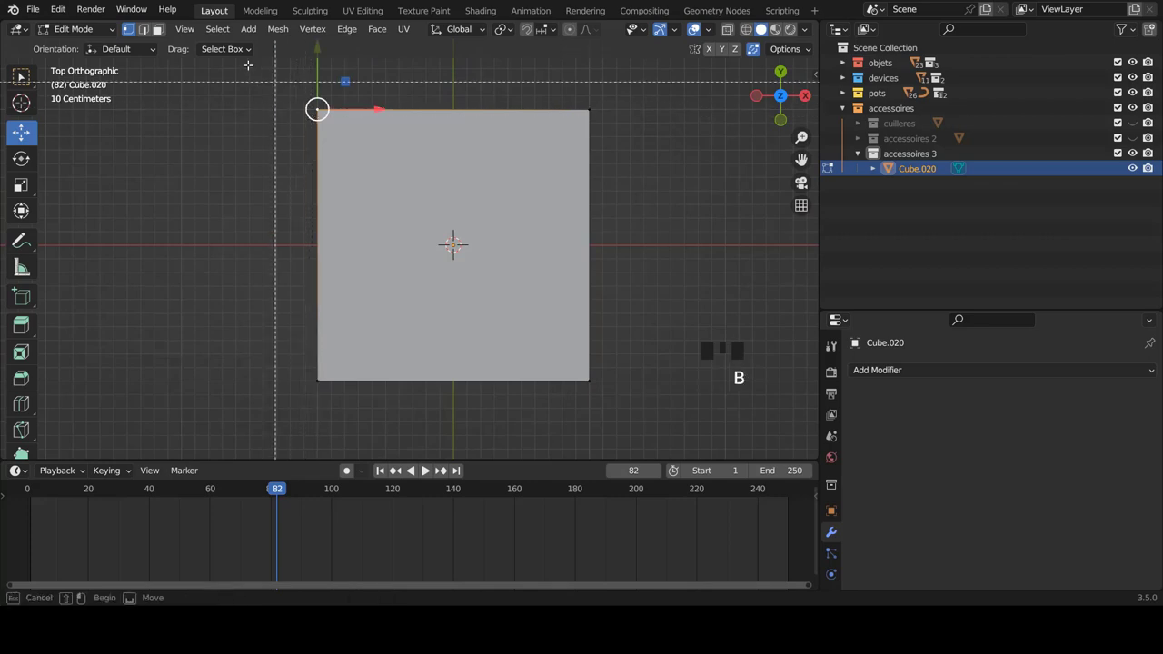
{"action": "key", "text": "z"}
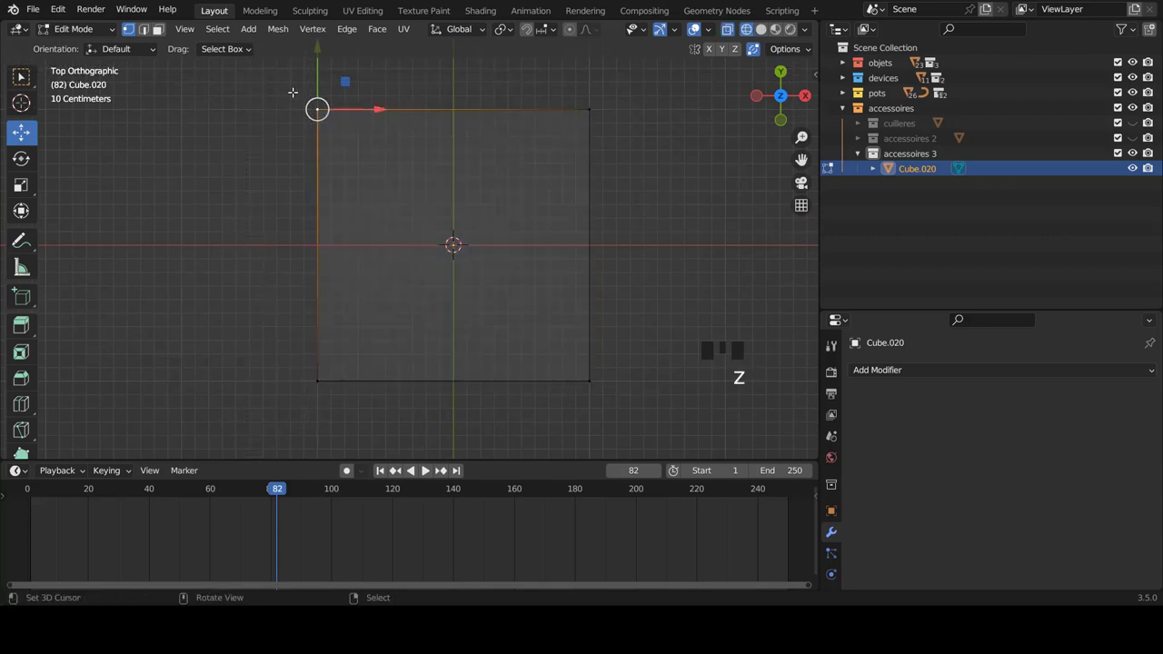
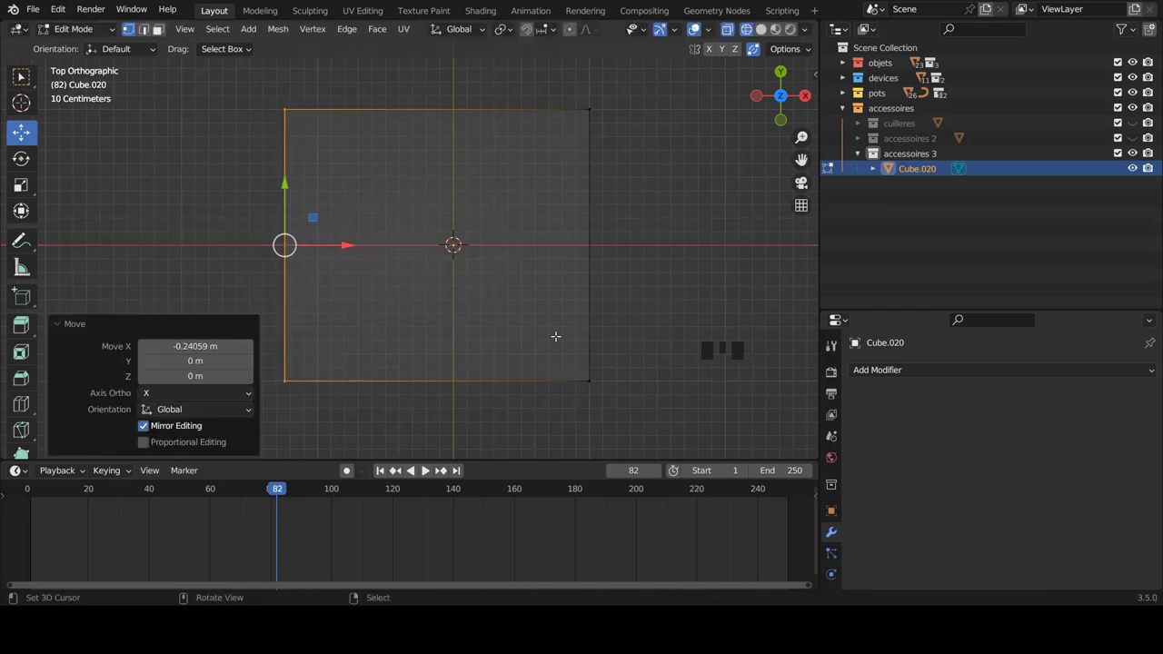
{"action": "key", "text": "ctrl+r"}
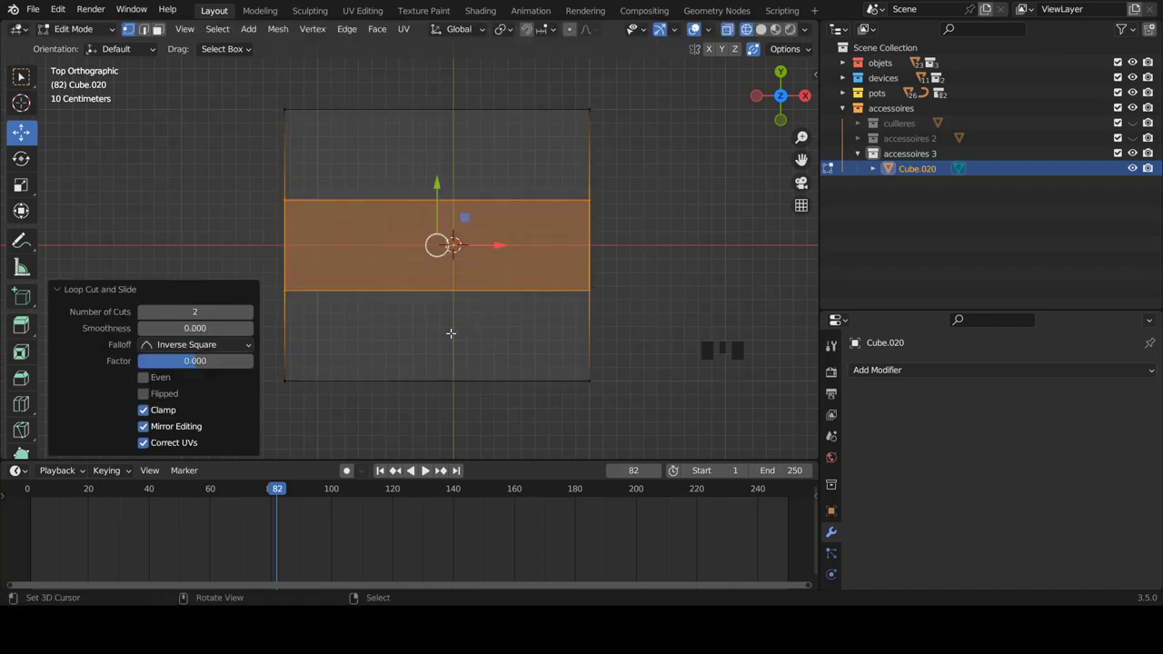
{"action": "key", "text": "s"}
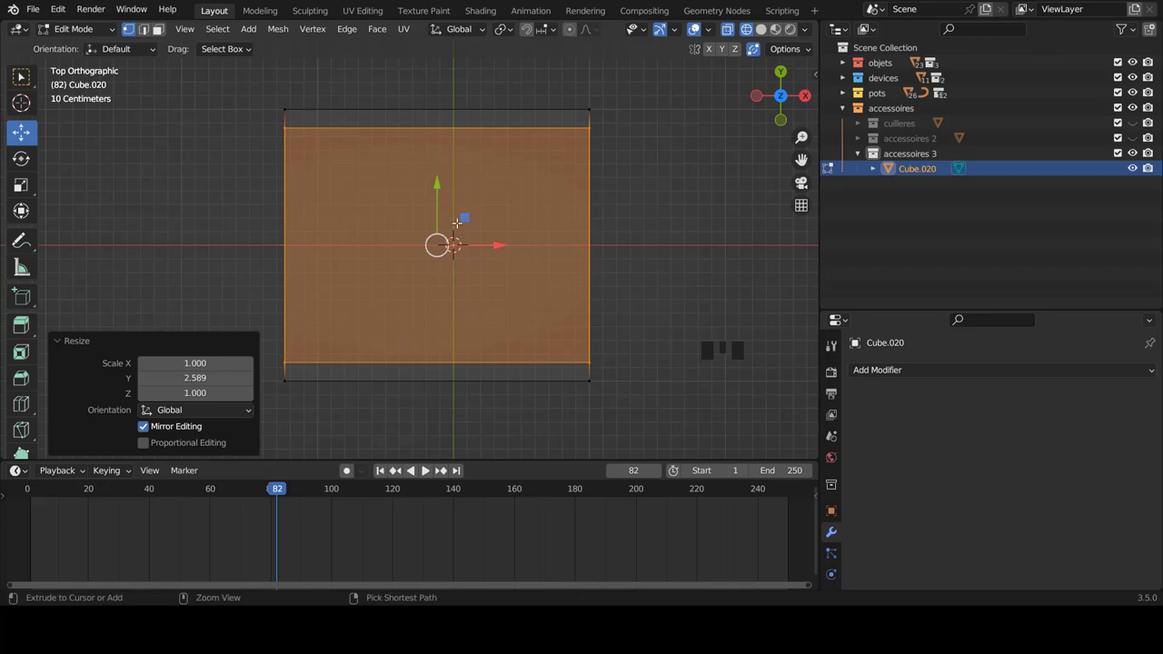
- Add two loops spread toward the left and right edges, then two middle loops pulled close together
{"action": "key", "text": "ctrl+r"}
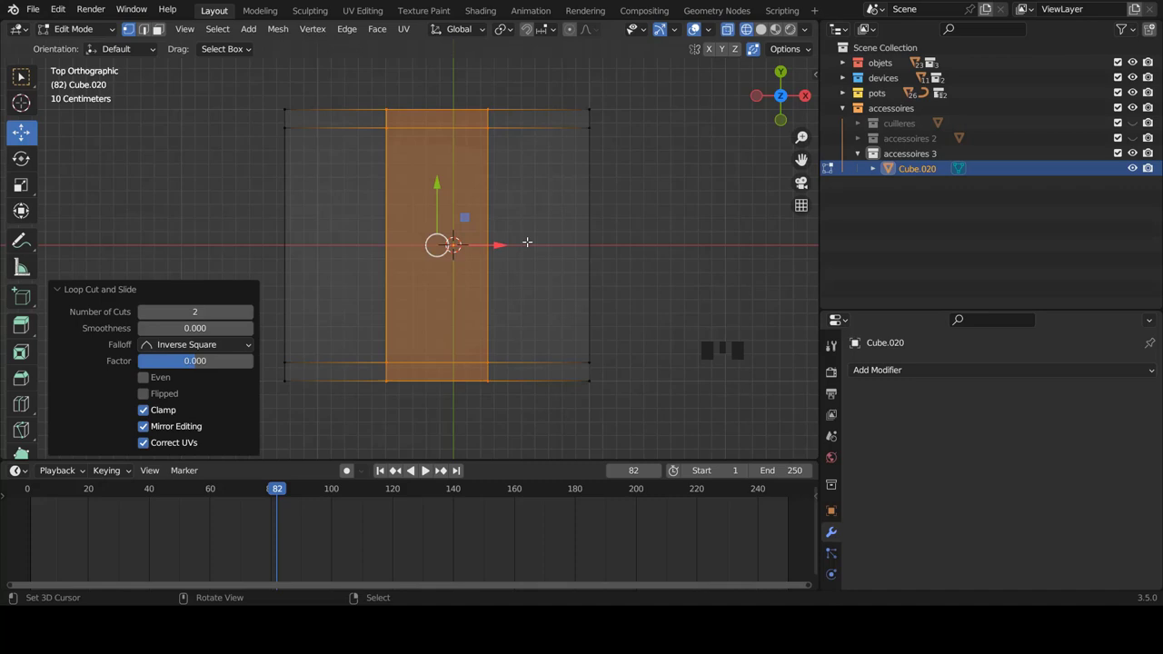
{"action": "key", "text": "s"}
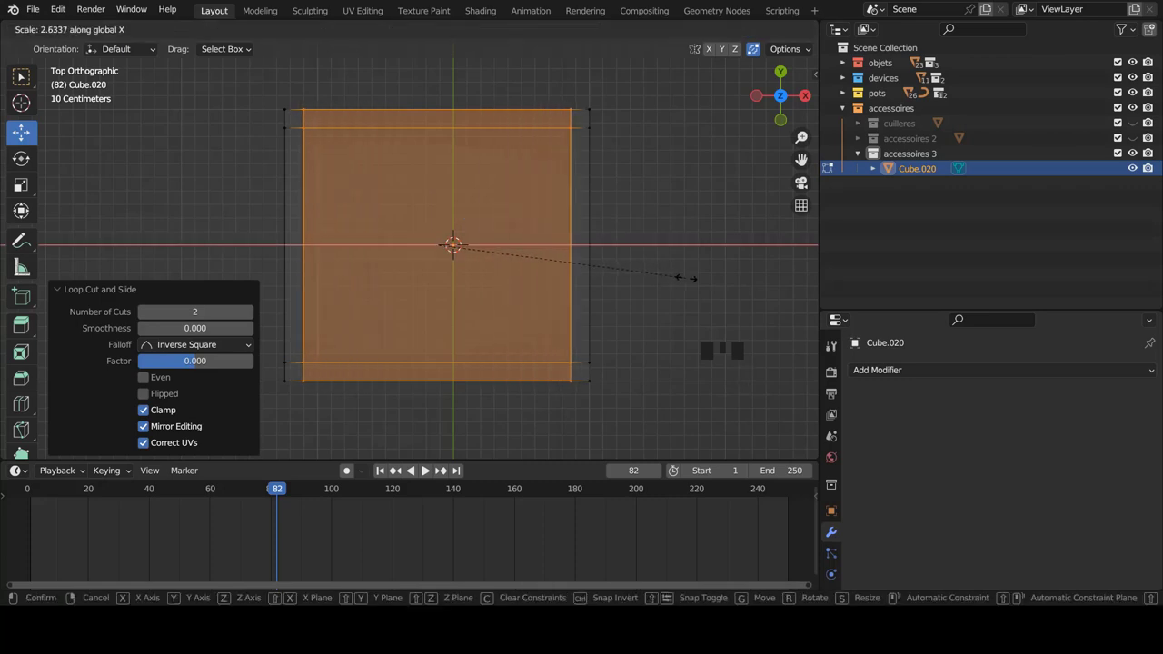
{"action": "scroll", "scroll_direction": "up", "scroll_amount": 3}
{"action": "key", "text": "ctrl+r"}
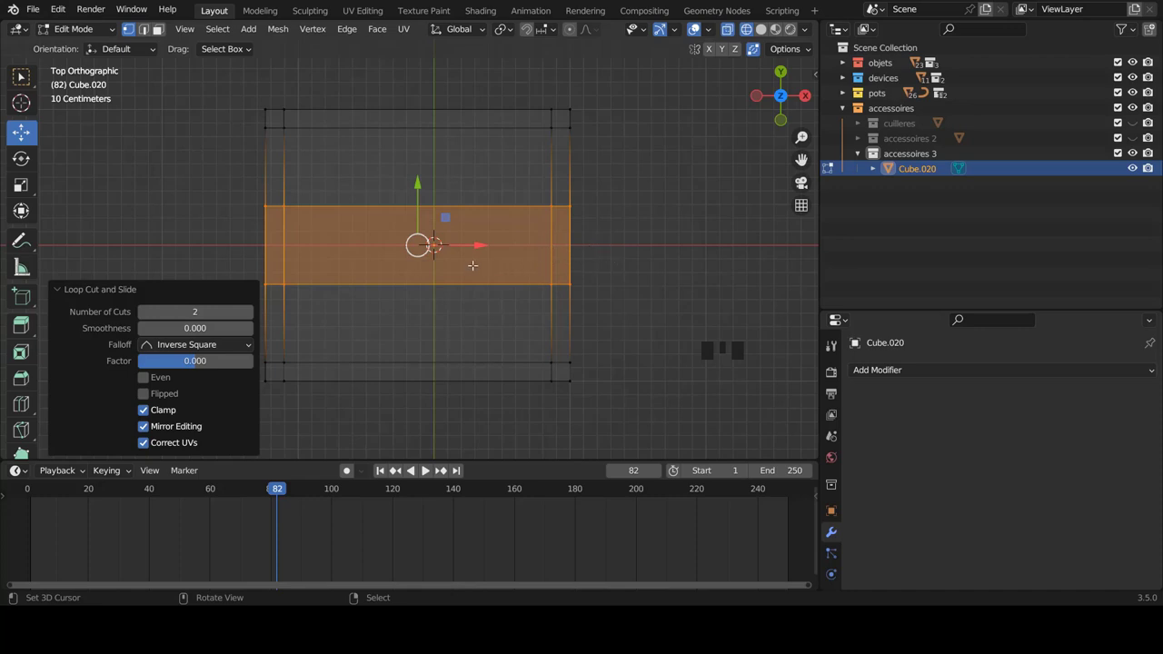
{"action": "key", "text": "s"}
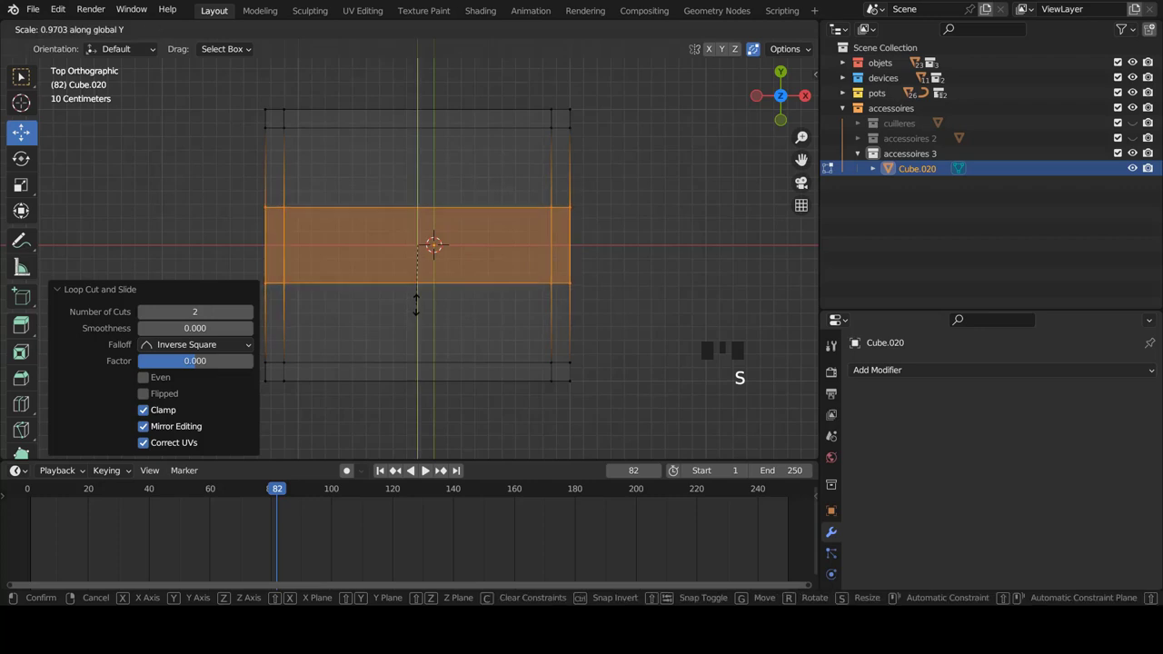
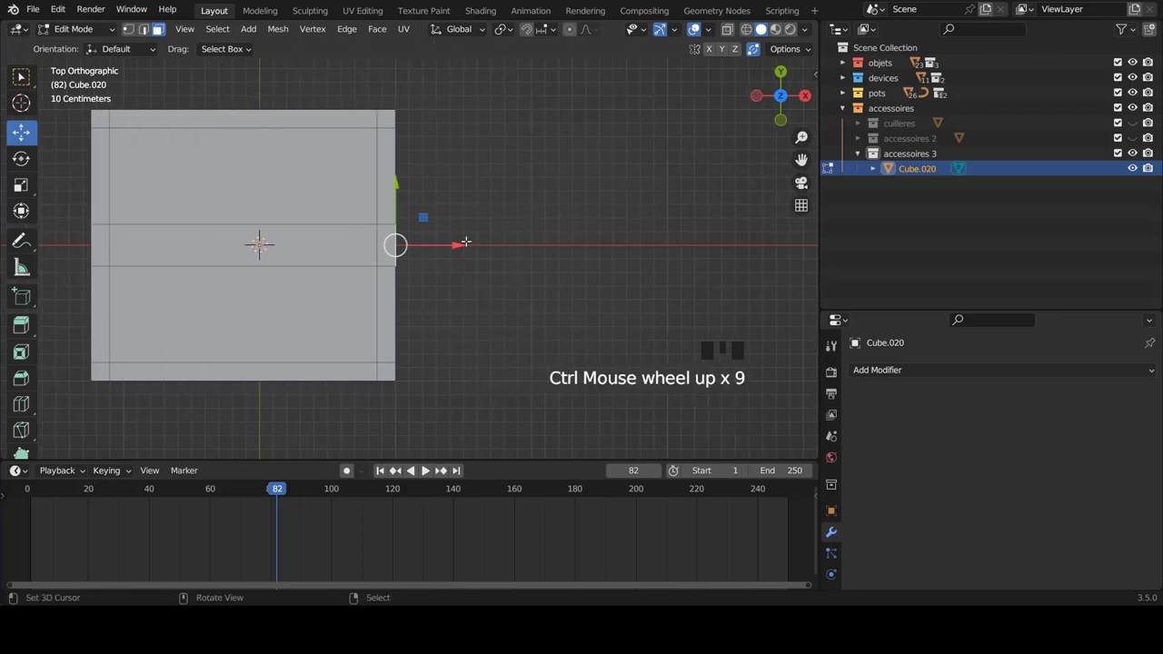
- With X-ray on, extrude the slab's side face out into a handle and widen its far end
{"action": "key", "text": "z"}
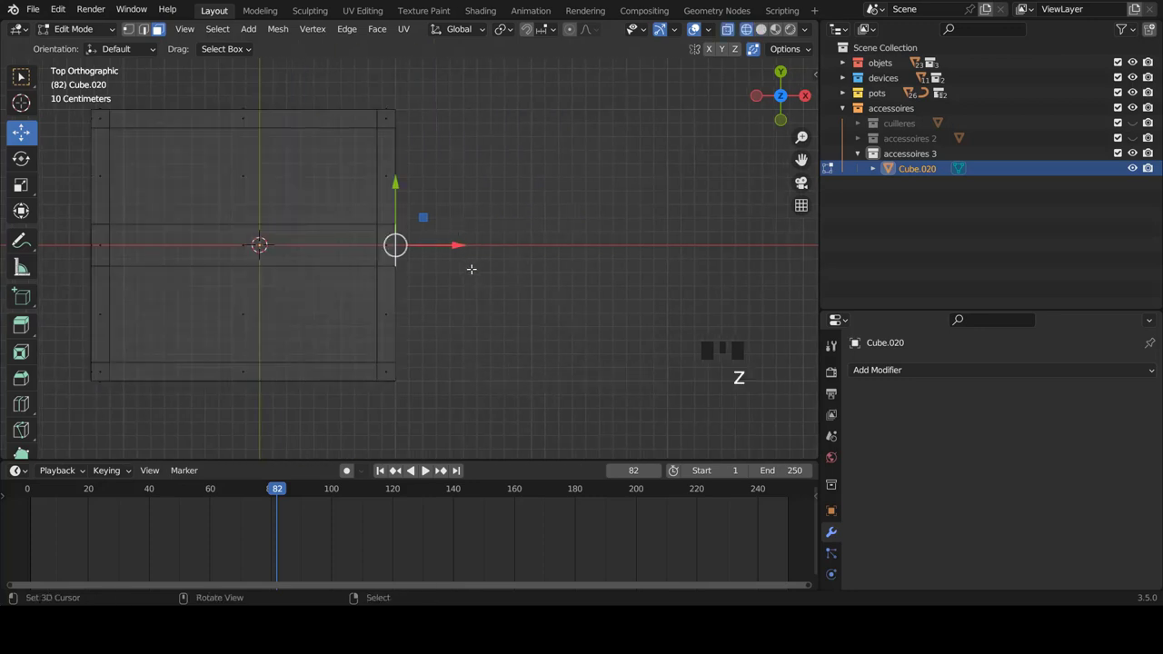
{"action": "key", "text": "e"}
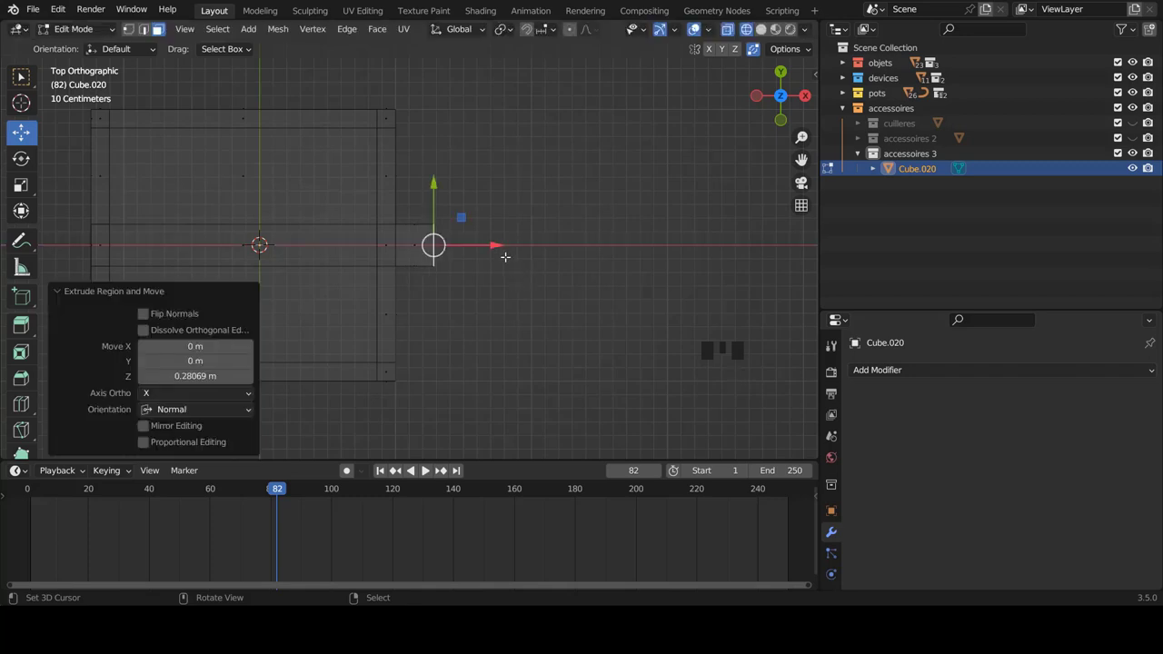
{"action": "scroll", "scroll_direction": "up", "scroll_amount": 3}
{"action": "scroll", "scroll_direction": "down", "scroll_amount": 3}
{"action": "key", "text": "z"}
{"action": "key", "text": "e"}
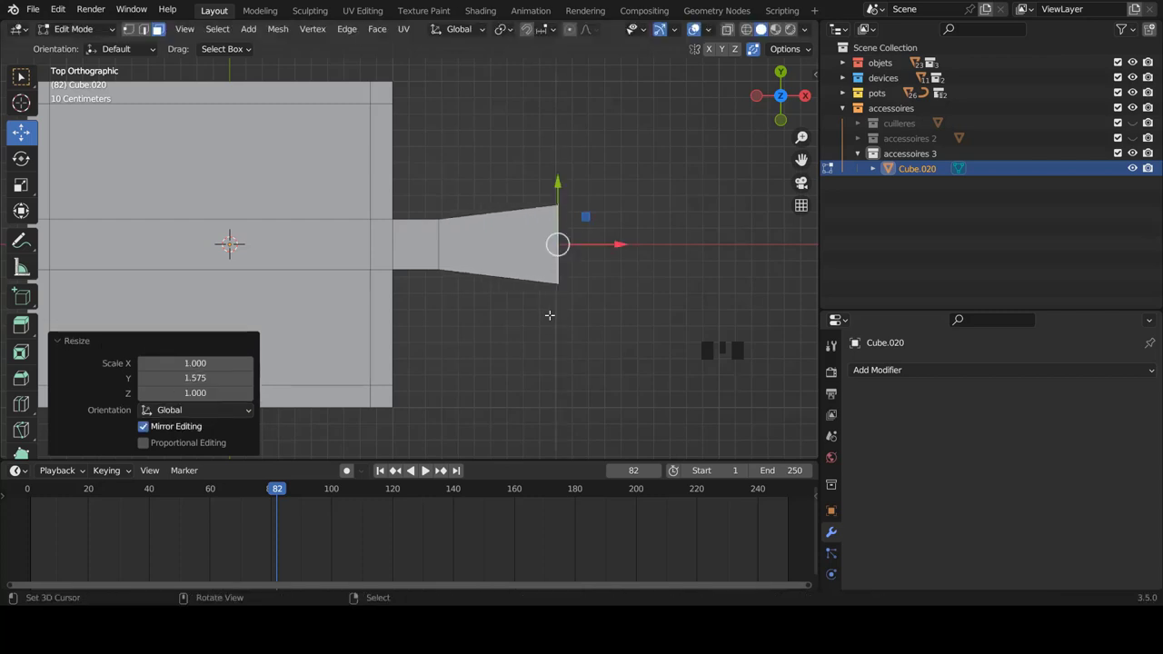
- Narrow the handle where it joins the board, then return to object mode in perspective view
{"action": "key", "text": "ctrl+Tab"}
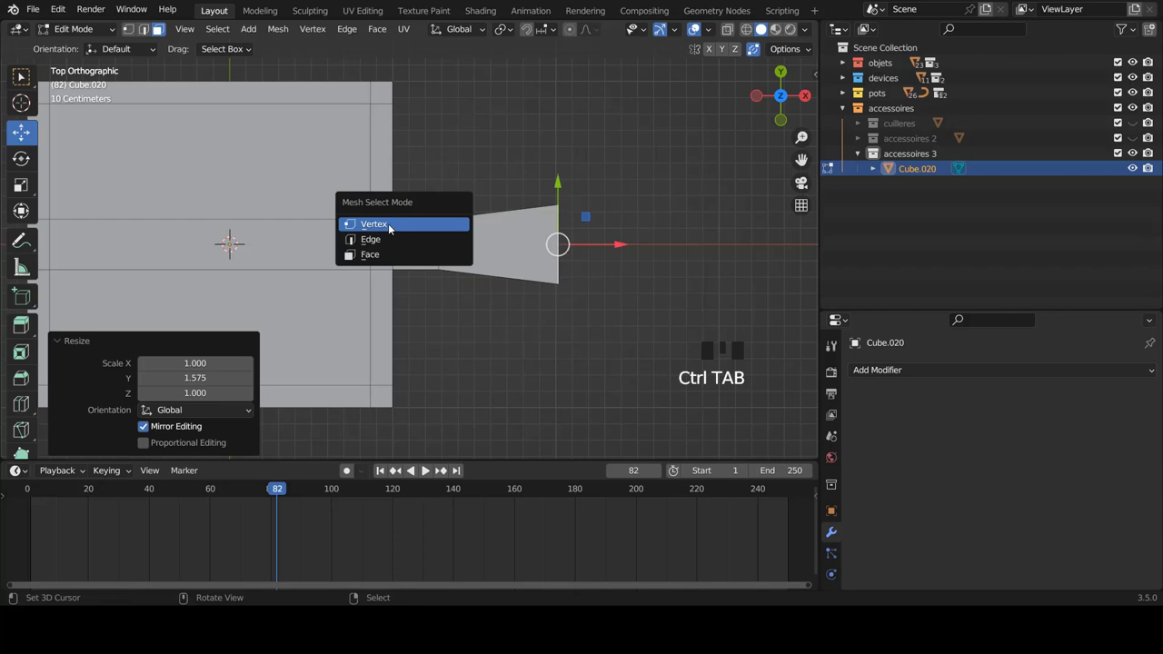
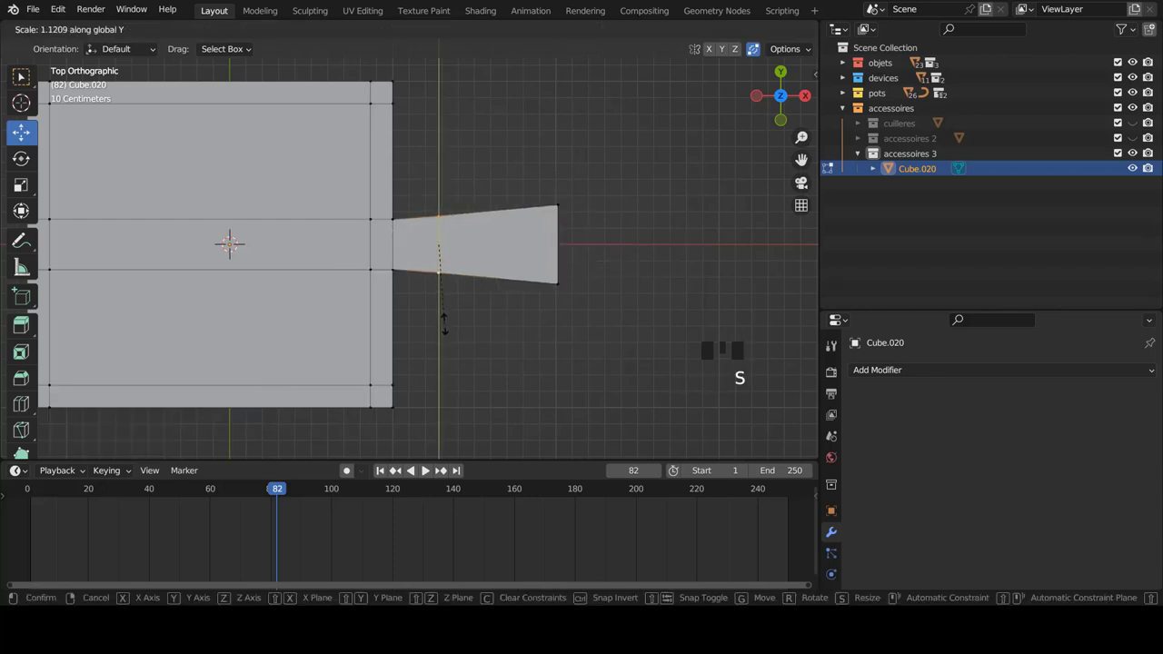
{"action": "key", "text": "Tab"}
{"action": "scroll", "scroll_direction": "down", "scroll_amount": 3}
{"action": "key", "text": "a"}
{"action": "left_click_drag", "start_coordinate": [493, 302], "coordinate": [460, 251]}
{"action": "scroll", "scroll_direction": "up", "scroll_amount": 3}
{"action": "key", "text": "Tab"}
{"action": "key", "text": "Tab"}
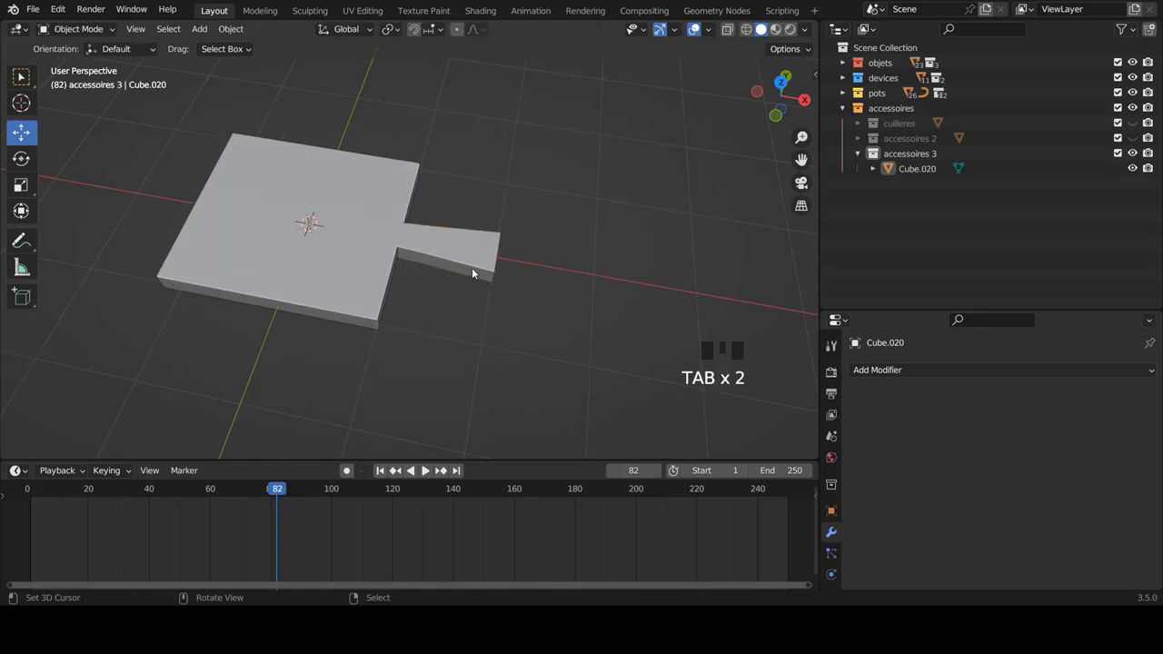
- Give the board a Subdivision Surface modifier and add an edge loop slid near its border
{"action": "right_click", "coordinate": [476, 273]}
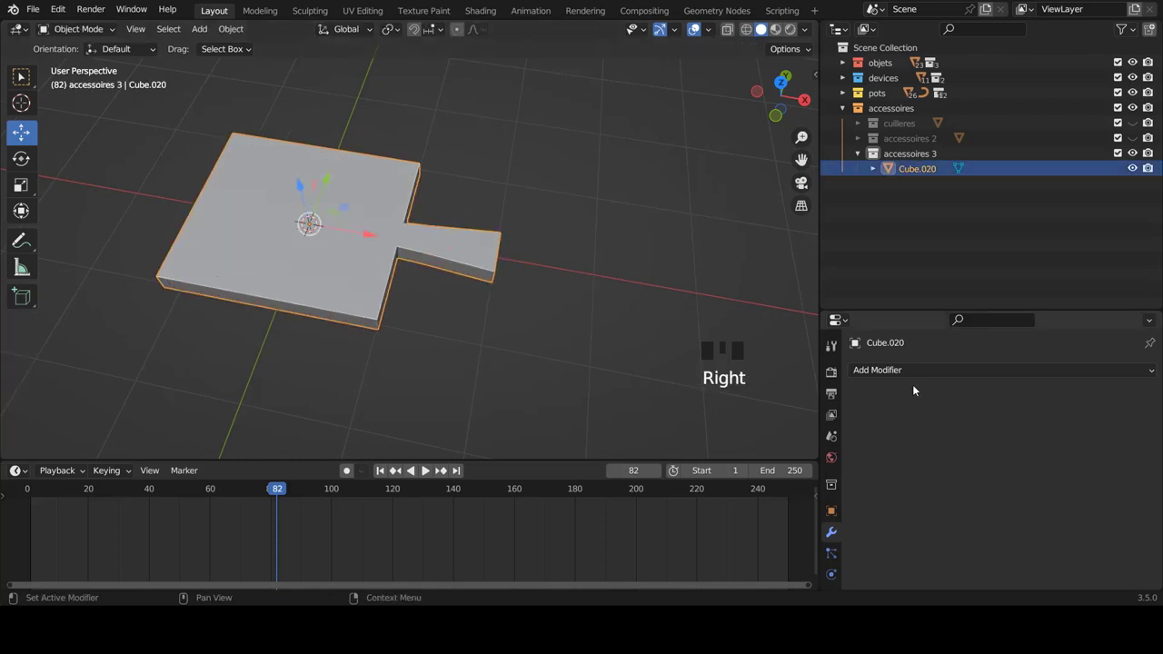
{"action": "left_click", "coordinate": [913, 372]}
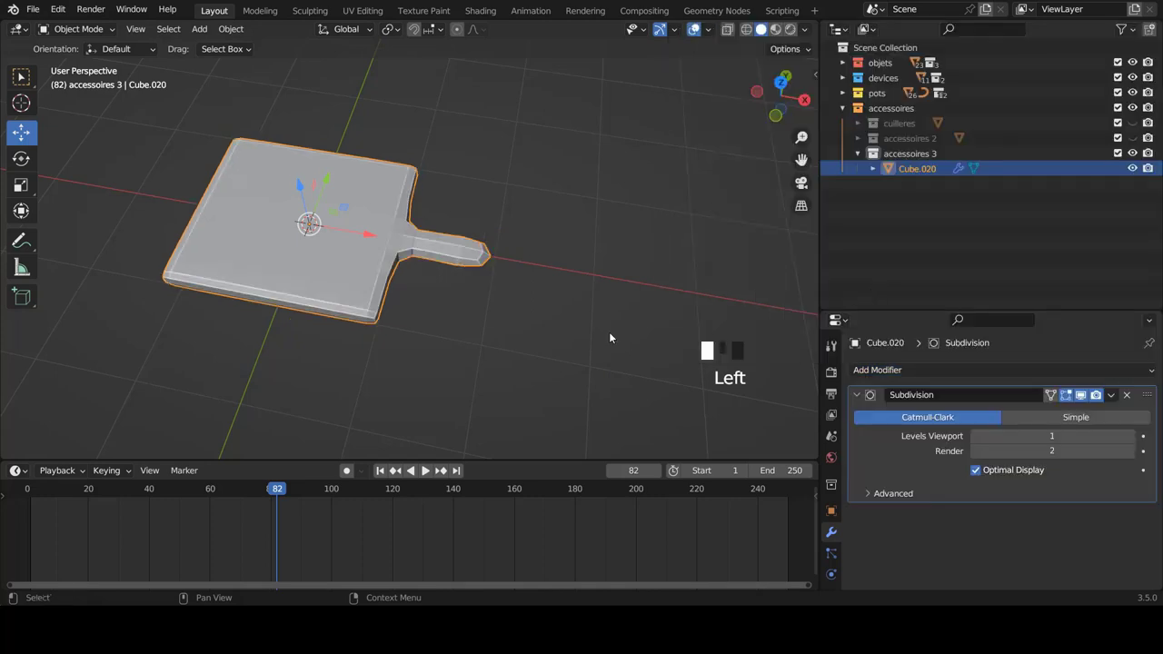
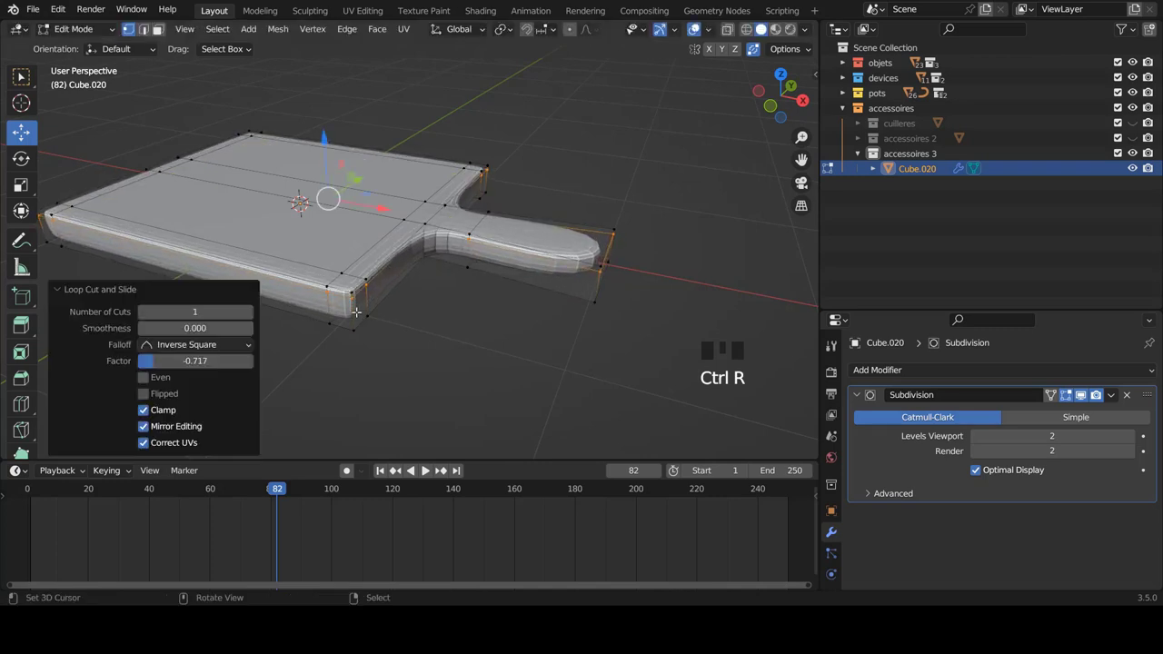
{"action": "key", "text": "ctrl+r"}
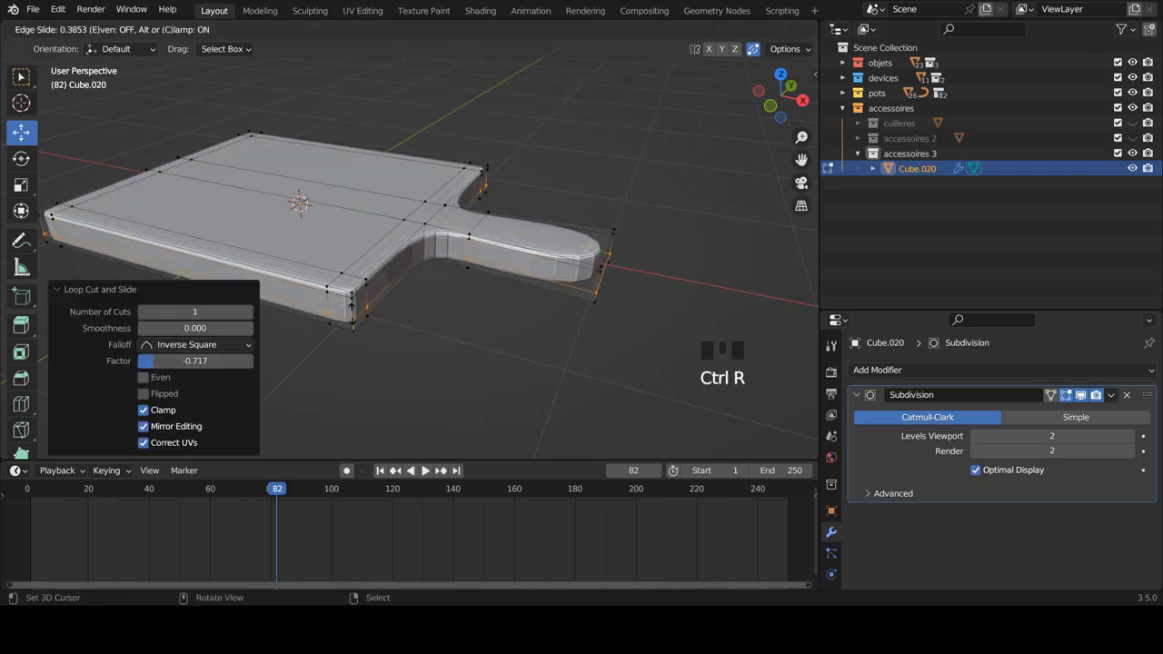
{"action": "key", "text": "Tab"}
- Add another tightening loop close to the border to keep the corners crisp
{"action": "key", "text": "w"}
{"action": "key", "text": "a"}
{"action": "scroll", "scroll_direction": "down", "scroll_amount": 3}
{"action": "left_click_drag", "start_coordinate": [346, 304], "coordinate": [398, 277]}
{"action": "right_click", "coordinate": [398, 277]}
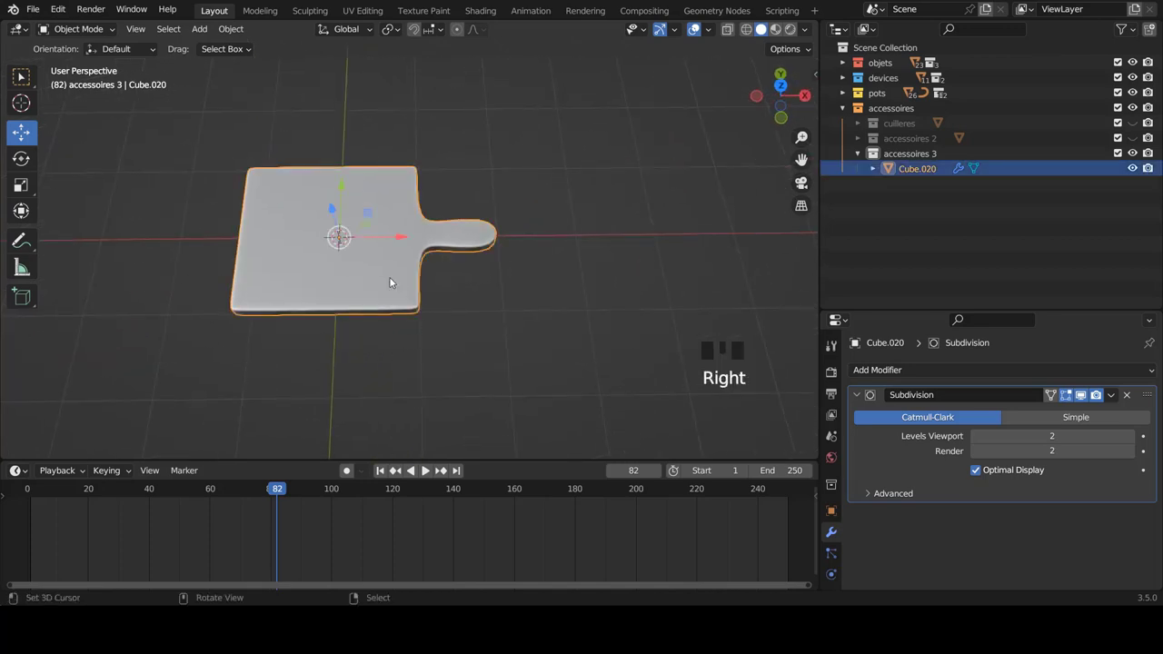
- From top view with X-ray, extrude the handle end further out and slide a new loop along it
{"action": "key", "text": "KP_7"}
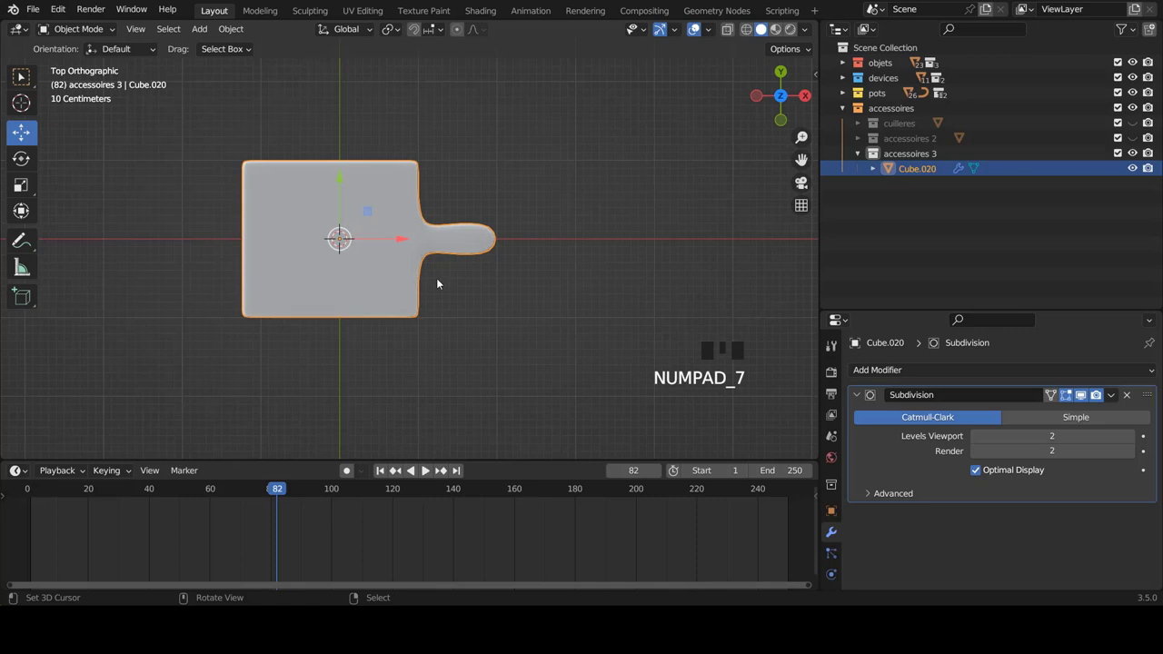
{"action": "scroll", "scroll_direction": "up", "scroll_amount": 3}
{"action": "key", "text": "Tab"}
{"action": "scroll", "scroll_direction": "up", "scroll_amount": 3}
{"action": "key", "text": "z"}
{"action": "scroll", "scroll_direction": "up", "scroll_amount": 3}
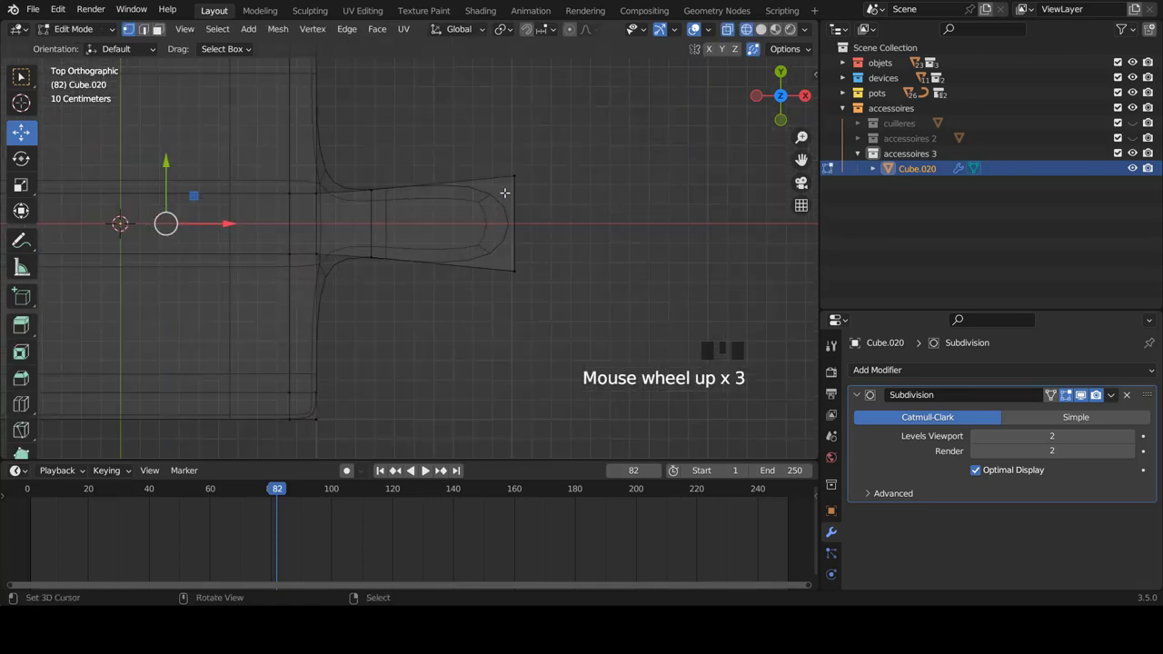
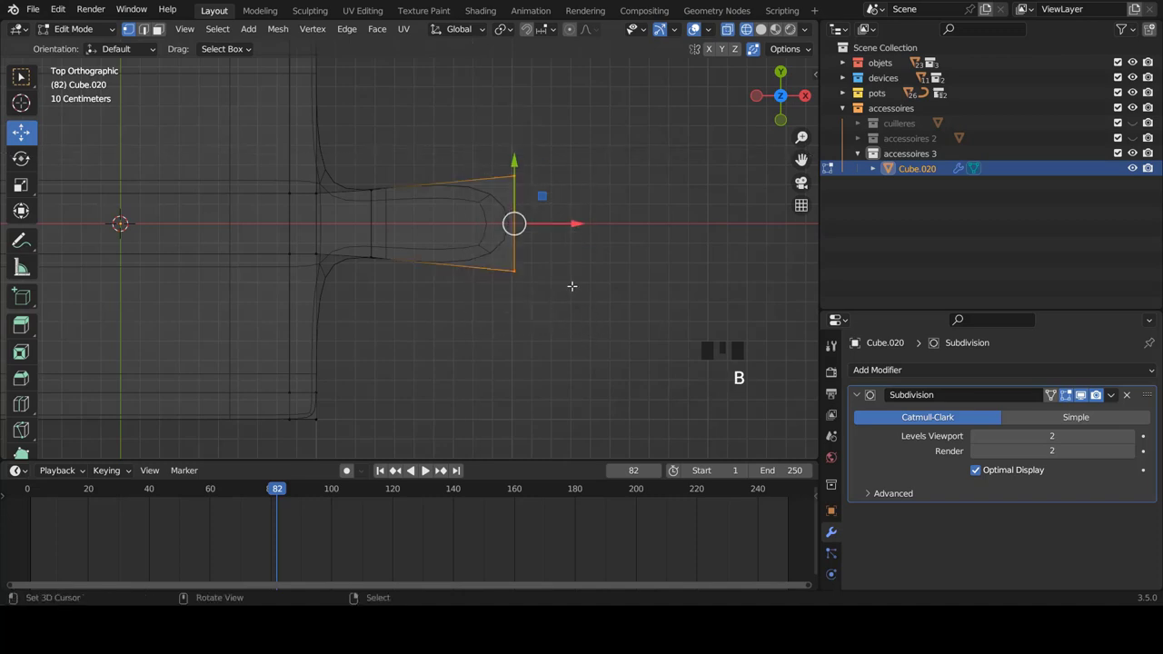
{"action": "key", "text": "e"}
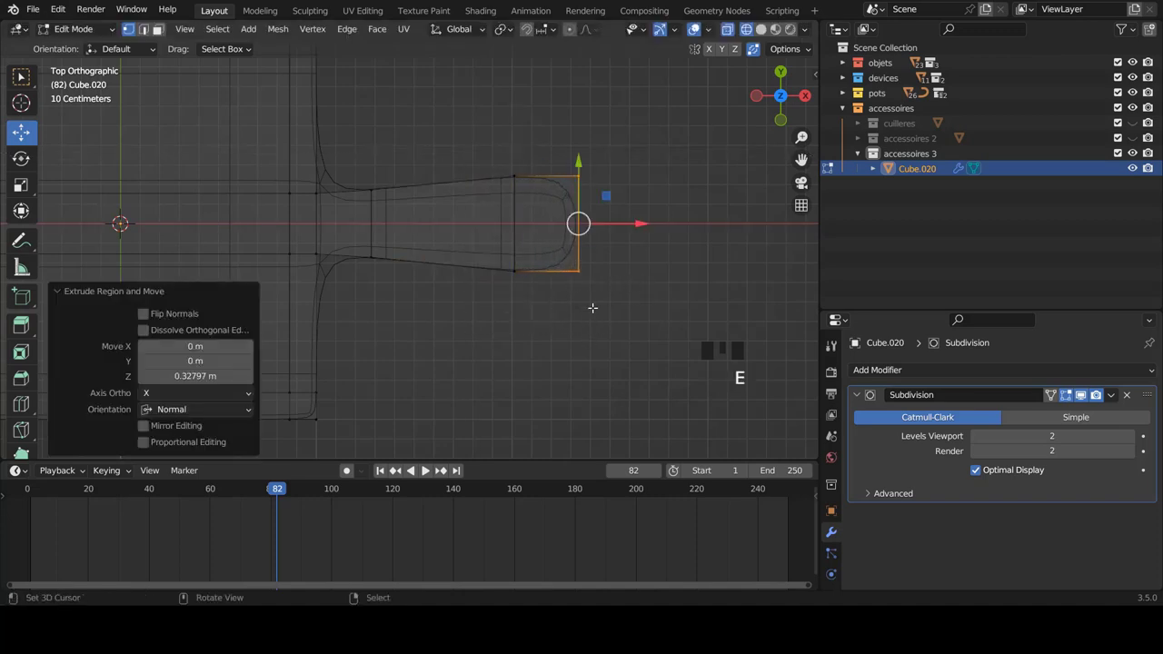
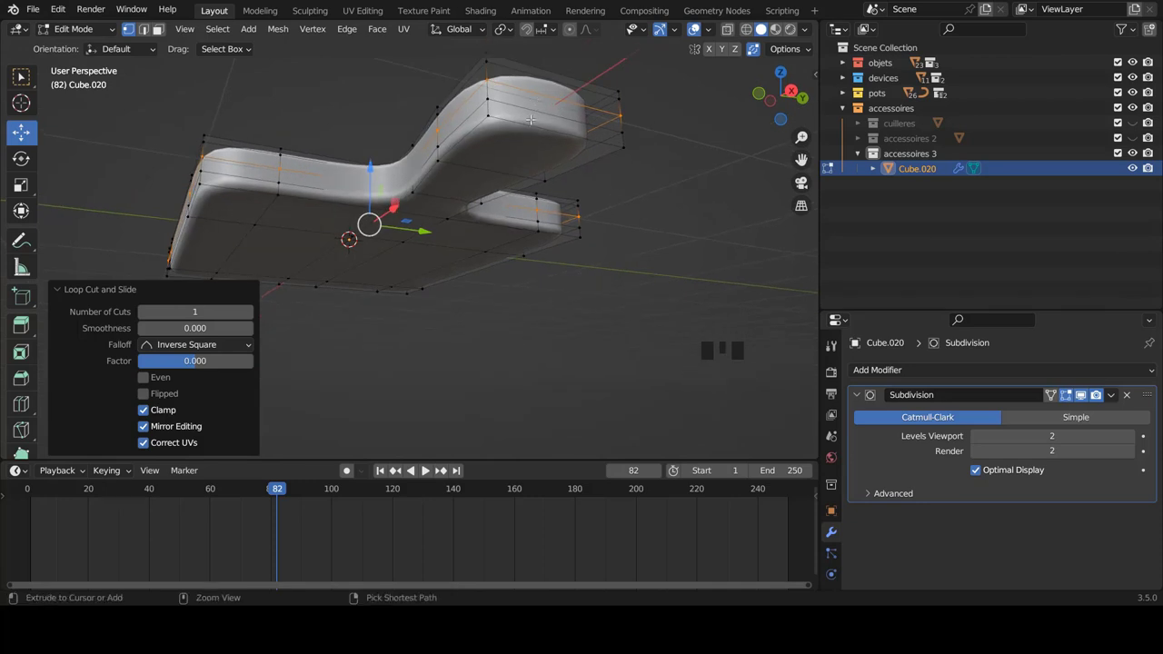
{"action": "key", "text": "ctrl+r"}
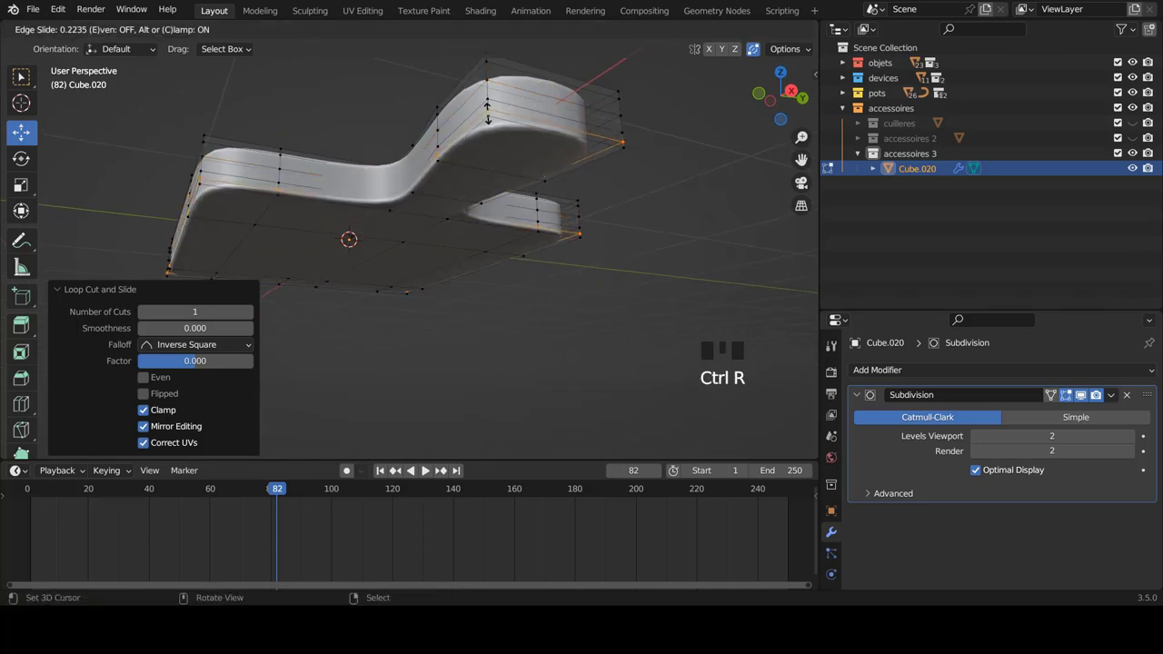
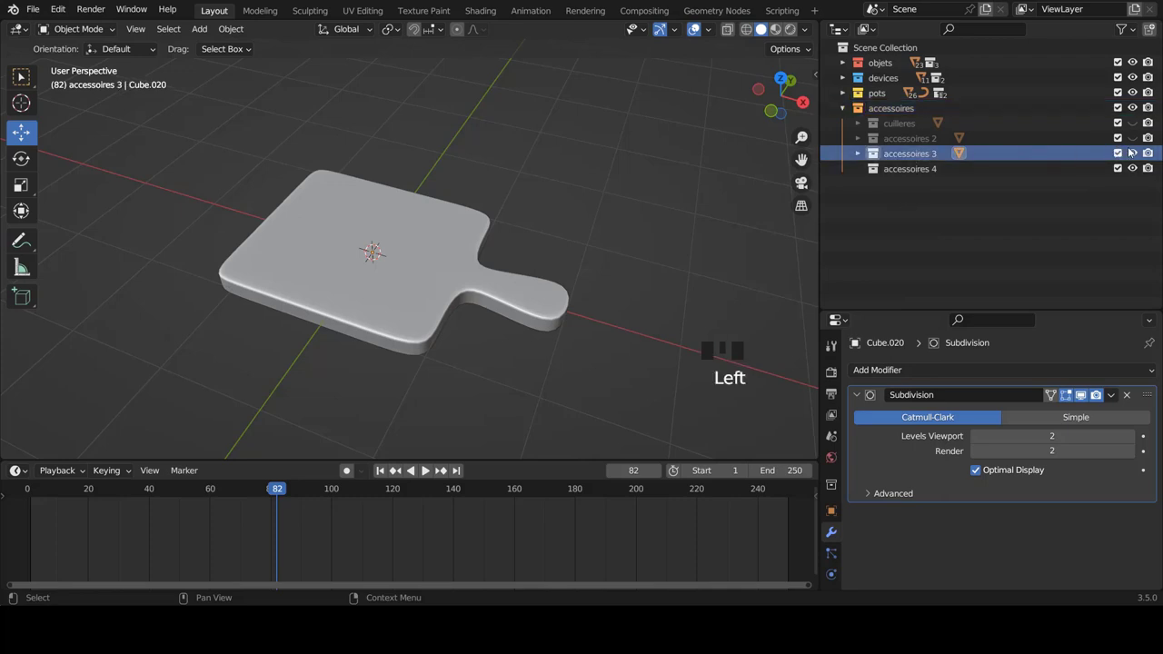
- Hide accessoires 3, make accessoires 4 active, and bring up the add-mesh list in front view
{"action": "left_click", "coordinate": [1137, 154]}
{"action": "left_click", "coordinate": [900, 176]}
{"action": "key", "text": "KP_1"}
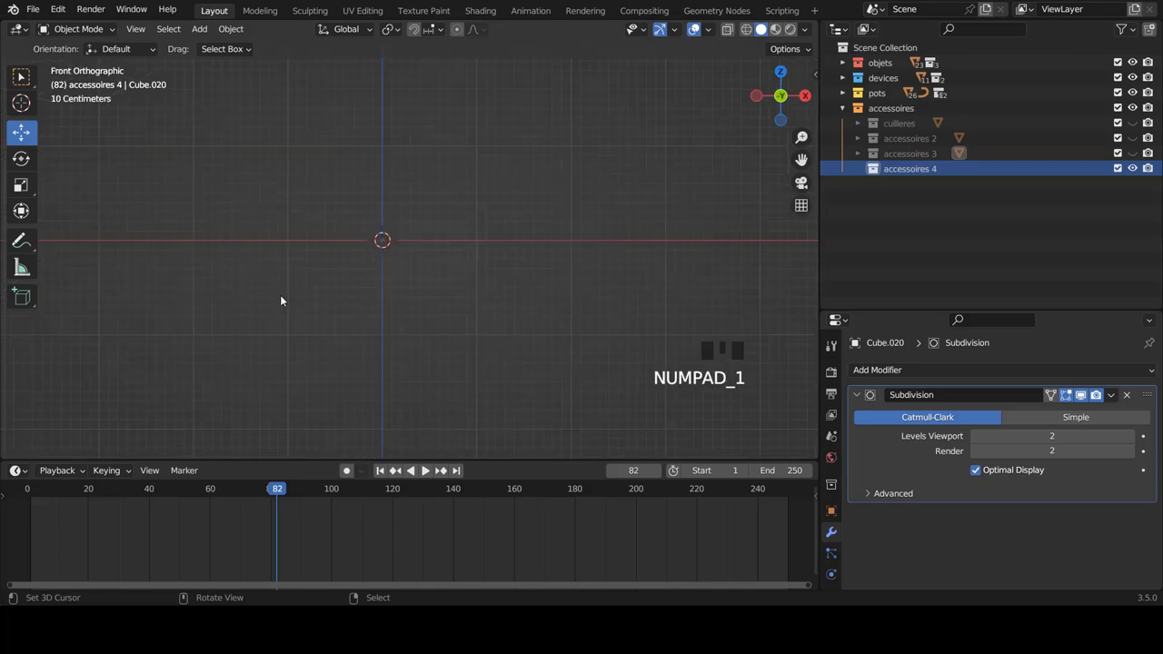
{"action": "key", "text": "shift+a"}
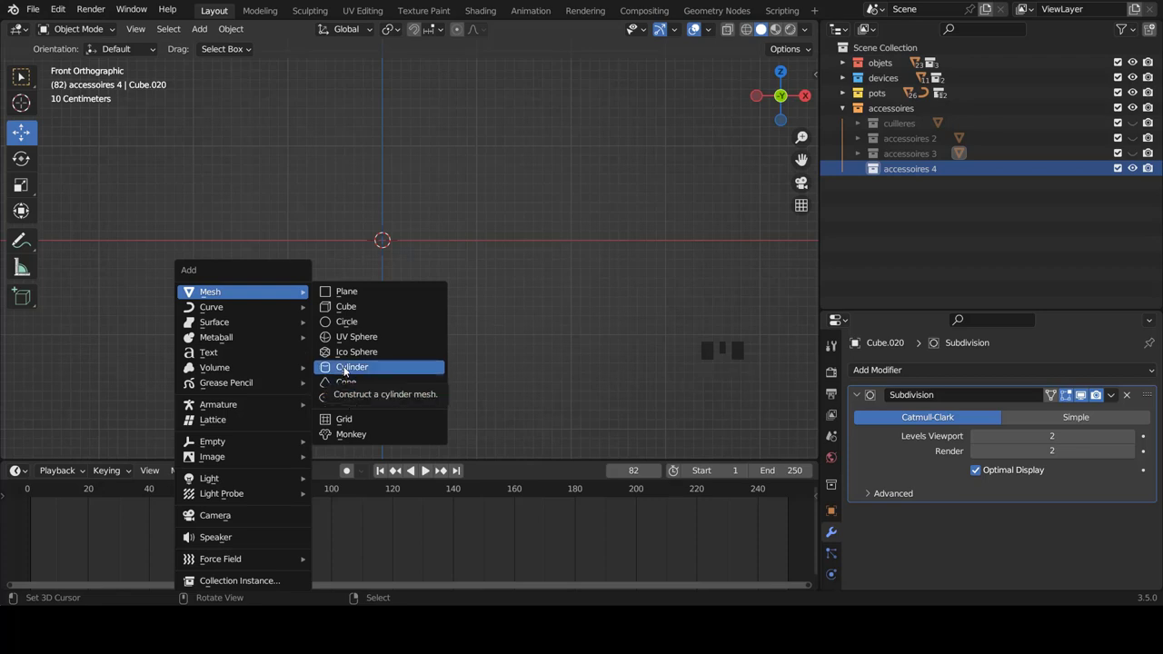
- Flatten the new cylinder into a disc, inset its top twice into rings, and add two side loops
{"action": "key", "text": "Tab"}
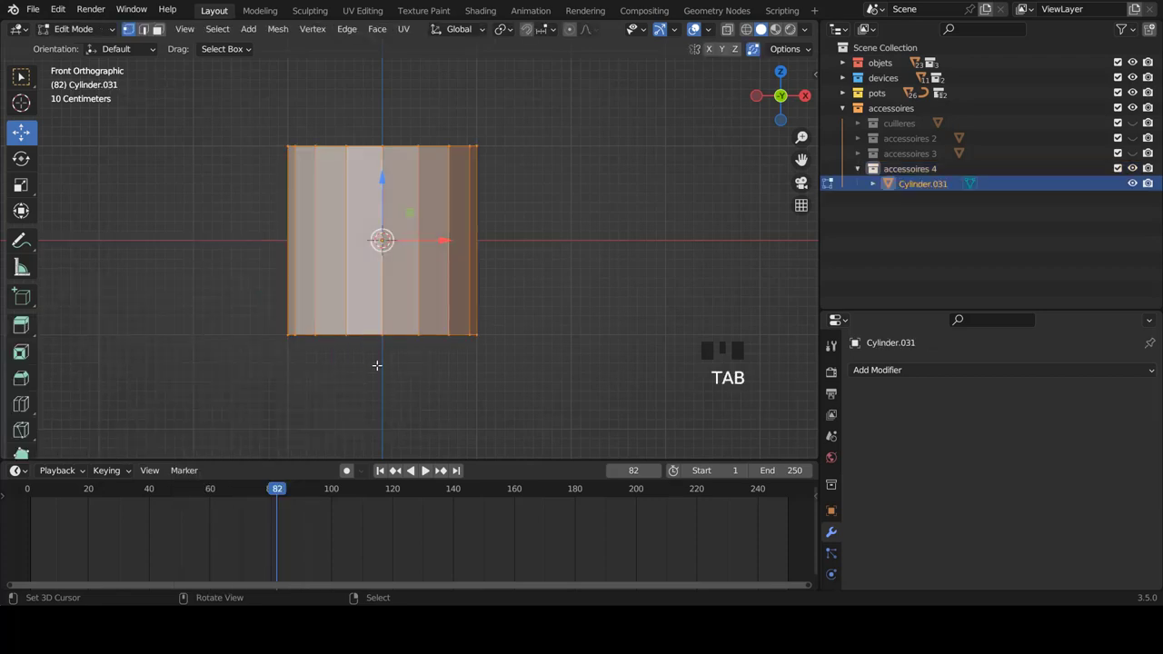
{"action": "key", "text": "s"}
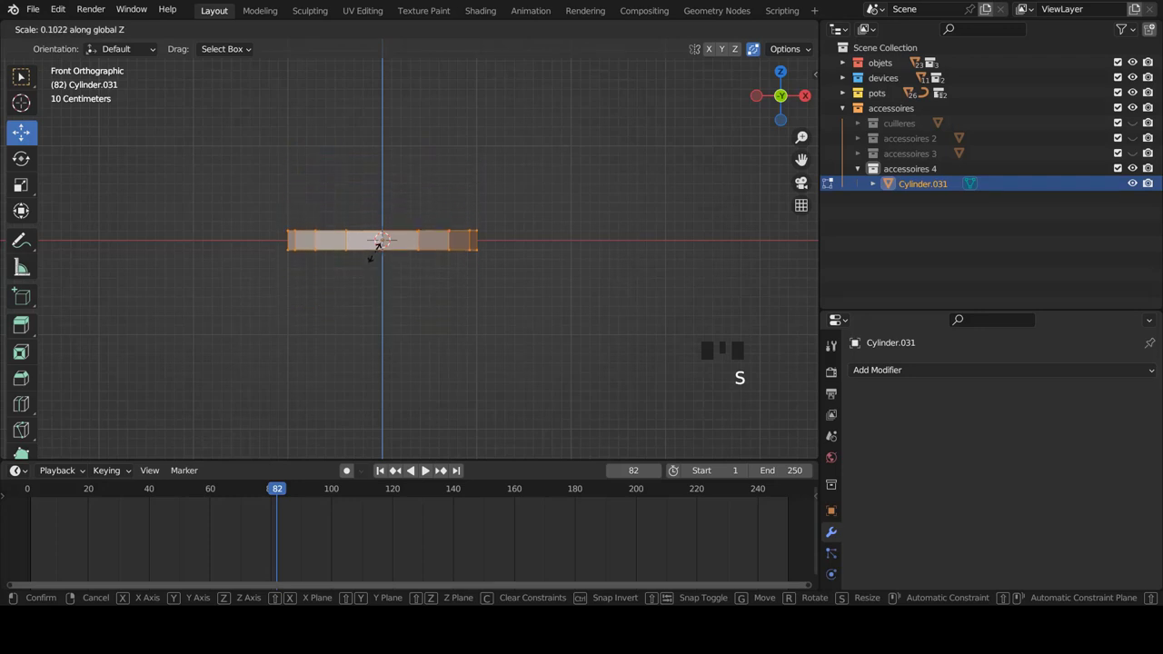
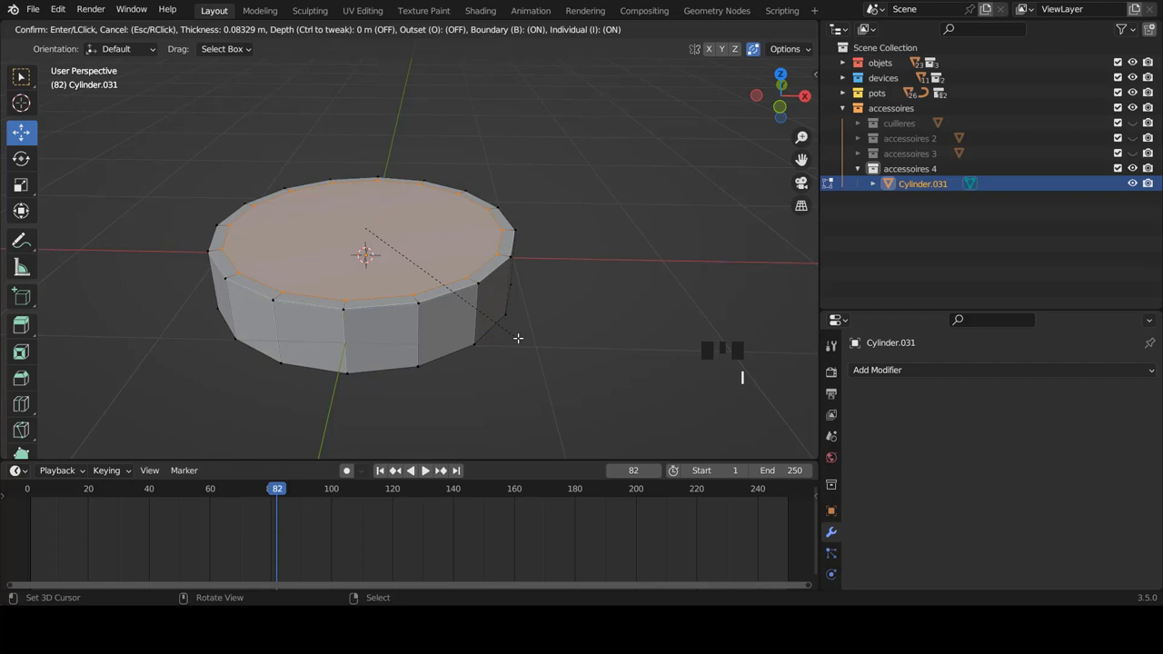
{"action": "key", "text": "i"}
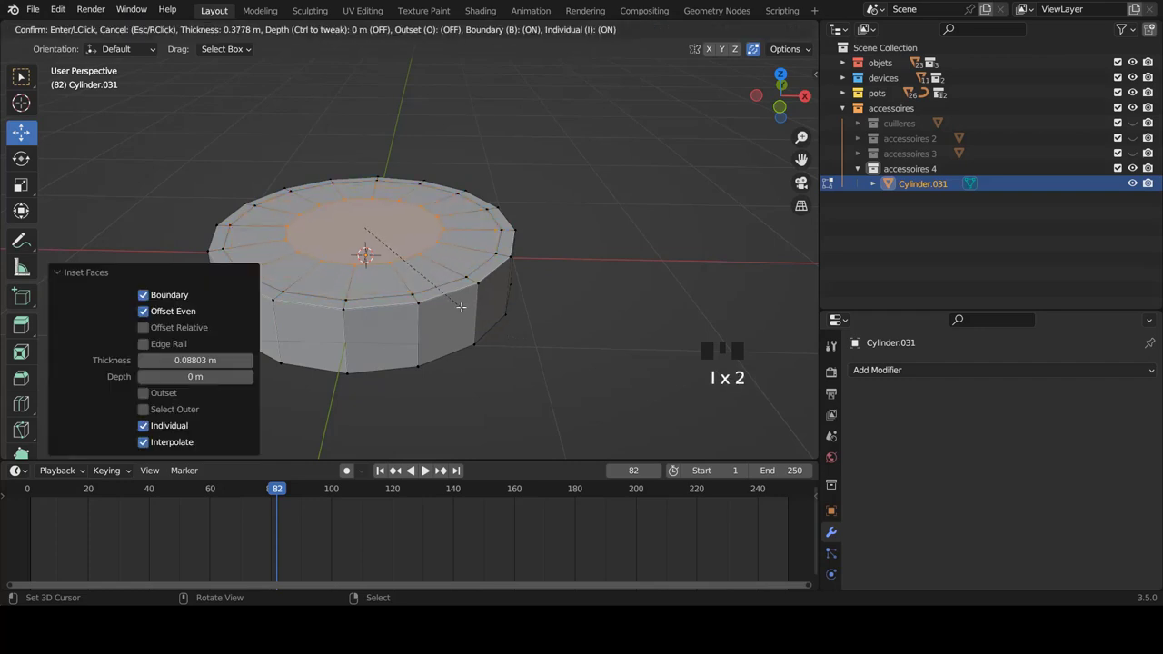
{"action": "key", "text": "i"}
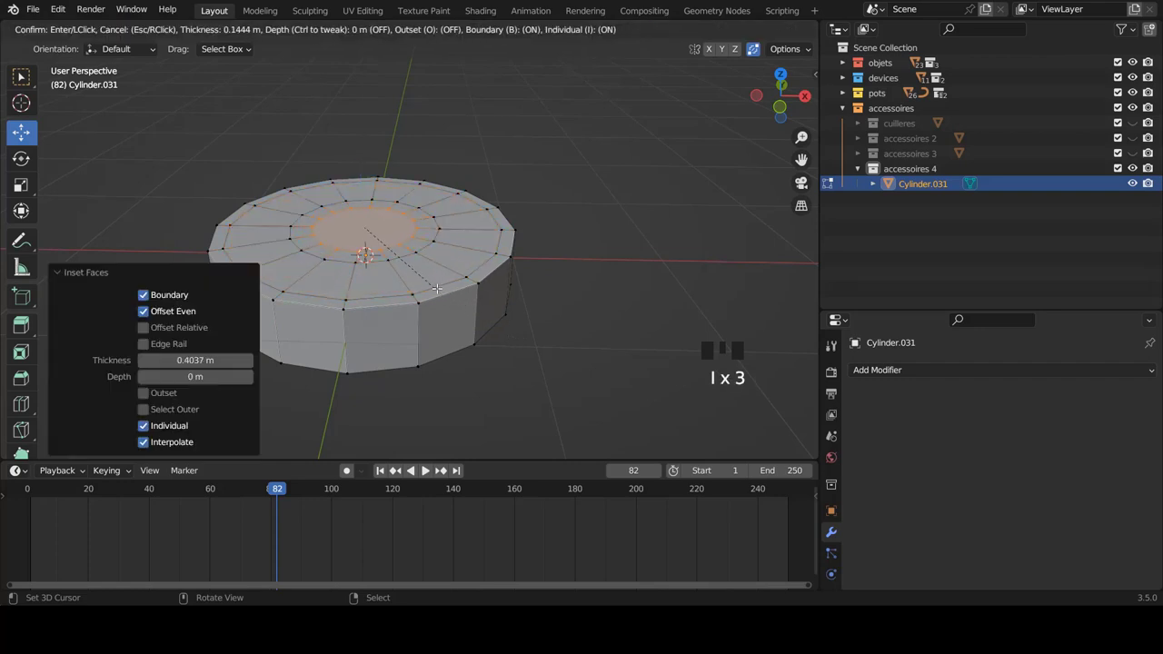
{"action": "key", "text": "ctrl+r"}
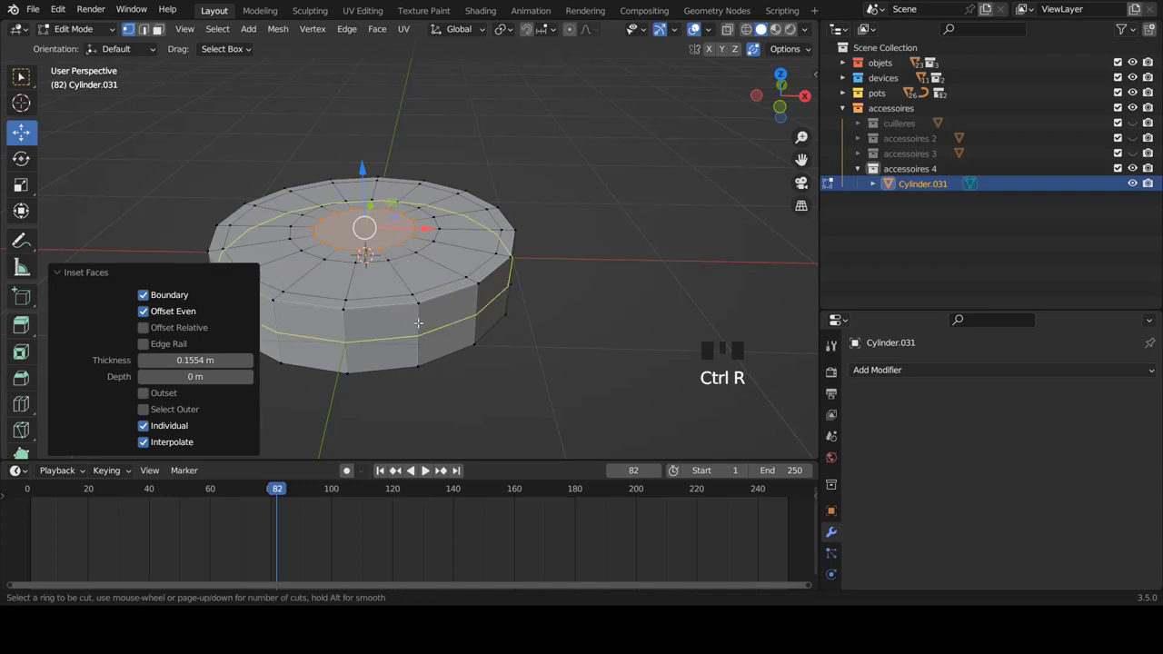
{"action": "key", "text": "ctrl+r"}
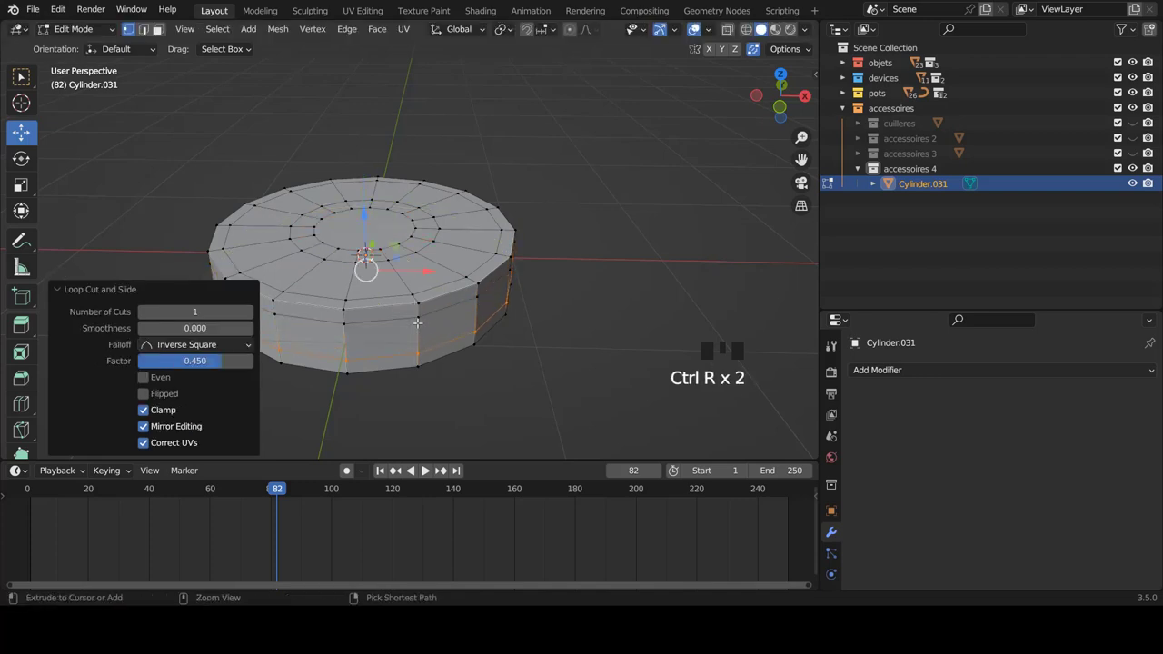
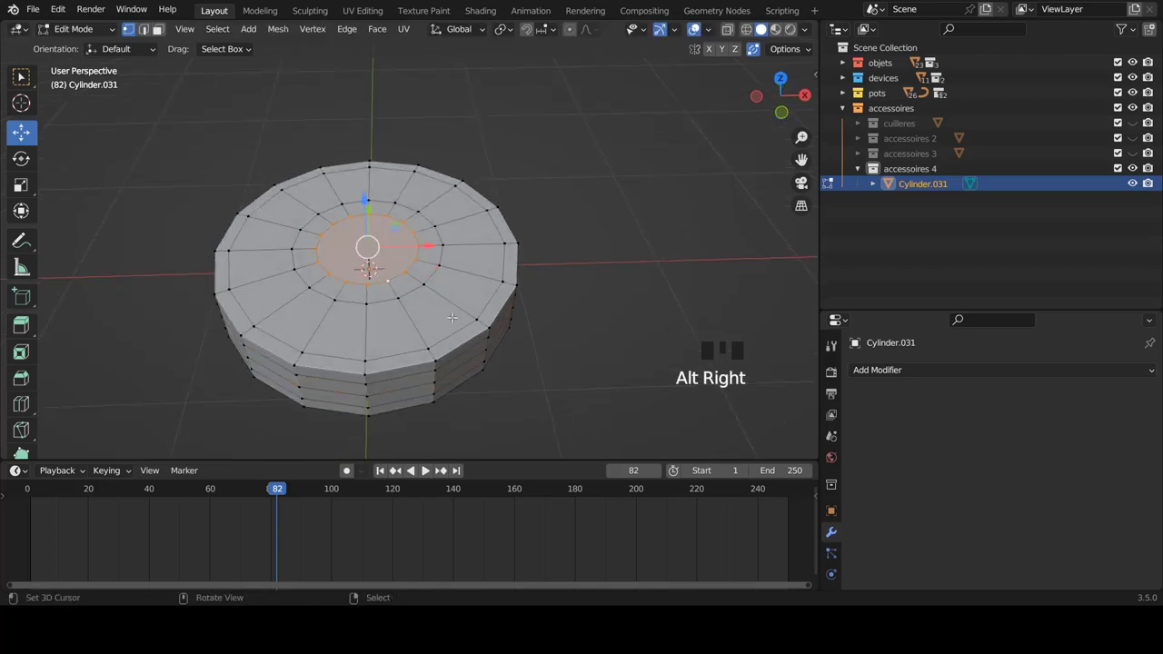
- Shrink the disc's central face and extrude it upward into a slim post
{"action": "key", "text": "s"}
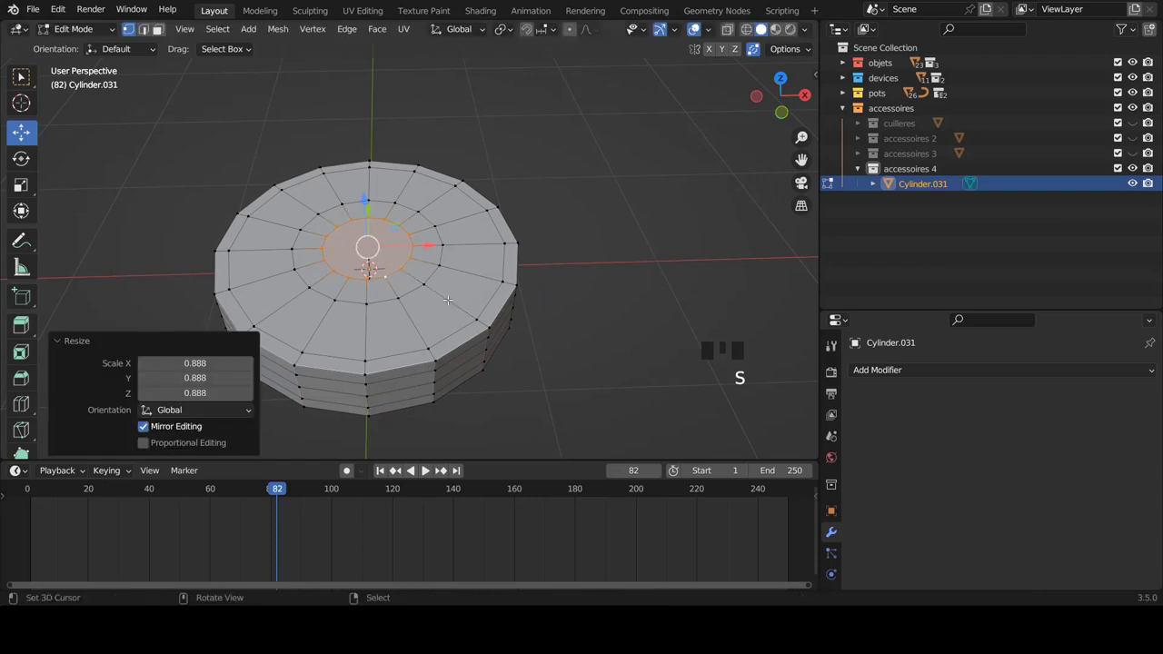
{"action": "key", "text": "e"}
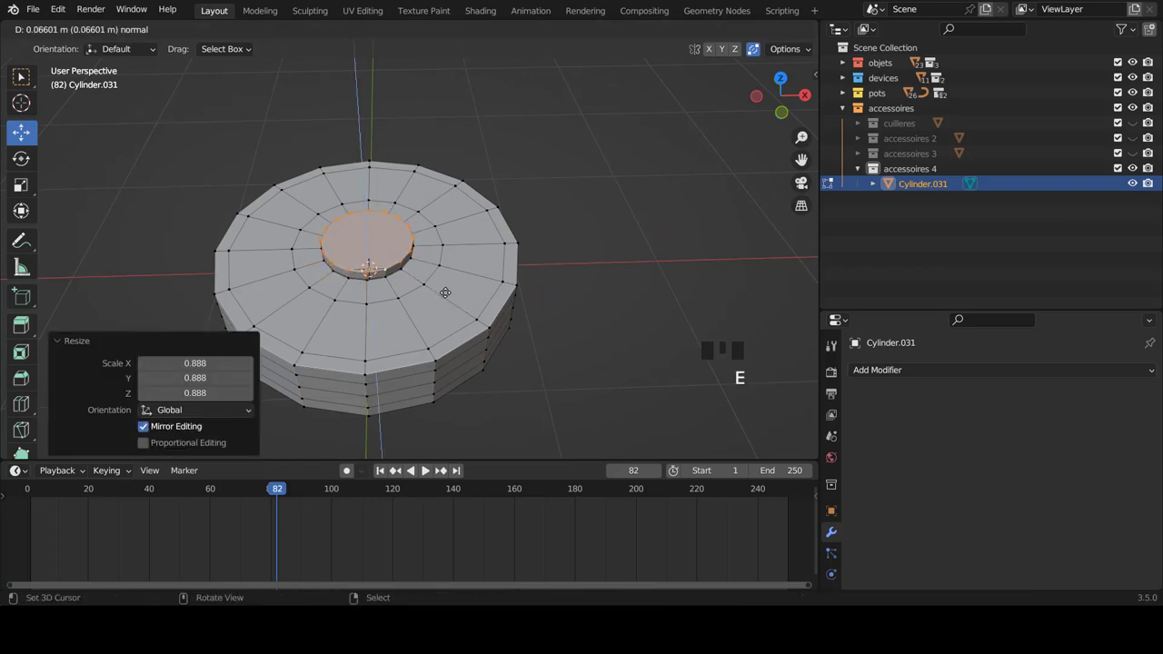
{"action": "scroll", "scroll_direction": "up", "scroll_amount": 3}
{"action": "key", "text": "i"}
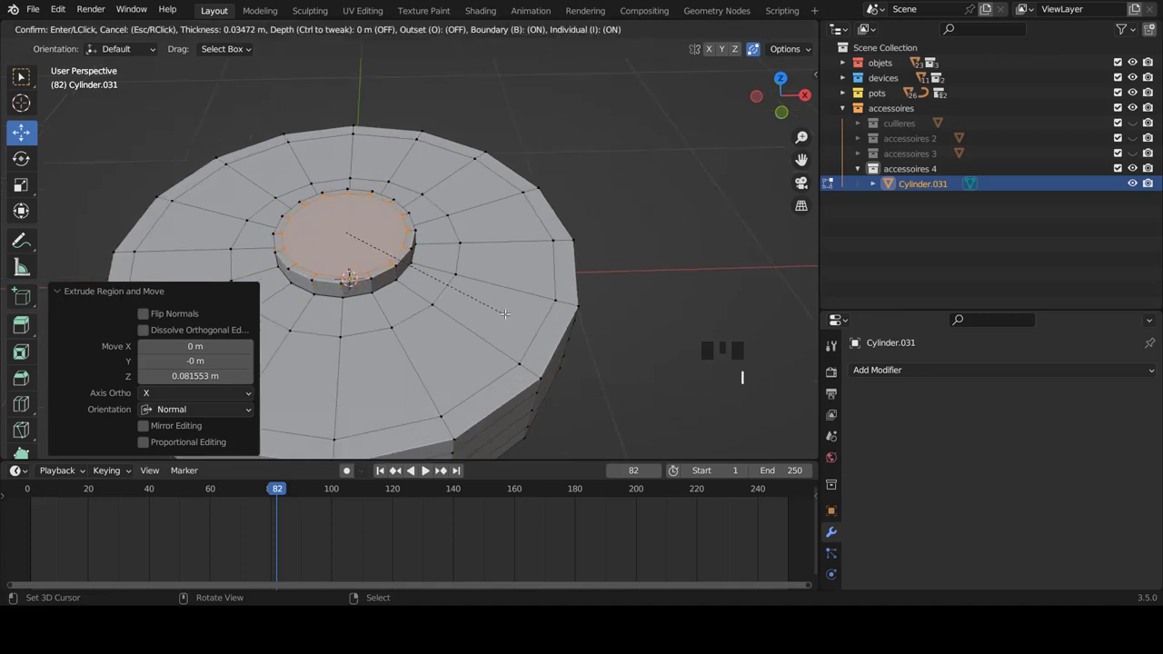
{"action": "key", "text": "e"}
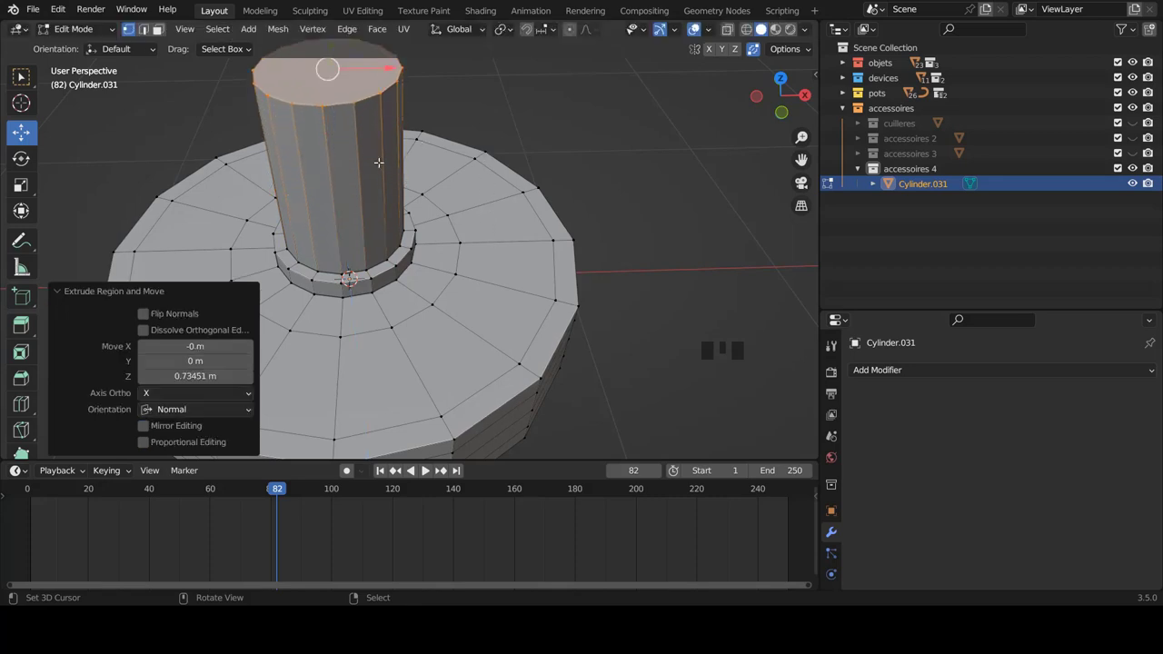
- Extrude a short step on the post and widen its top face out into a broad disc
{"action": "key", "text": "e"}
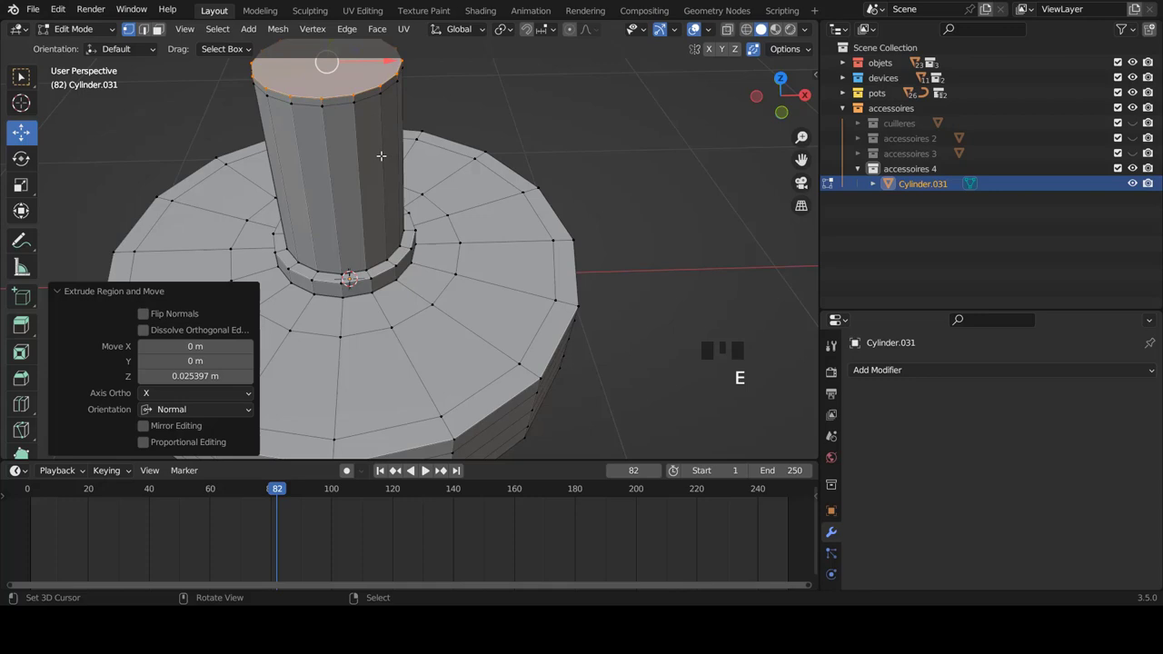
{"action": "scroll", "scroll_direction": "down", "scroll_amount": 3}
{"action": "scroll", "scroll_direction": "up", "scroll_amount": 3}
{"action": "scroll", "scroll_direction": "down", "scroll_amount": 3}
{"action": "key", "text": "e"}
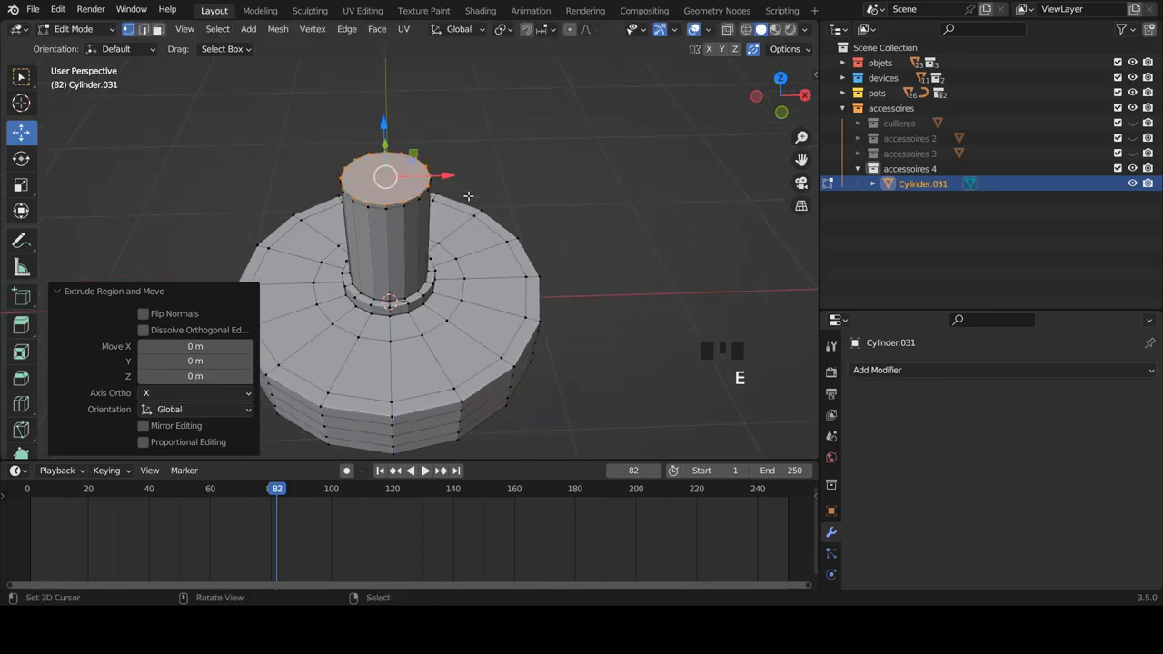
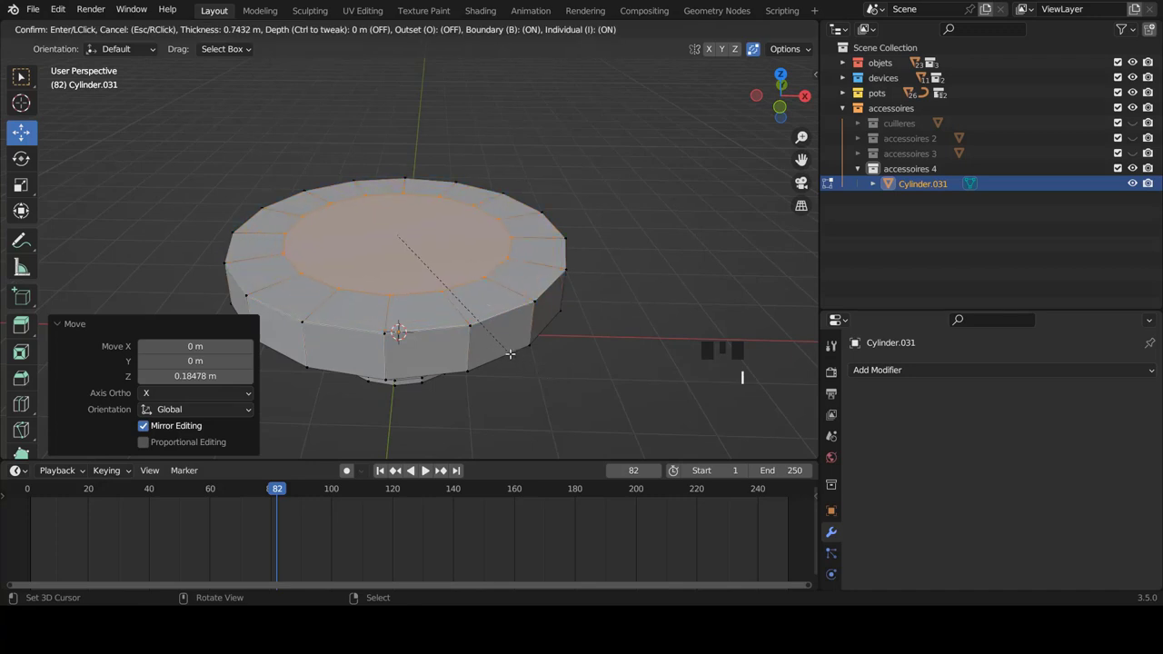
- Inset and shrink the broad disc's top face, then extrude it up into a second tall post
{"action": "key", "text": "i"}
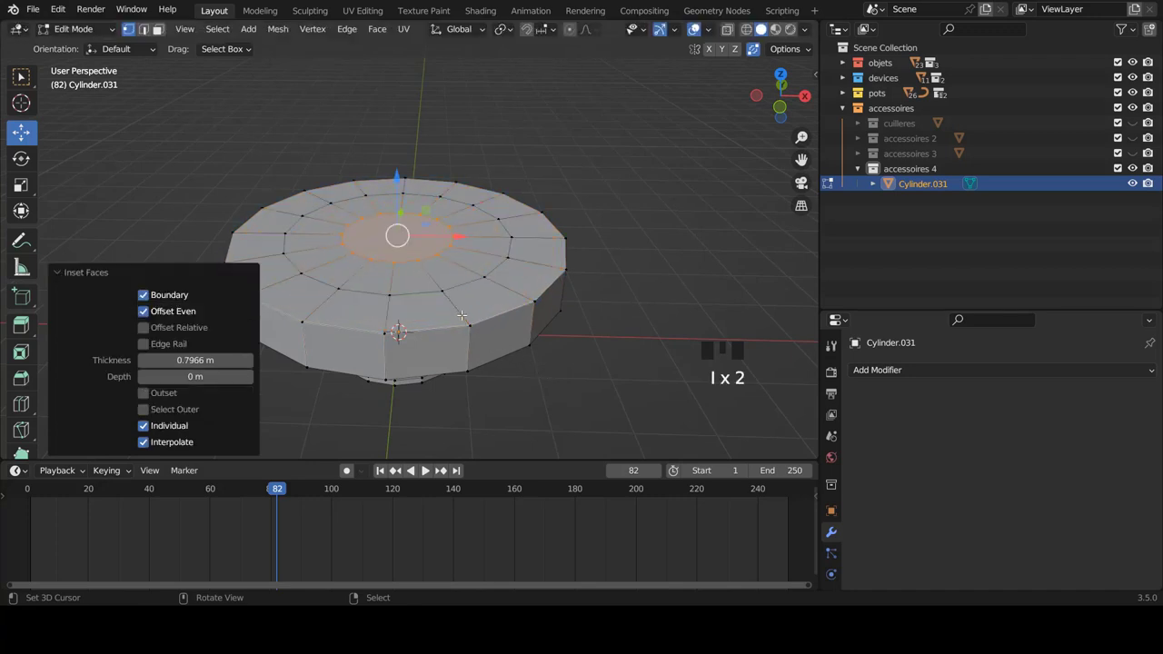
{"action": "key", "text": "KP_7"}
{"action": "key", "text": "z"}
{"action": "scroll", "scroll_direction": "up", "scroll_amount": 3}
{"action": "key", "text": "s"}
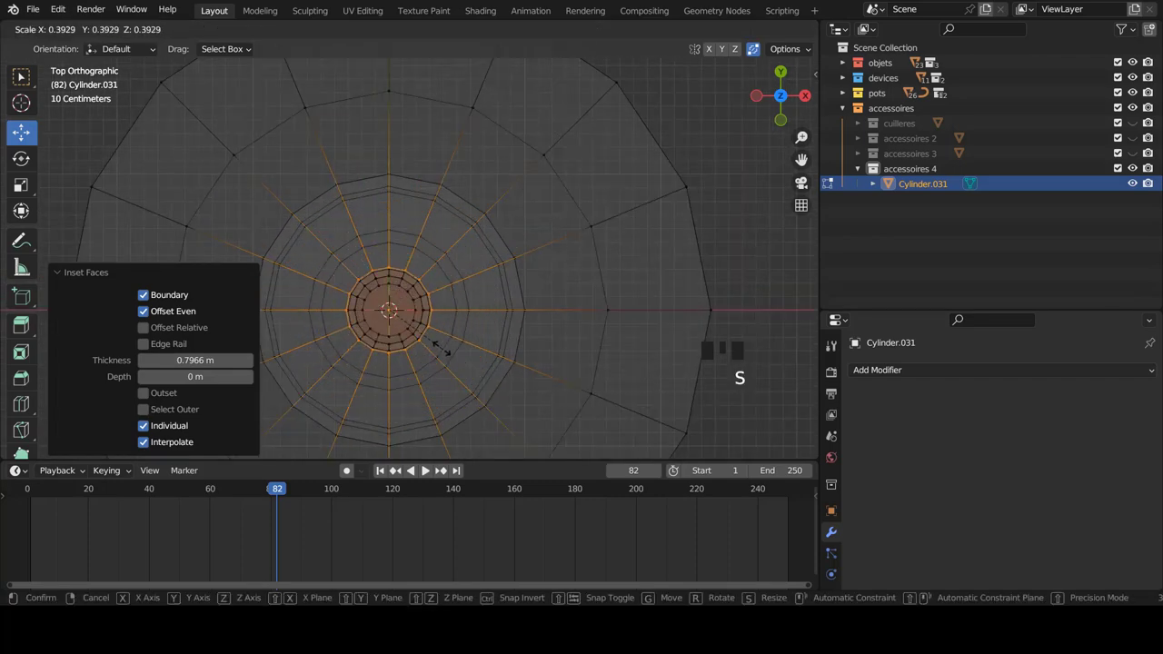
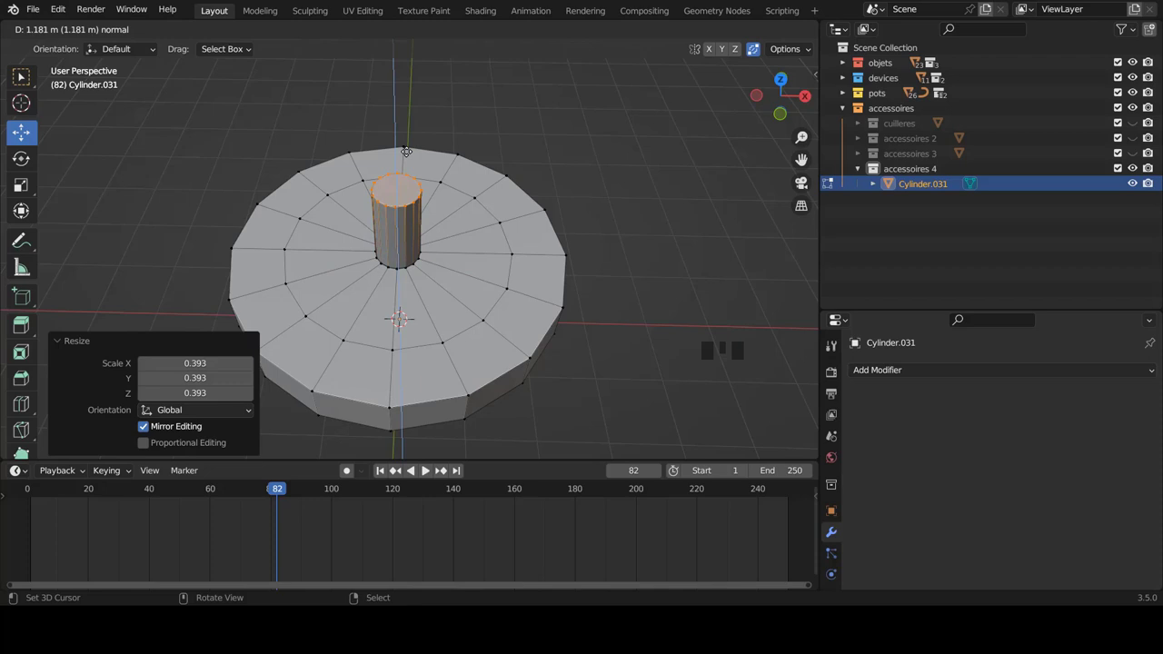
{"action": "key", "text": "KP_1"}
{"action": "scroll", "scroll_direction": "up", "scroll_amount": 3}
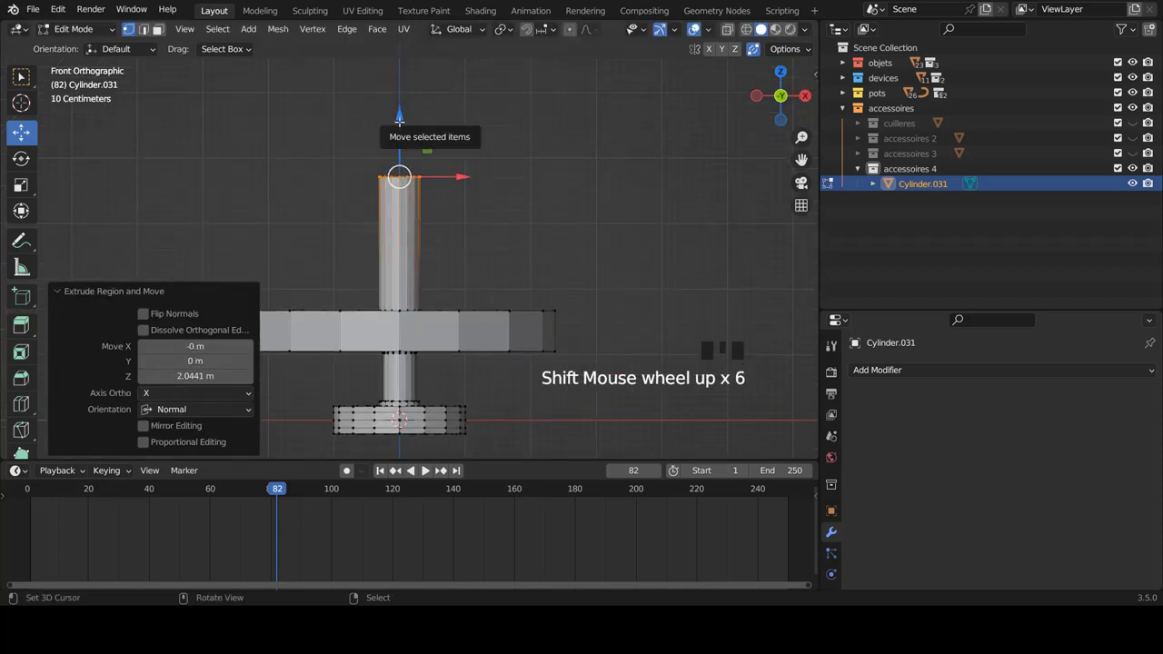
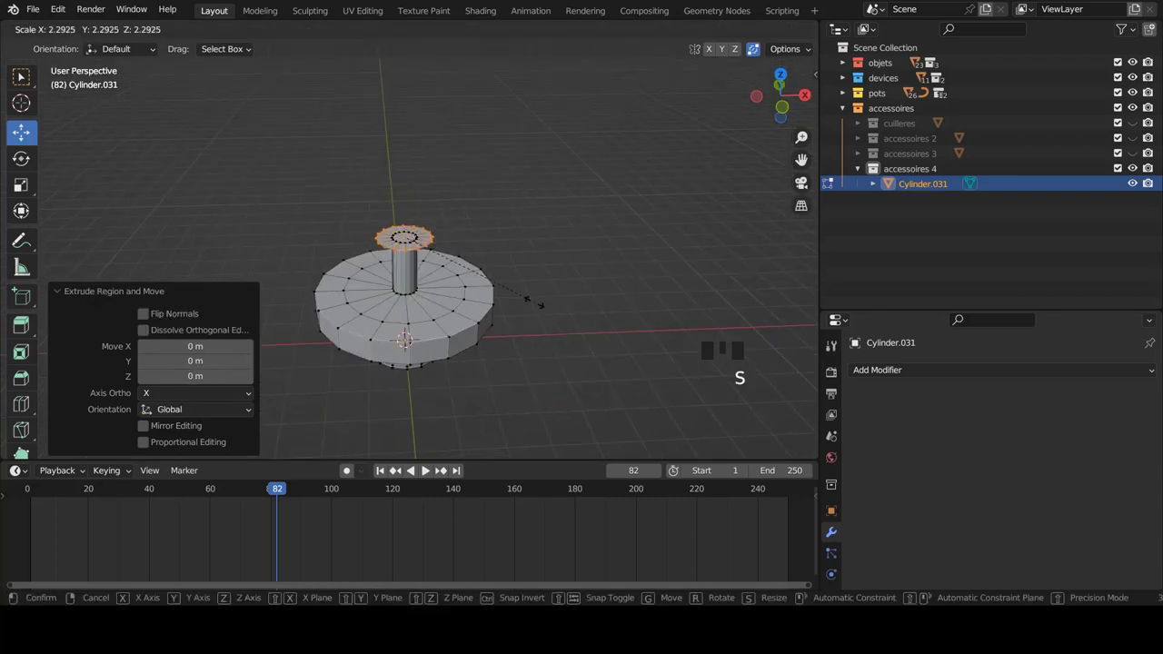
- Widen the post's top face, extrude it into a thick upper disc, and inset its top face
{"action": "key", "text": "KP_7"}
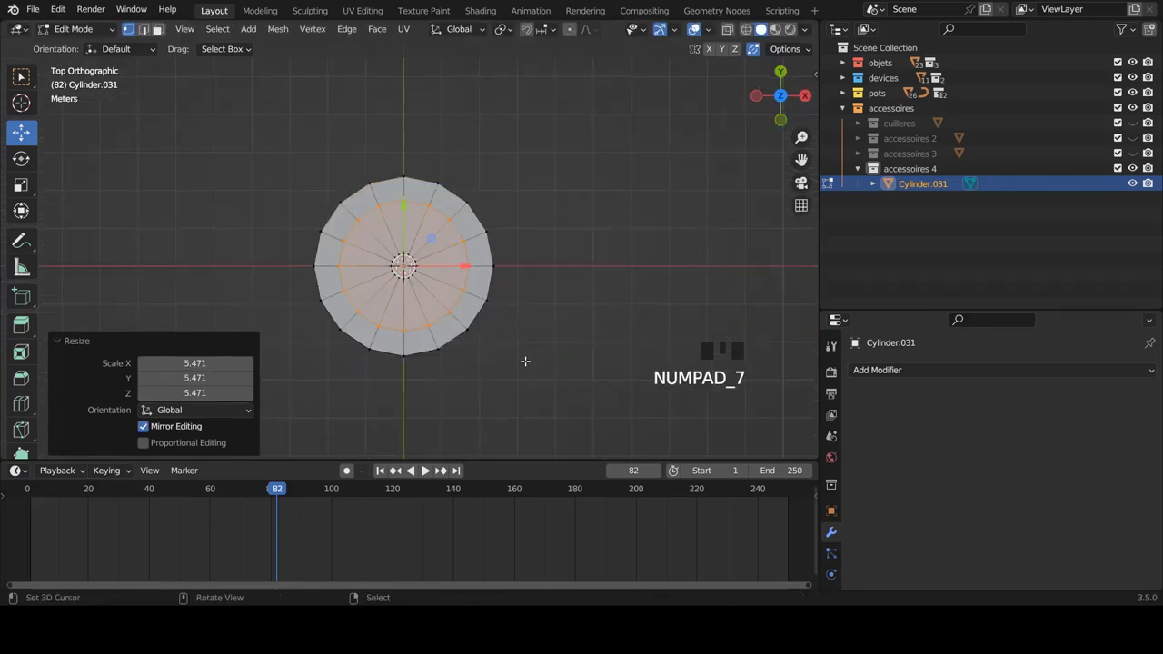
{"action": "key", "text": "s"}
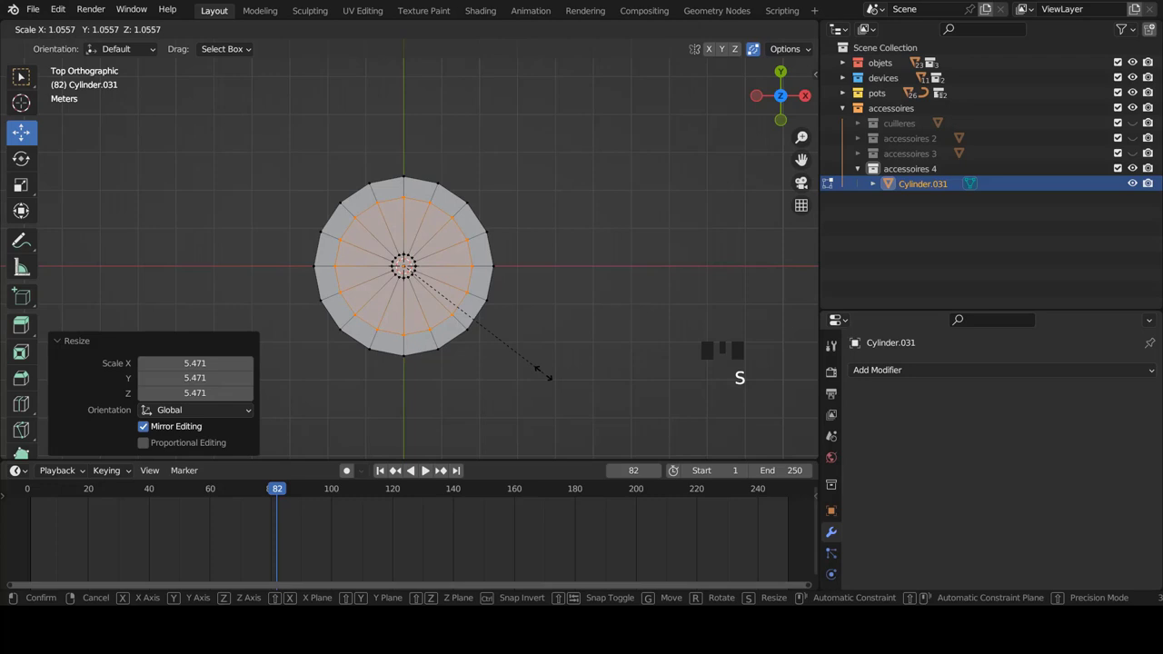
{"action": "key", "text": "KP_1"}
{"action": "scroll", "scroll_direction": "up", "scroll_amount": 3}
{"action": "key", "text": "e"}
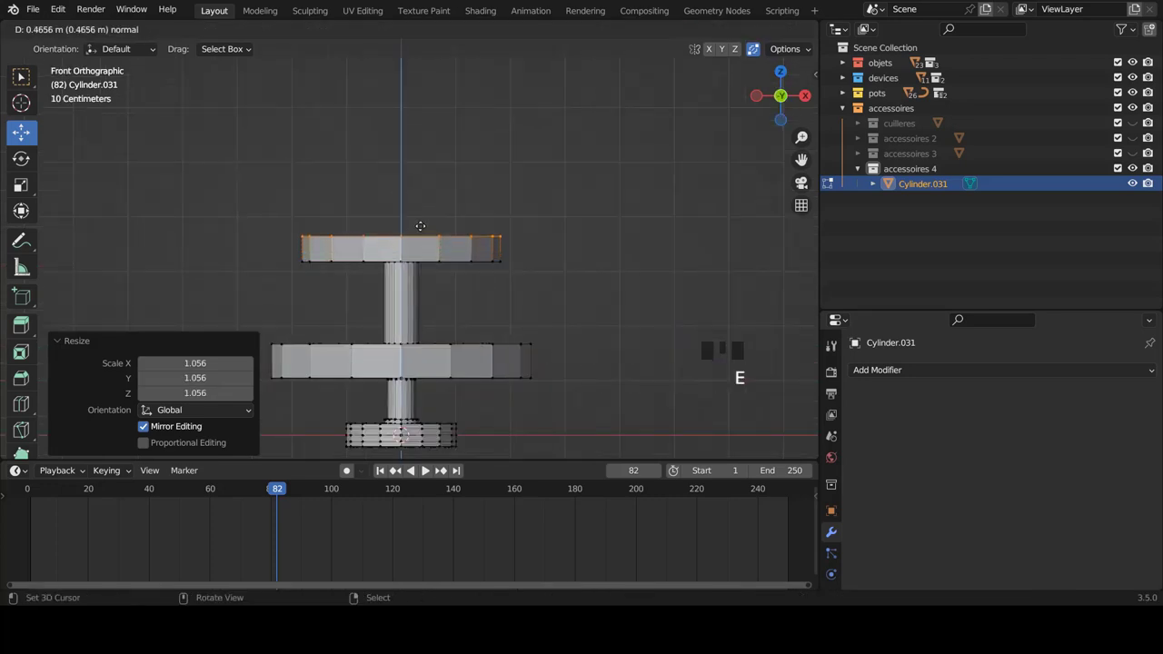
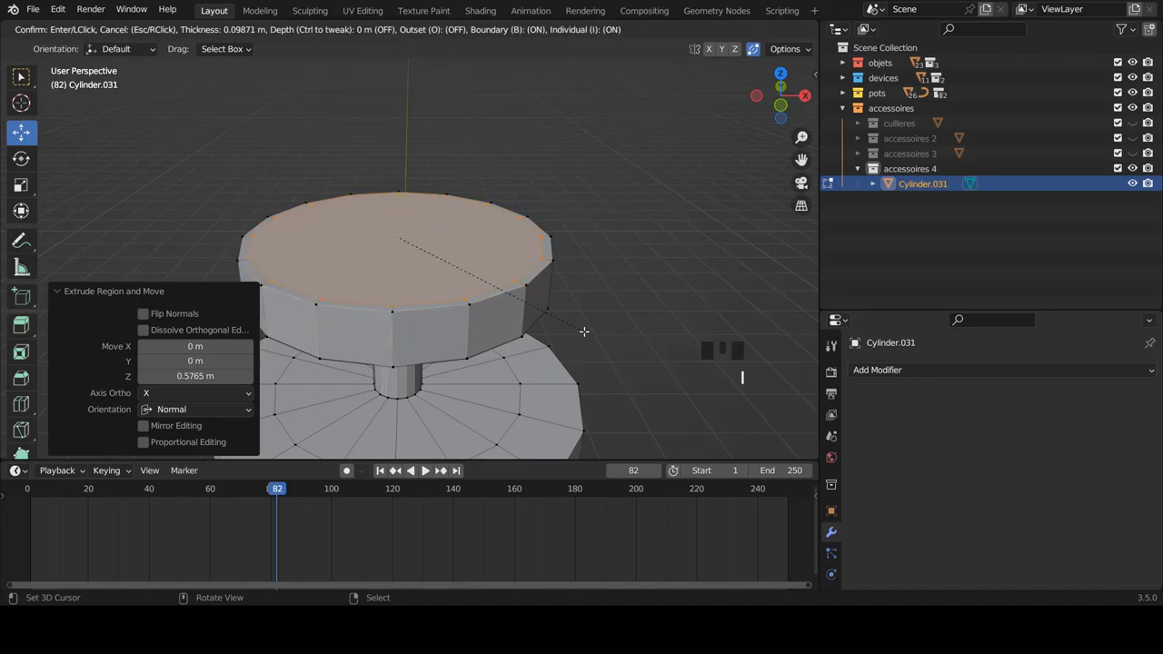
{"action": "key", "text": "i"}
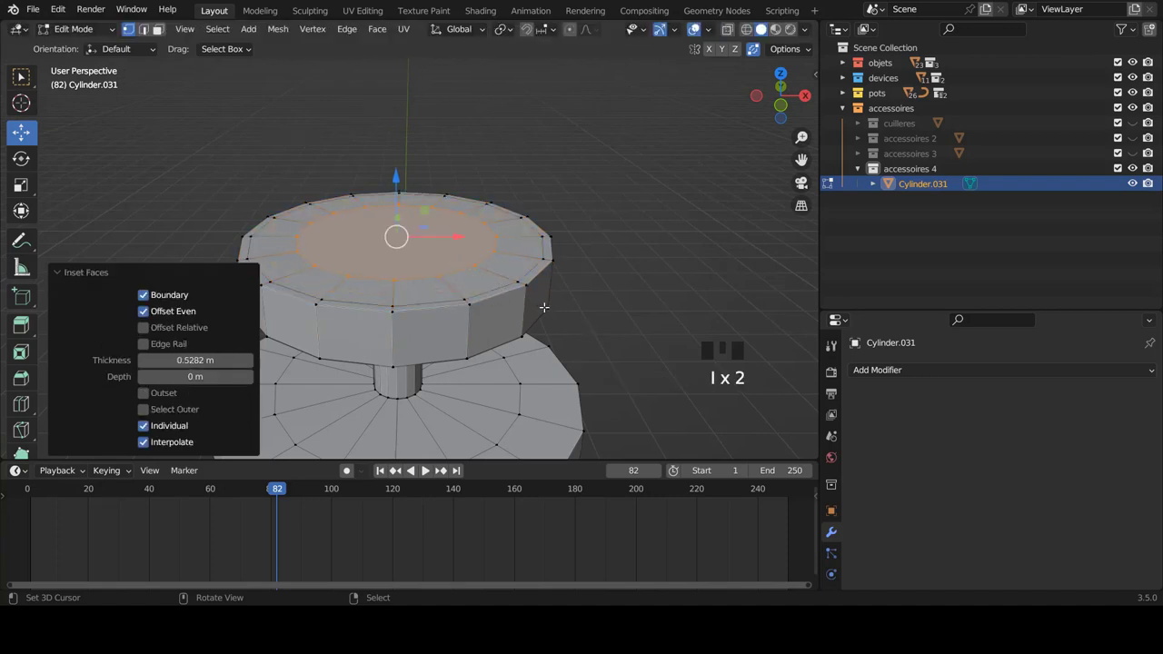
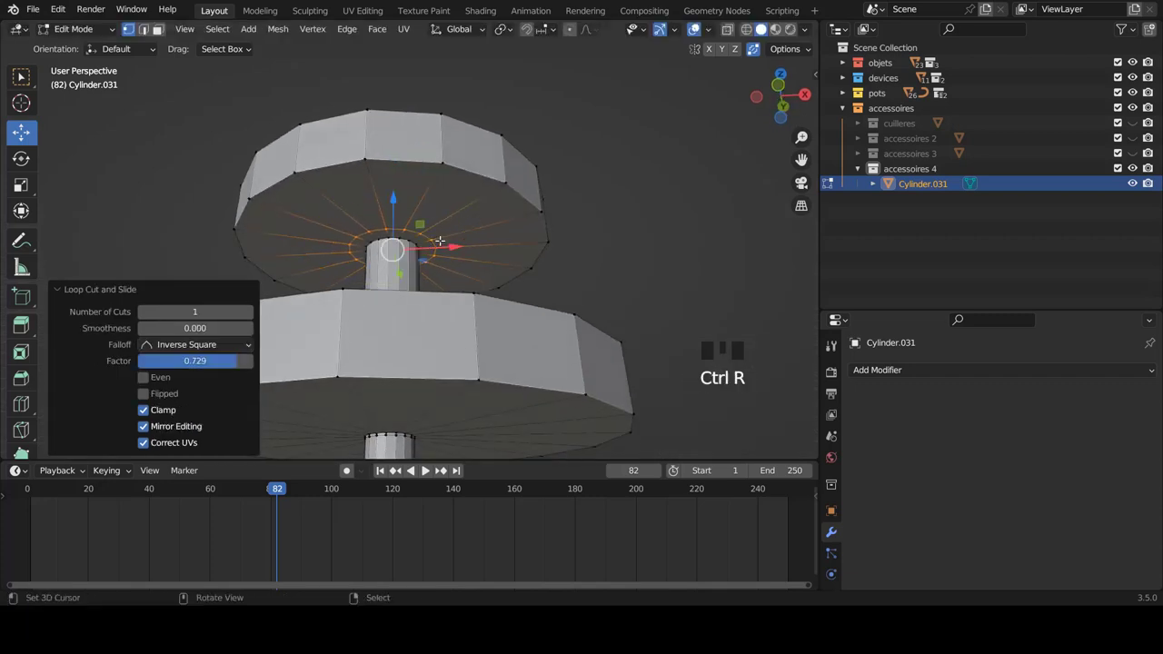
- Add edge loops under and around the upper disc's rim, slid toward the edges
{"action": "key", "text": "ctrl+r"}
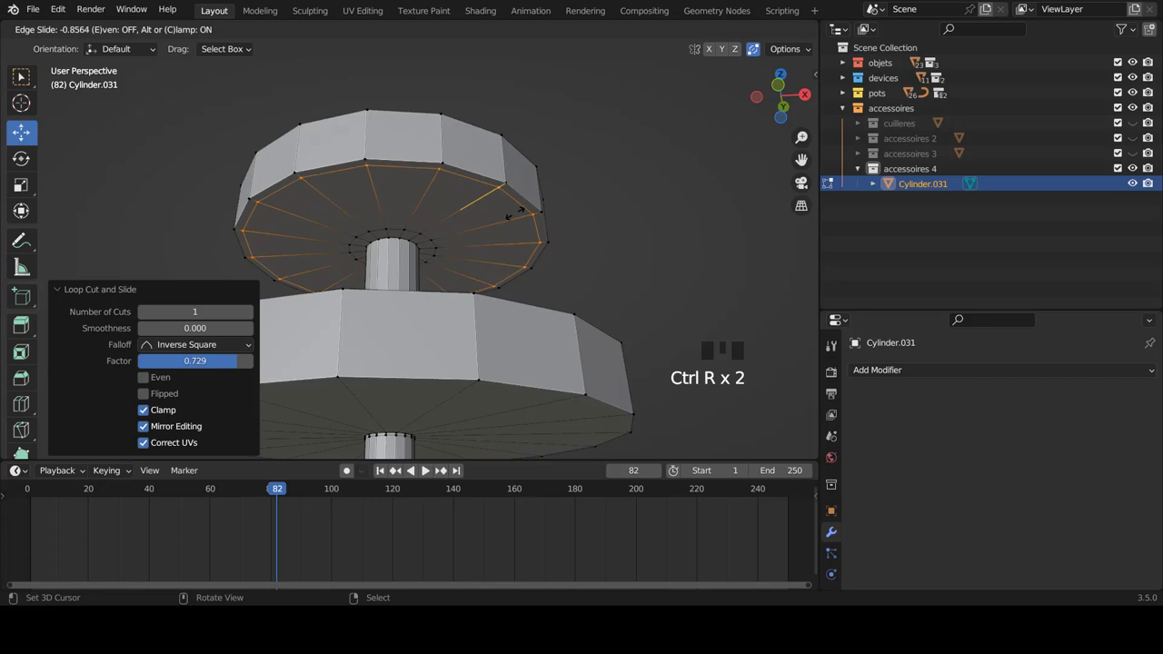
{"action": "key", "text": "ctrl+r"}
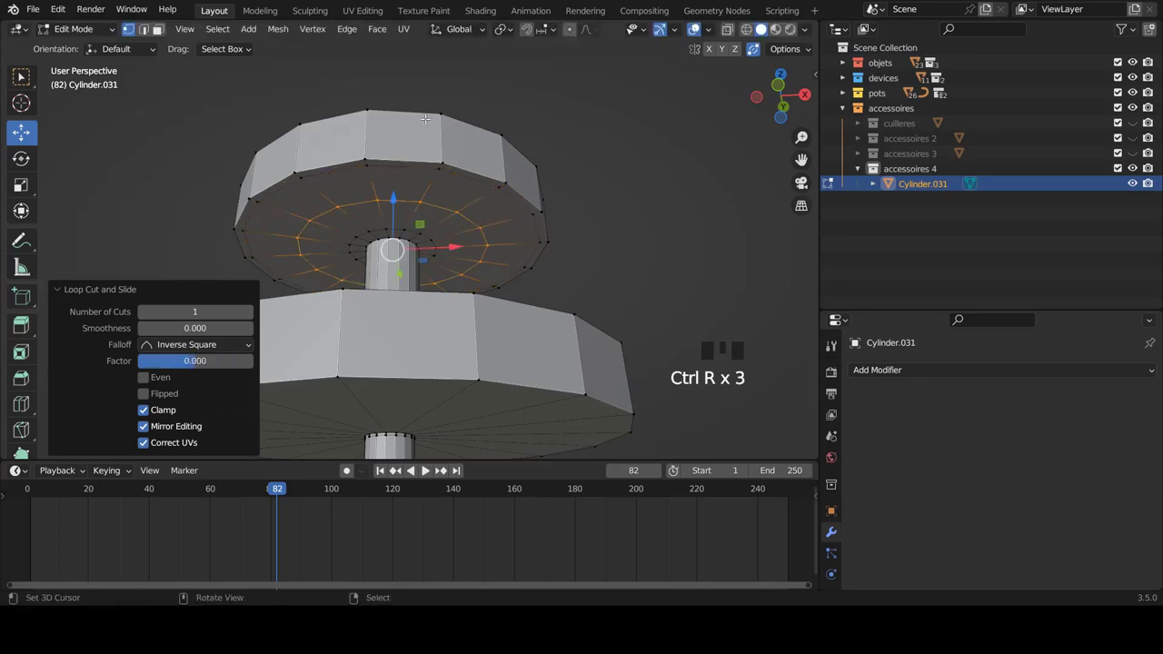
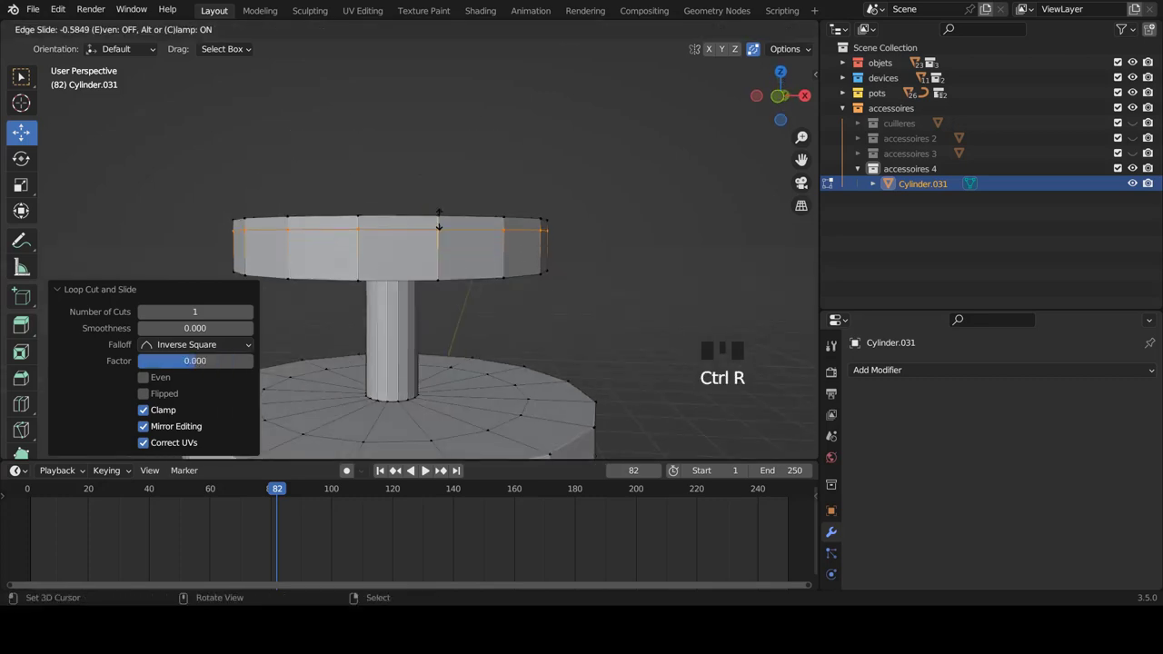
{"action": "key", "text": "ctrl+r"}
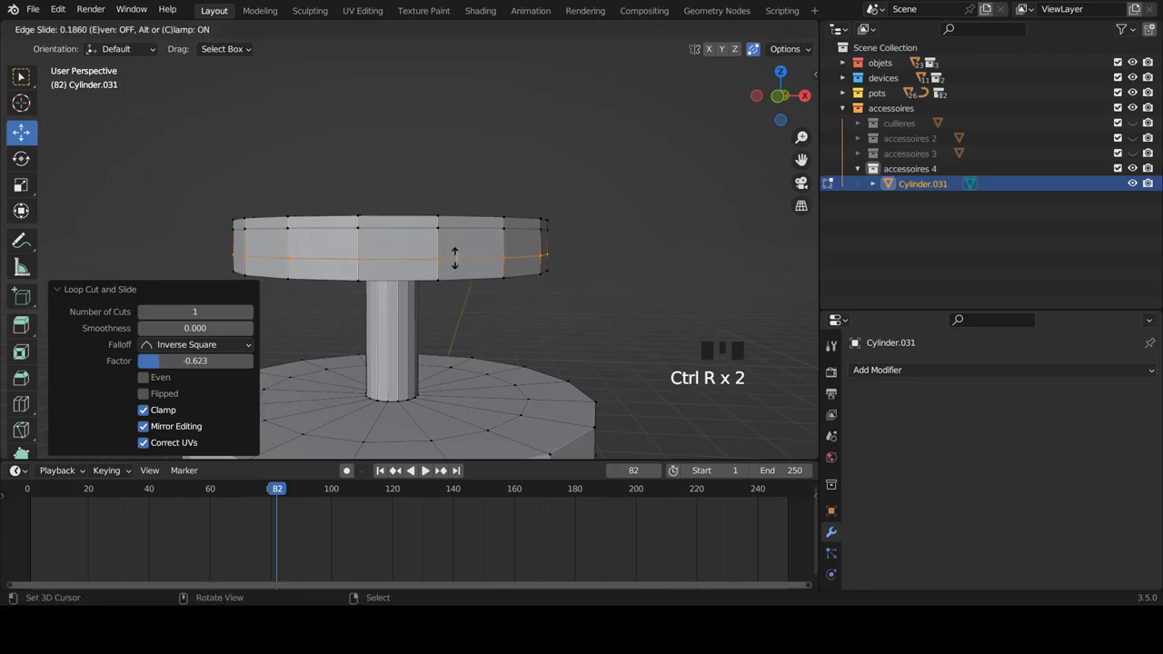
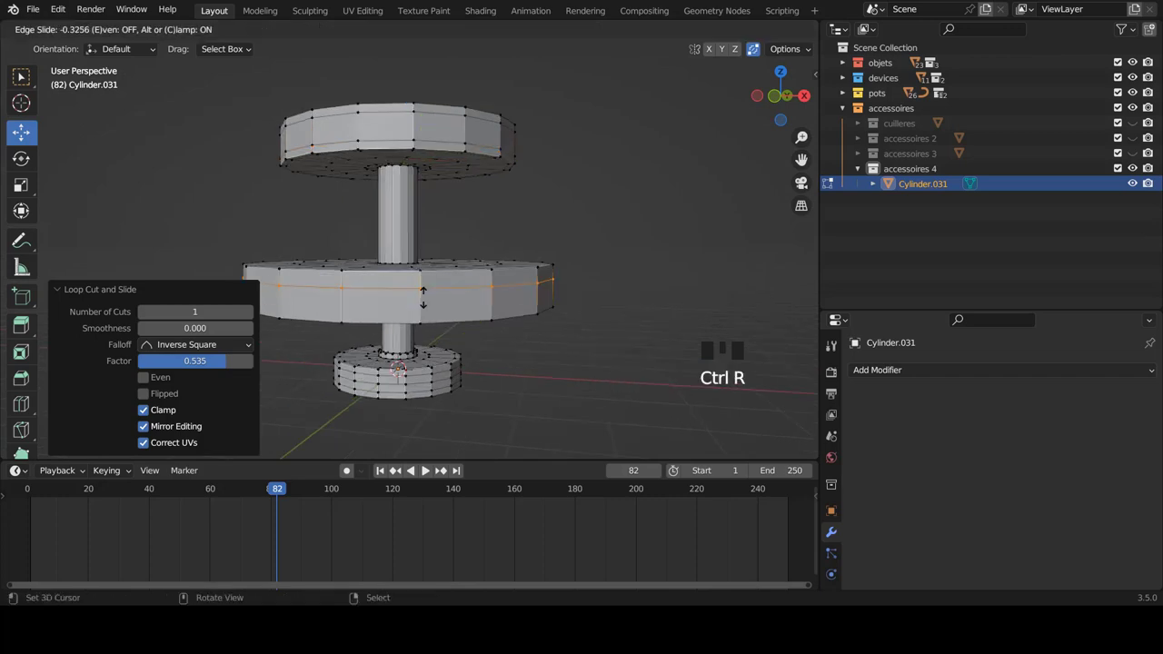
- Add edge loops around the middle disc's rim and return to Object Mode to inspect
{"action": "key", "text": "ctrl+r"}
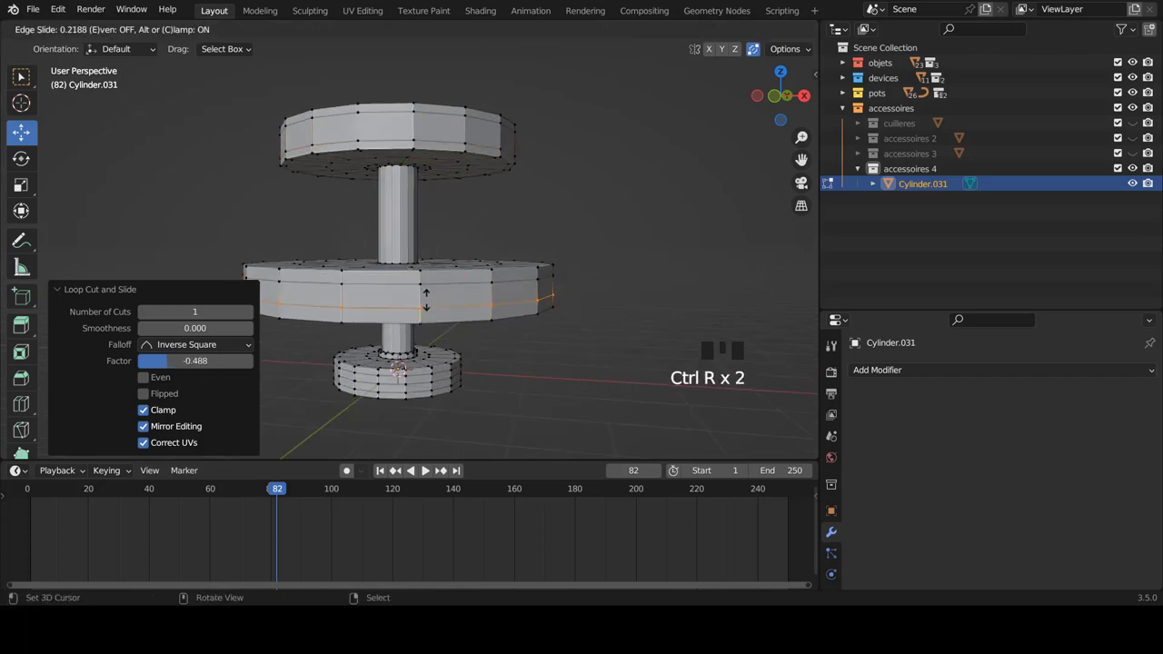
{"action": "key", "text": "ctrl+r"}
{"action": "key", "text": "Tab"}
{"action": "scroll", "scroll_direction": "down", "scroll_amount": 3}
{"action": "left_click_drag", "start_coordinate": [428, 252], "coordinate": [432, 229]}
{"action": "scroll", "scroll_direction": "down", "scroll_amount": 3}
{"action": "left_click_drag", "start_coordinate": [428, 248], "coordinate": [427, 229]}
{"action": "scroll", "scroll_direction": "up", "scroll_amount": 3}
- Add a Subdivision Surface modifier to the stand and go back into the mesh
{"action": "left_click", "coordinate": [888, 370]}
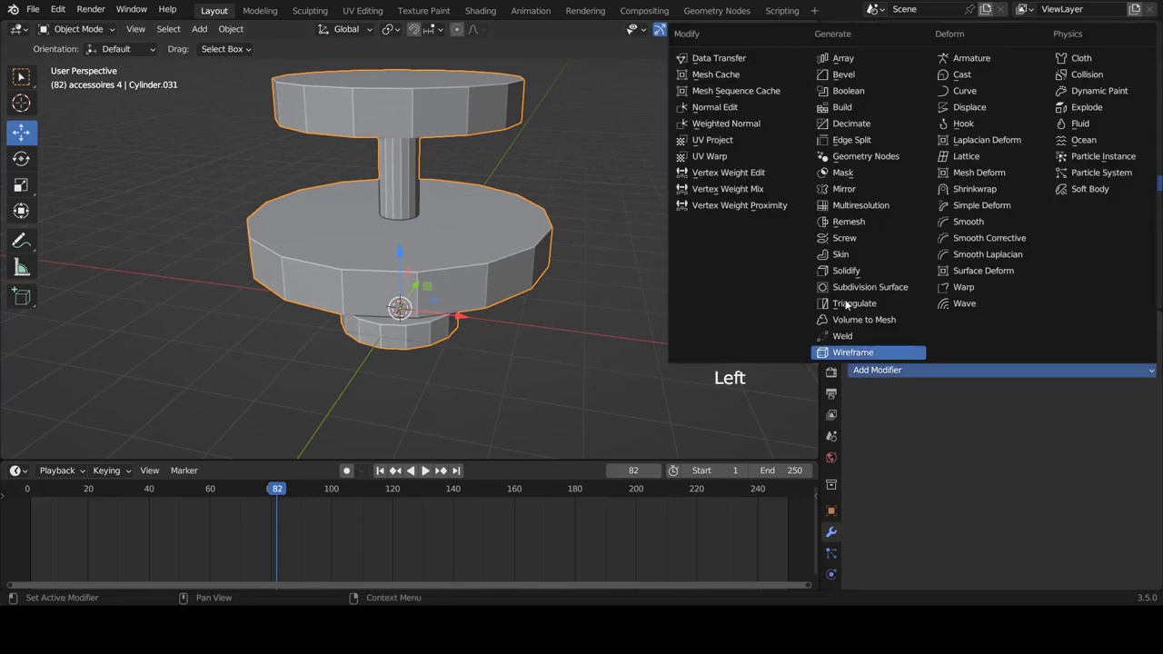
{"action": "left_click_drag", "start_coordinate": [865, 287], "coordinate": [1132, 439]}
{"action": "left_click_drag", "start_coordinate": [1134, 441], "coordinate": [467, 202]}
{"action": "key", "text": "Tab"}
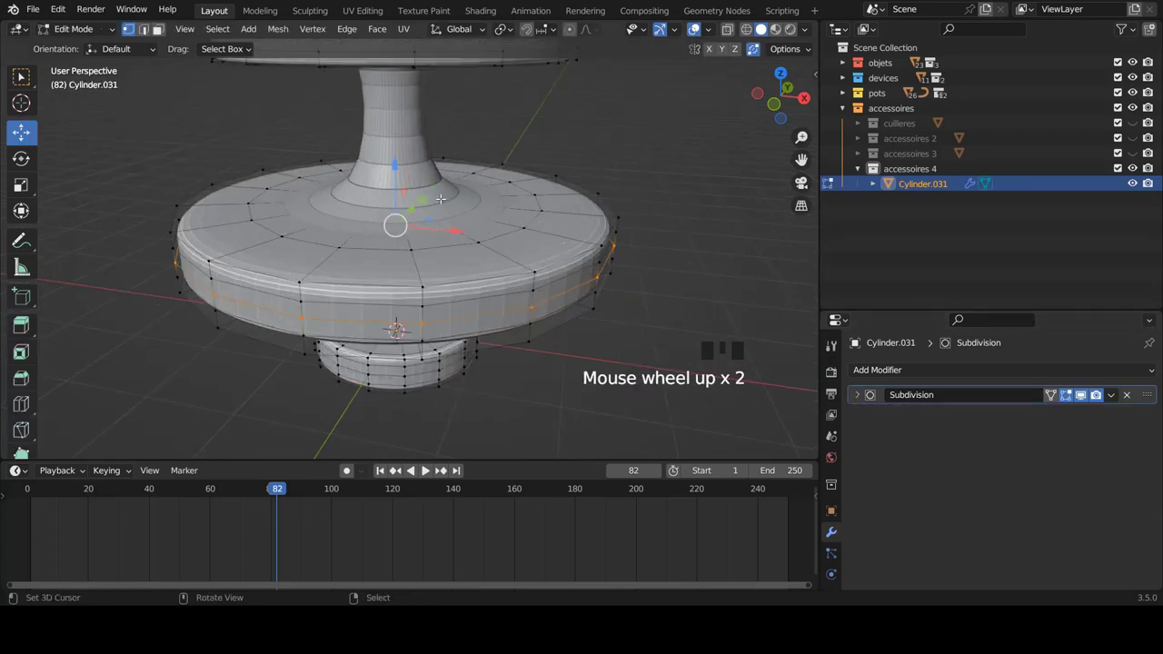
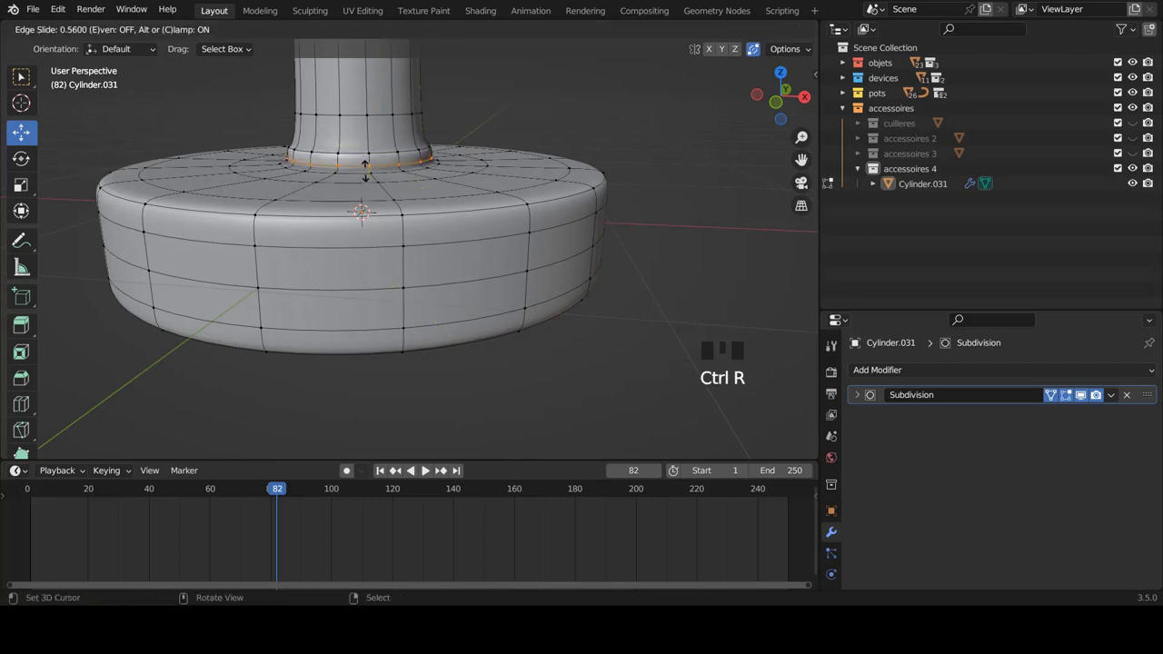
- Slide loops near the post joints, then view the smoothed three-tier stand in Object Mode
{"action": "key", "text": "Tab"}
{"action": "scroll", "scroll_direction": "down", "scroll_amount": 3}
{"action": "key", "text": "a"}
{"action": "key", "text": "a"}
{"action": "scroll", "scroll_direction": "up", "scroll_amount": 3}
{"action": "left_click_drag", "start_coordinate": [494, 169], "coordinate": [465, 246]}
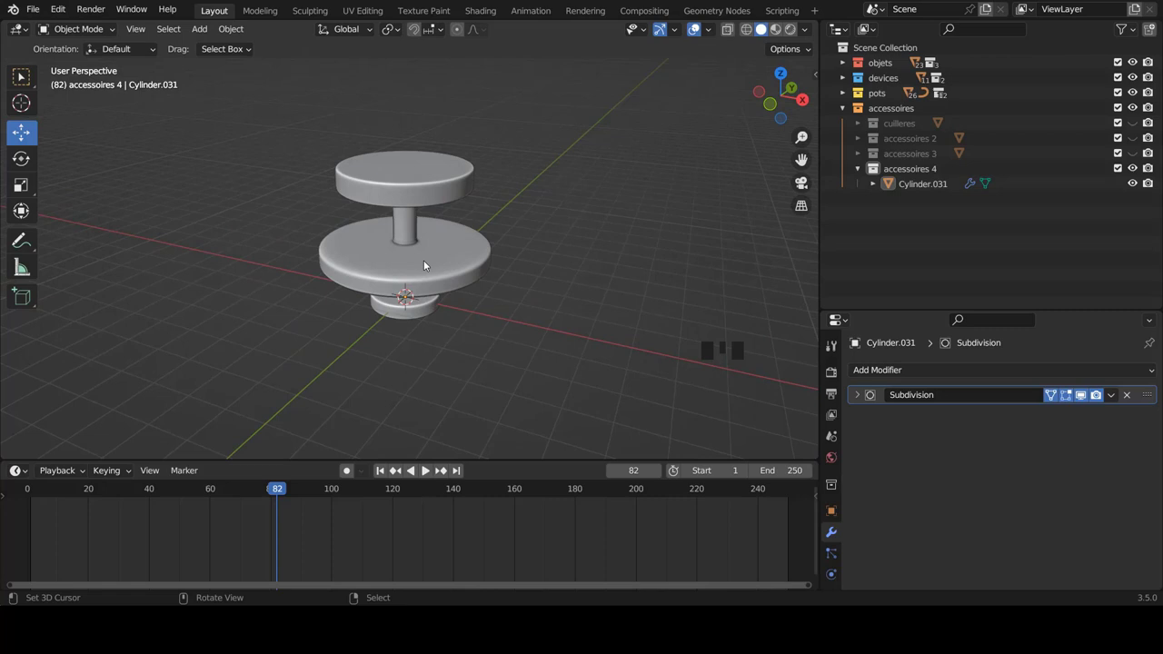
- Add an edge loop under the middle disc, flatten it with S Z 0, and add another near the rim
{"action": "left_click_drag", "start_coordinate": [429, 239], "coordinate": [436, 260]}
{"action": "scroll", "scroll_direction": "up", "scroll_amount": 3}
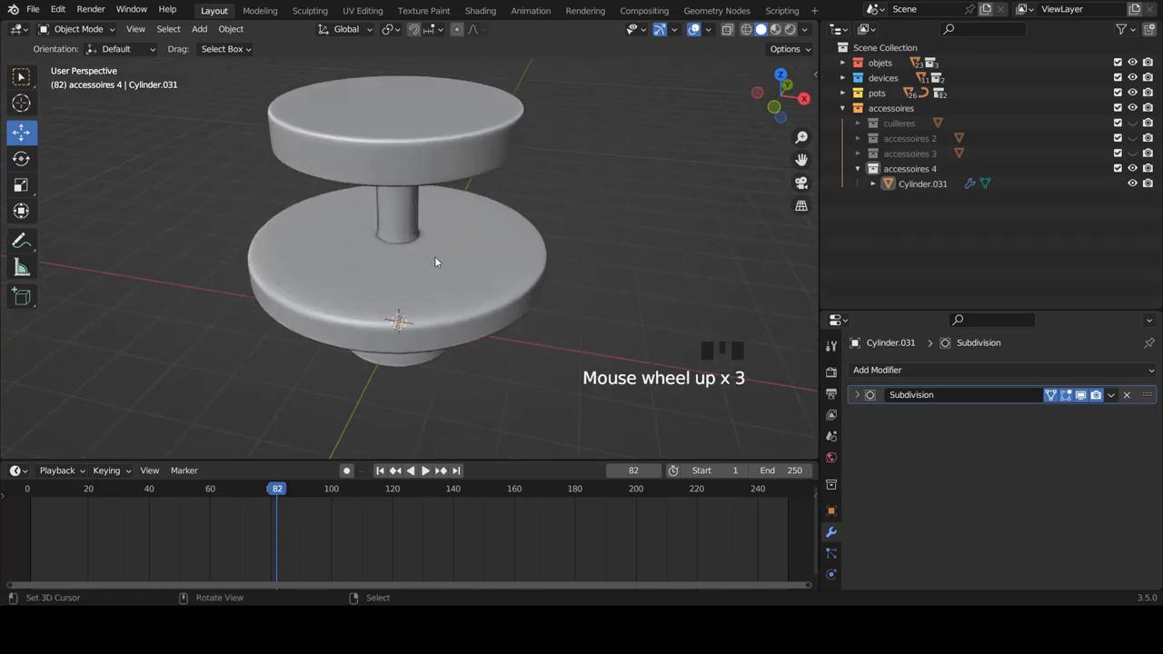
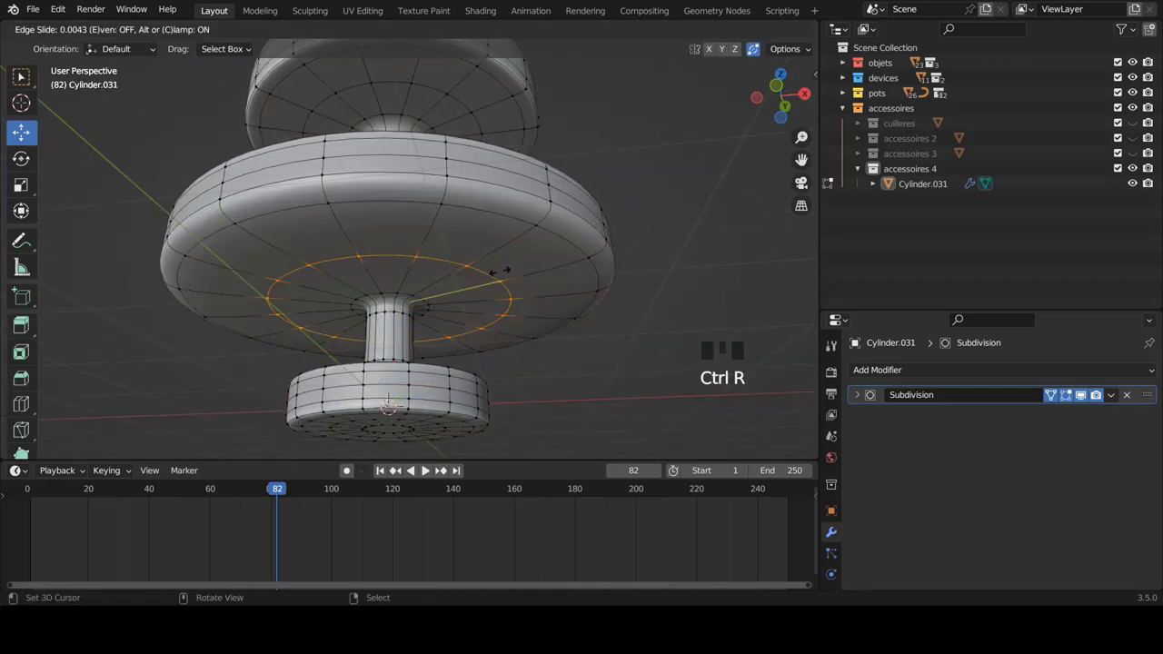
{"action": "key", "text": "ctrl+r"}
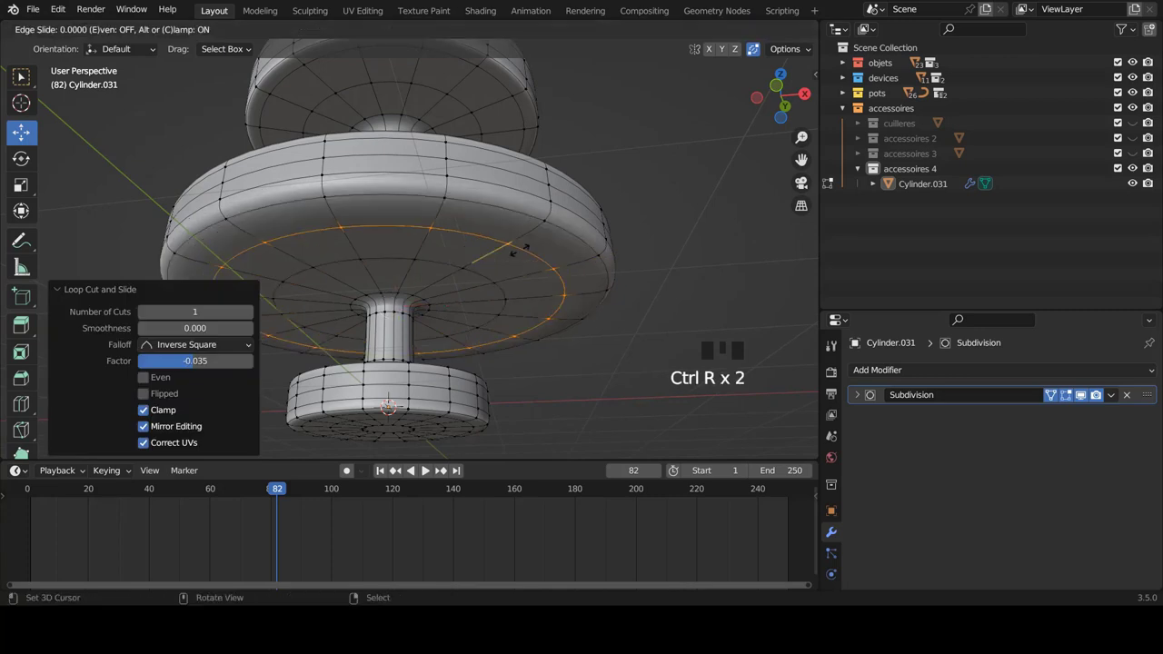
{"action": "key", "text": "s"}
{"action": "key", "text": "KP_1"}
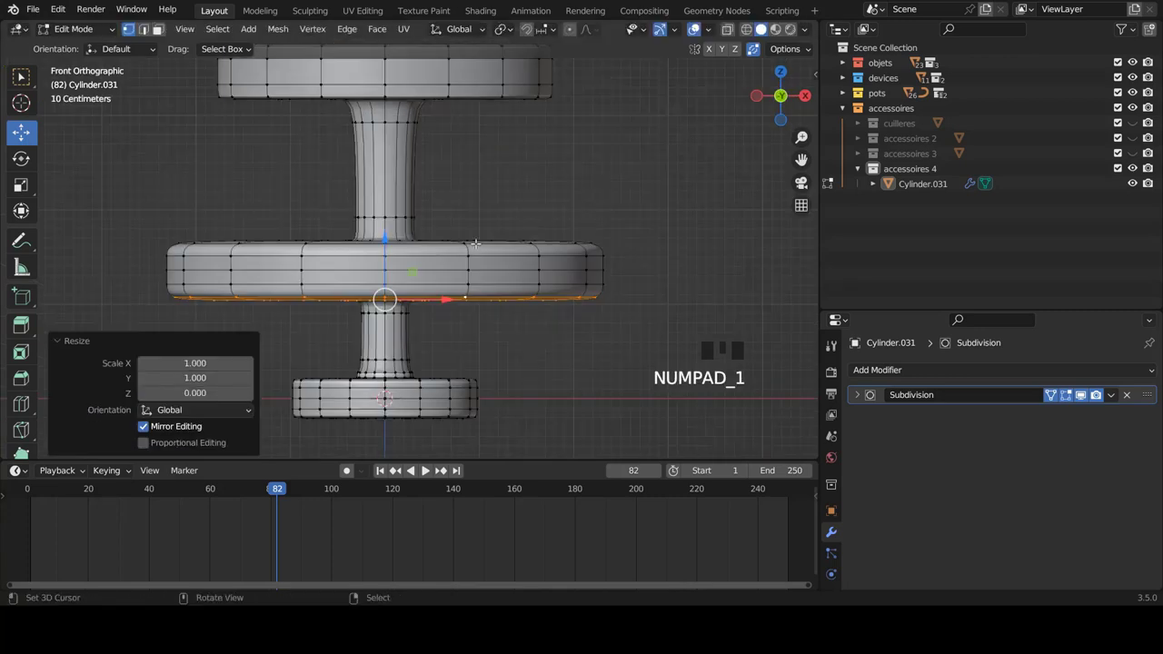
{"action": "key", "text": "ctrl+r"}
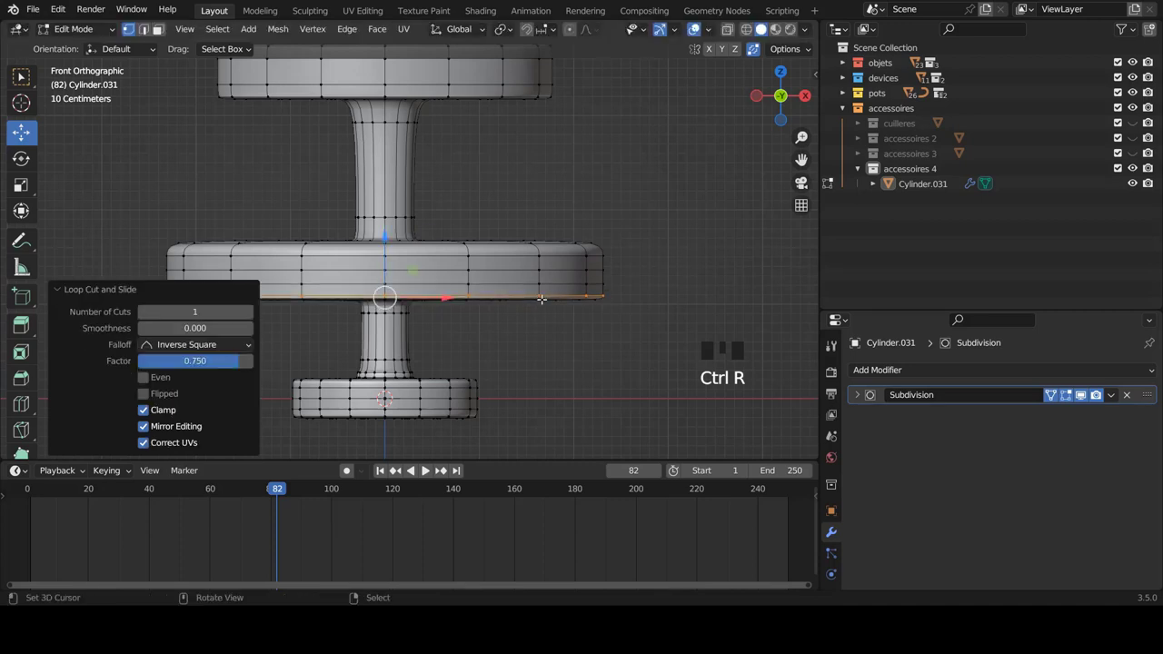
- Check the smoothed shape in Object Mode from several angles
{"action": "key", "text": "Tab"}
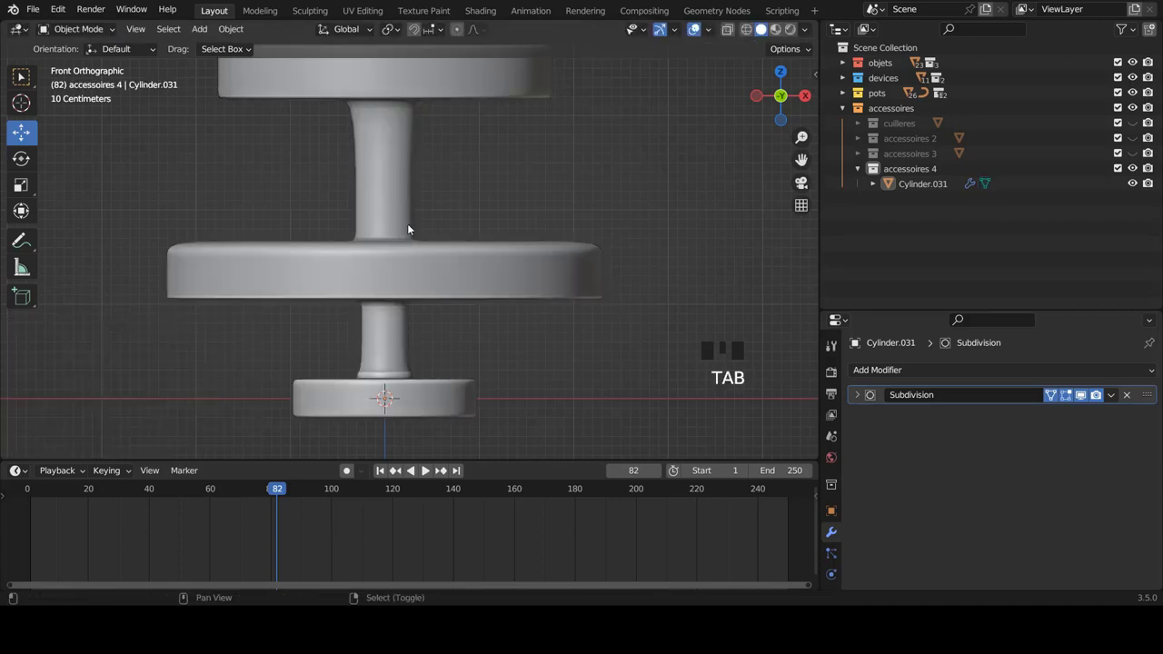
{"action": "scroll", "scroll_direction": "up", "scroll_amount": 3}
{"action": "scroll", "scroll_direction": "down", "scroll_amount": 3}
{"action": "scroll", "scroll_direction": "down", "scroll_amount": 3}
{"action": "key", "text": "a"}
{"action": "key", "text": "a"}
{"action": "scroll", "scroll_direction": "down", "scroll_amount": 3}
{"action": "scroll", "scroll_direction": "up", "scroll_amount": 3}
{"action": "right_click", "coordinate": [417, 222]}
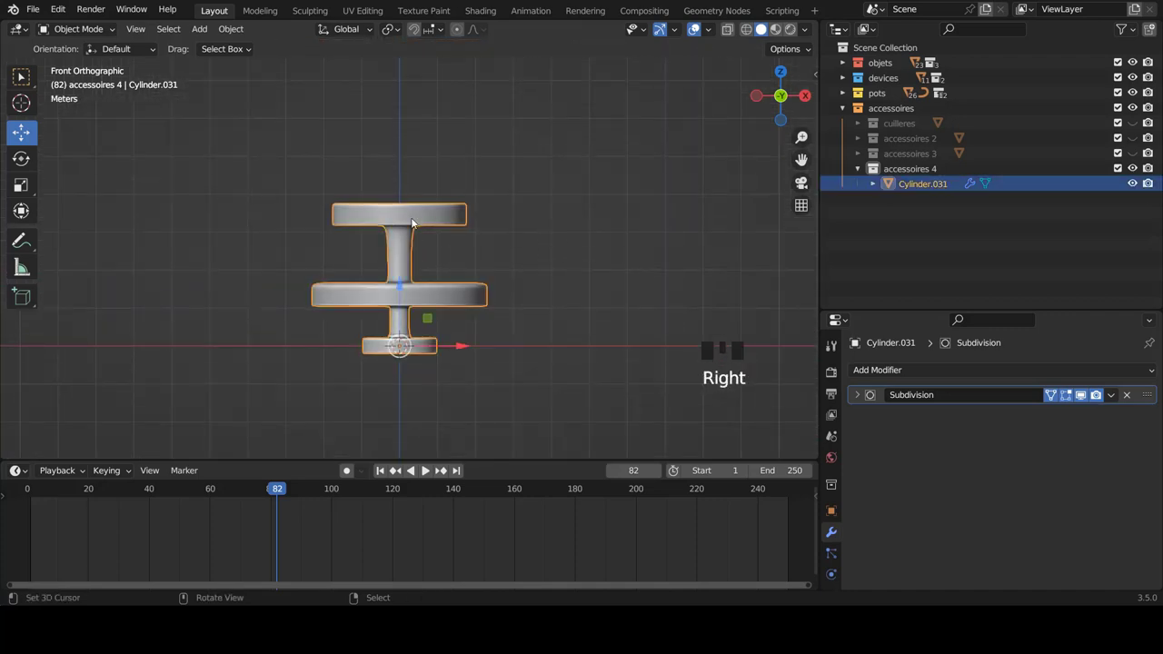
{"action": "scroll", "scroll_direction": "up", "scroll_amount": 3}
- Slide the loop under the top disc toward its edge and collapse the accessoires 4 collection
{"action": "key", "text": "Tab"}
{"action": "key", "text": "ctrl+r"}
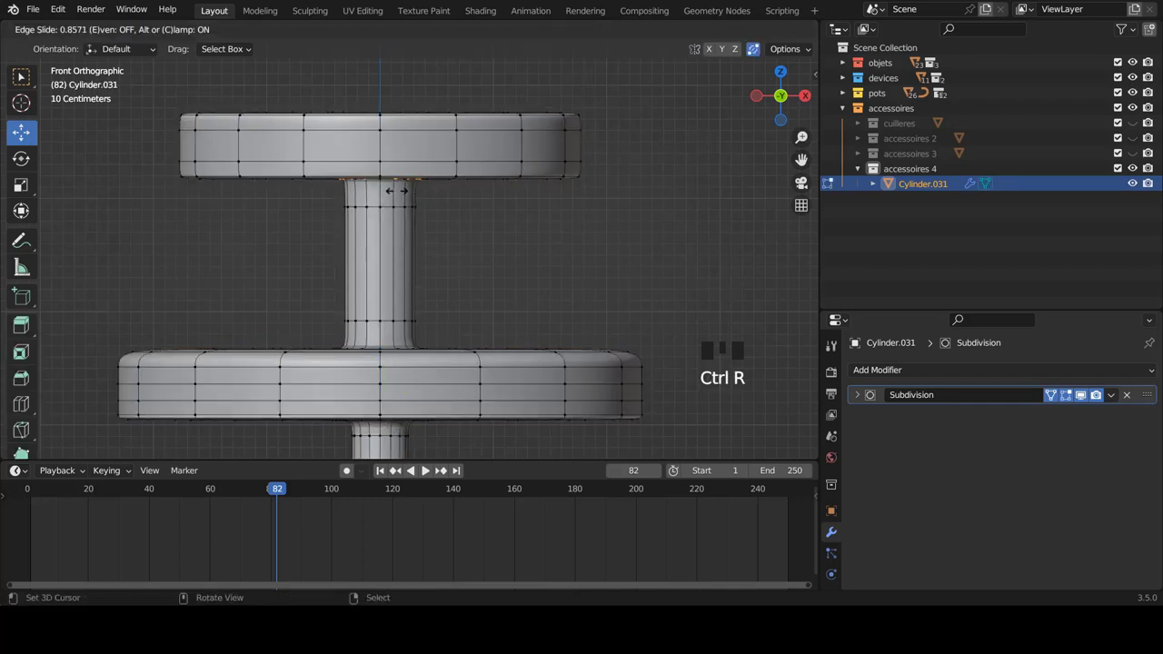
{"action": "key", "text": "Tab"}
{"action": "scroll", "scroll_direction": "down", "scroll_amount": 3}
{"action": "key", "text": "a"}
{"action": "left_click", "coordinate": [857, 169]}
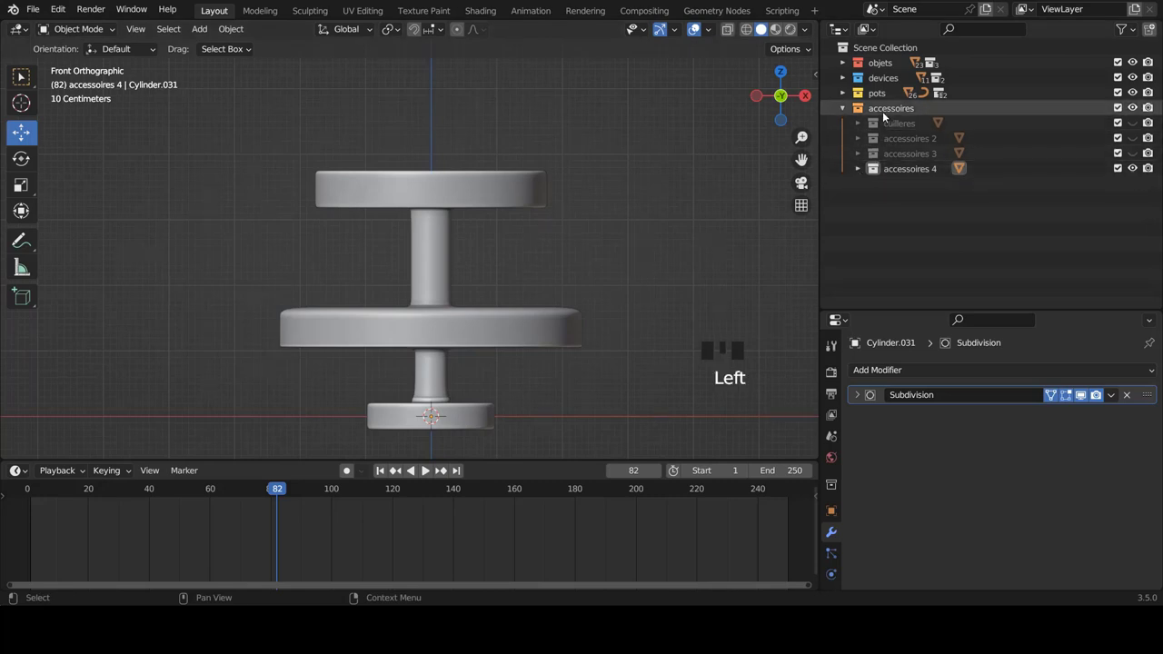
- Create a new collection accessoires 5 and copy the stacked-disc object
{"action": "left_click", "coordinate": [883, 112]}
{"action": "right_click", "coordinate": [883, 113]}
{"action": "left_click_drag", "start_coordinate": [880, 110], "coordinate": [895, 185]}
{"action": "left_click", "coordinate": [895, 186]}
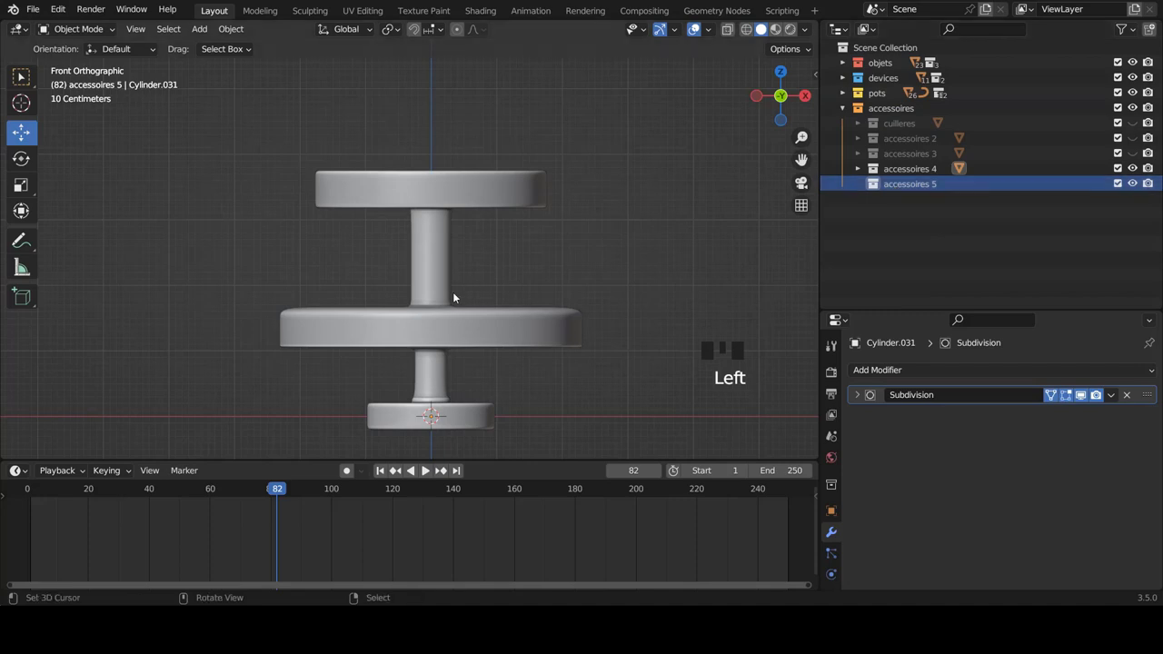
{"action": "right_click", "coordinate": [461, 312]}
{"action": "key", "text": "ctrl+c"}
- Hide accessoires 4 and paste the copied object into accessoires 5
{"action": "left_click", "coordinate": [930, 174]}
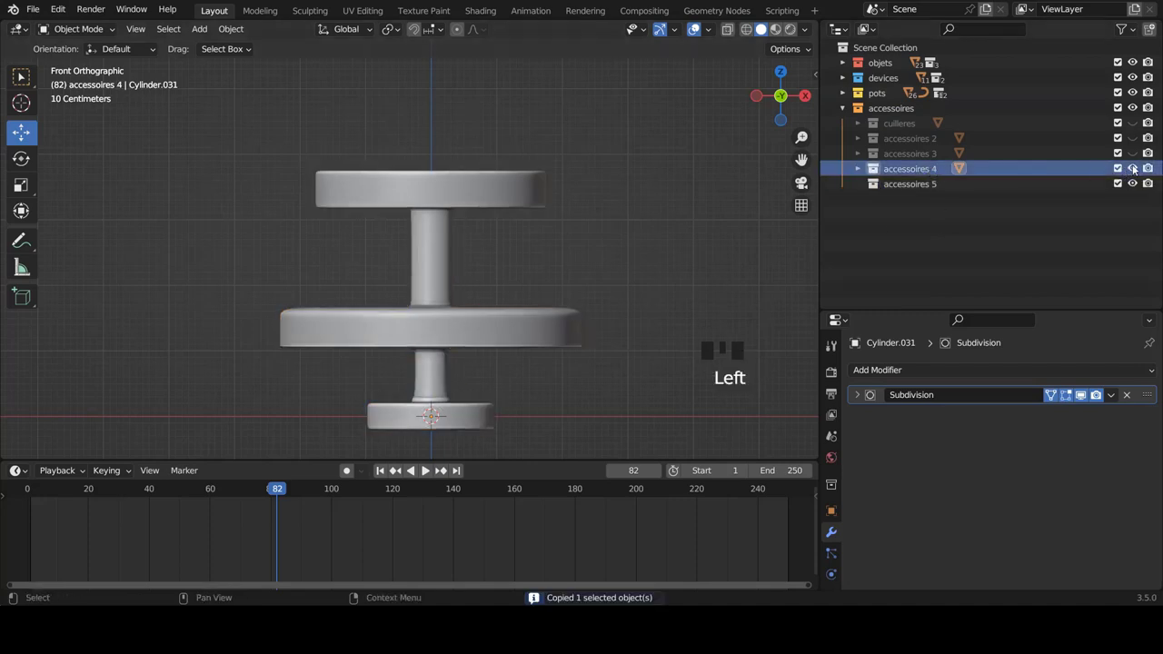
{"action": "left_click", "coordinate": [1135, 170]}
{"action": "left_click", "coordinate": [936, 185]}
{"action": "key", "text": "ctrl+v"}
{"action": "scroll", "scroll_direction": "down", "scroll_amount": 3}
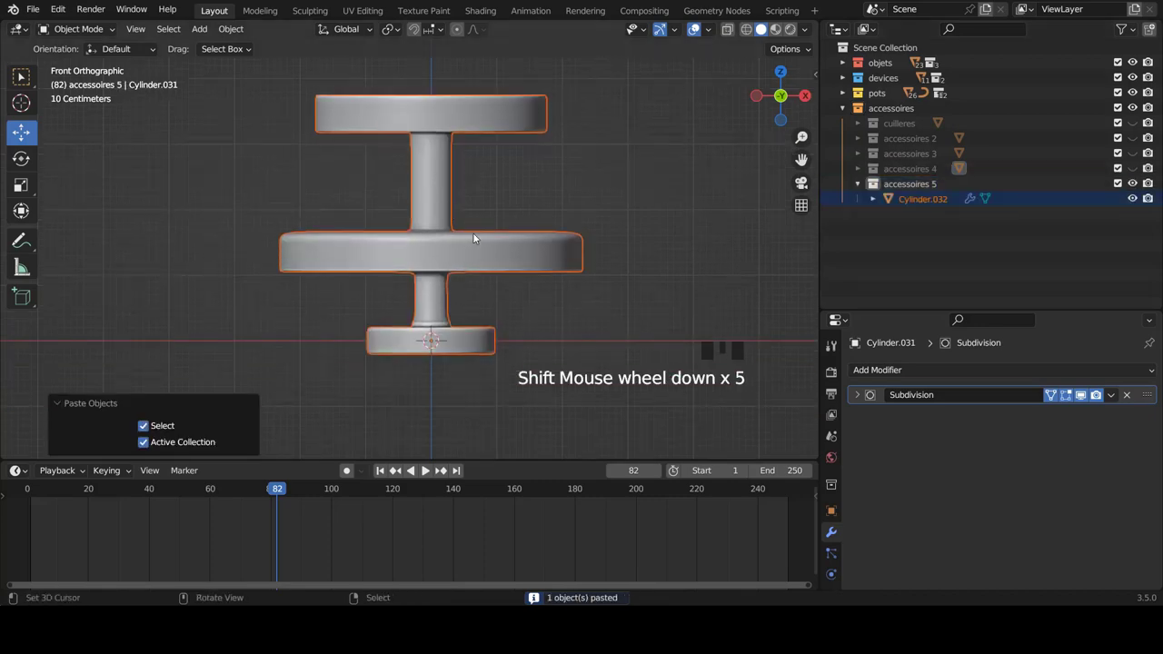
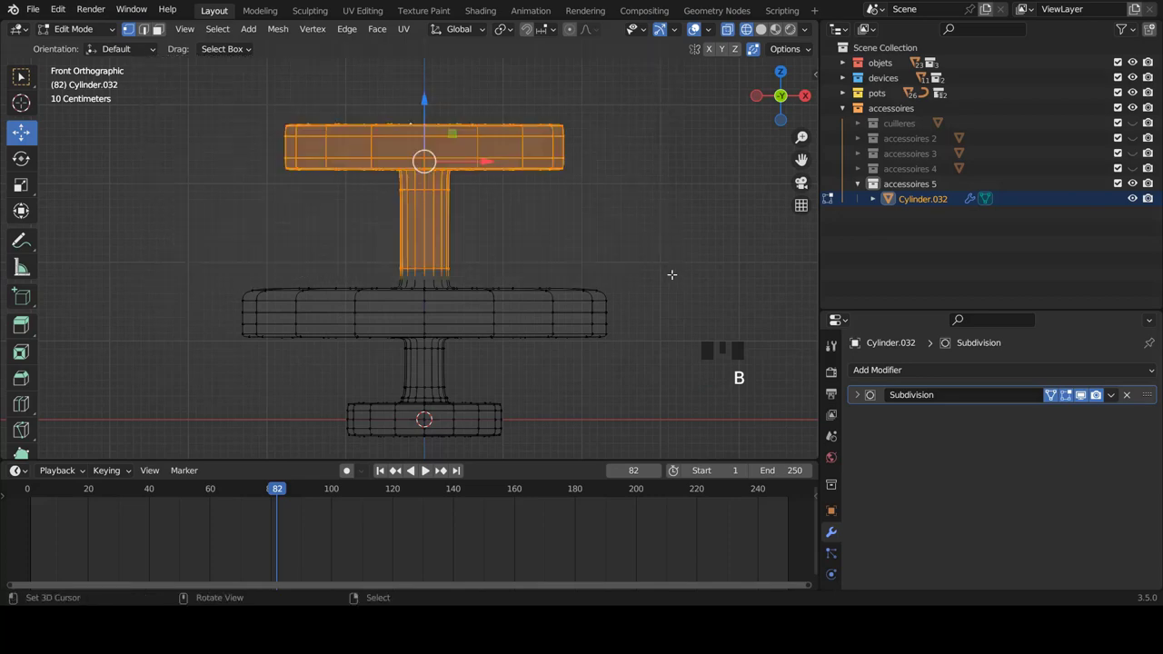
- Delete the selected top disc and upper post vertices from the copy
{"action": "key", "text": "x"}
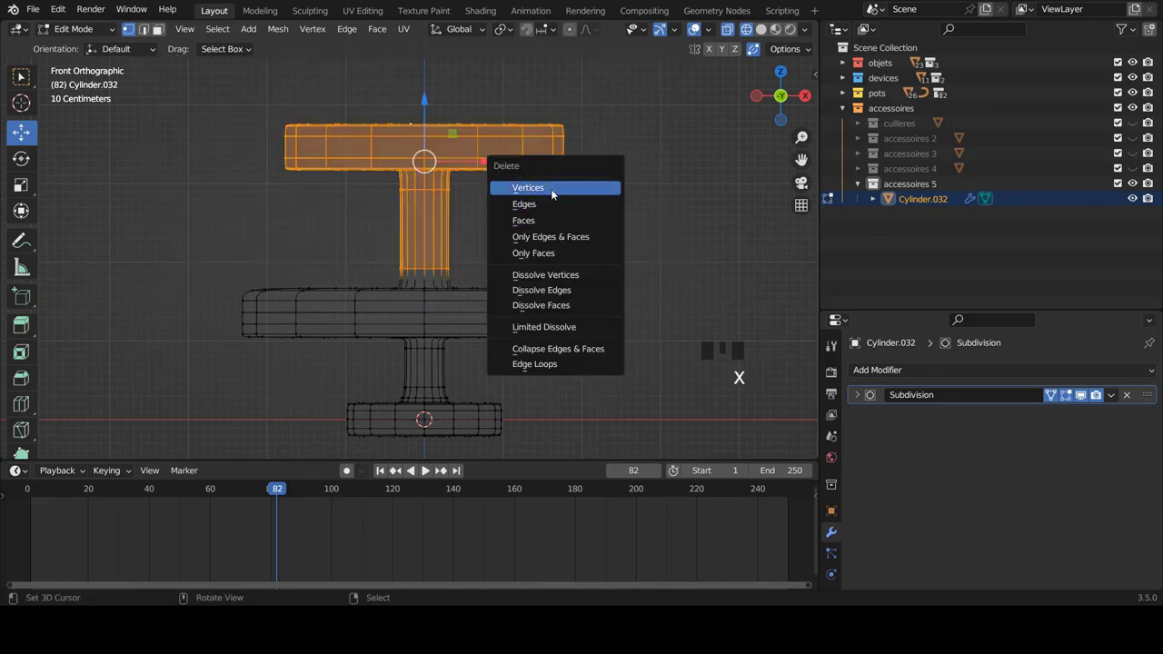
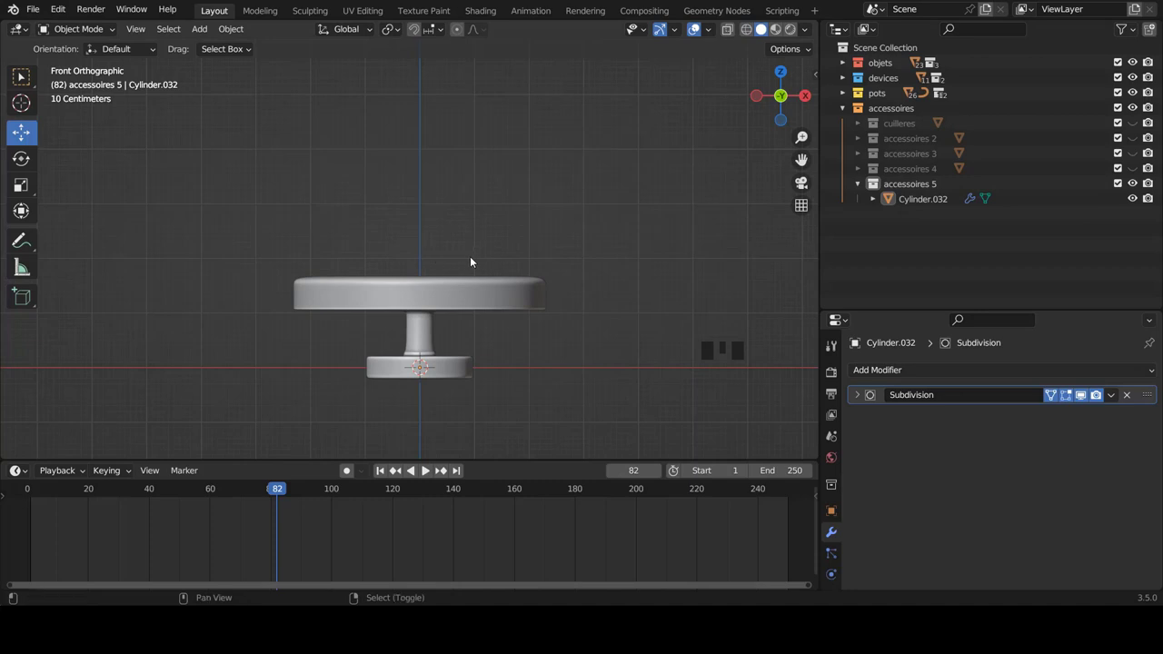
- Add a UV Sphere into accessoires 5 and shape it into a hemisphere dome on the wide disc
{"action": "key", "text": "shift+a"}
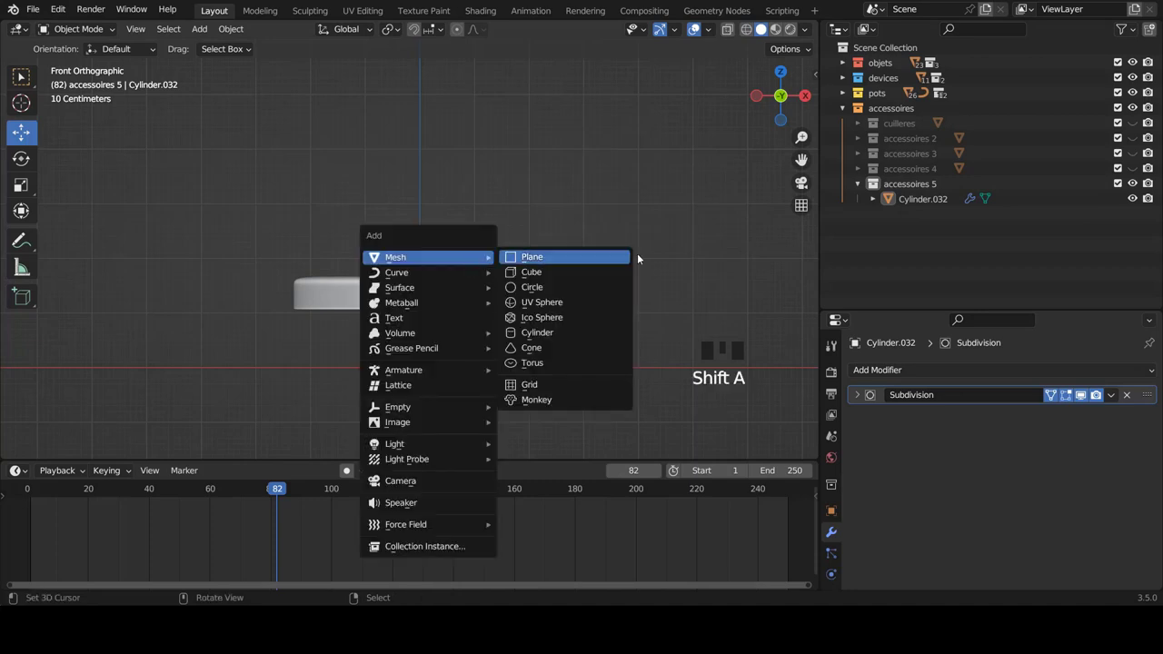
{"action": "left_click", "coordinate": [921, 191]}
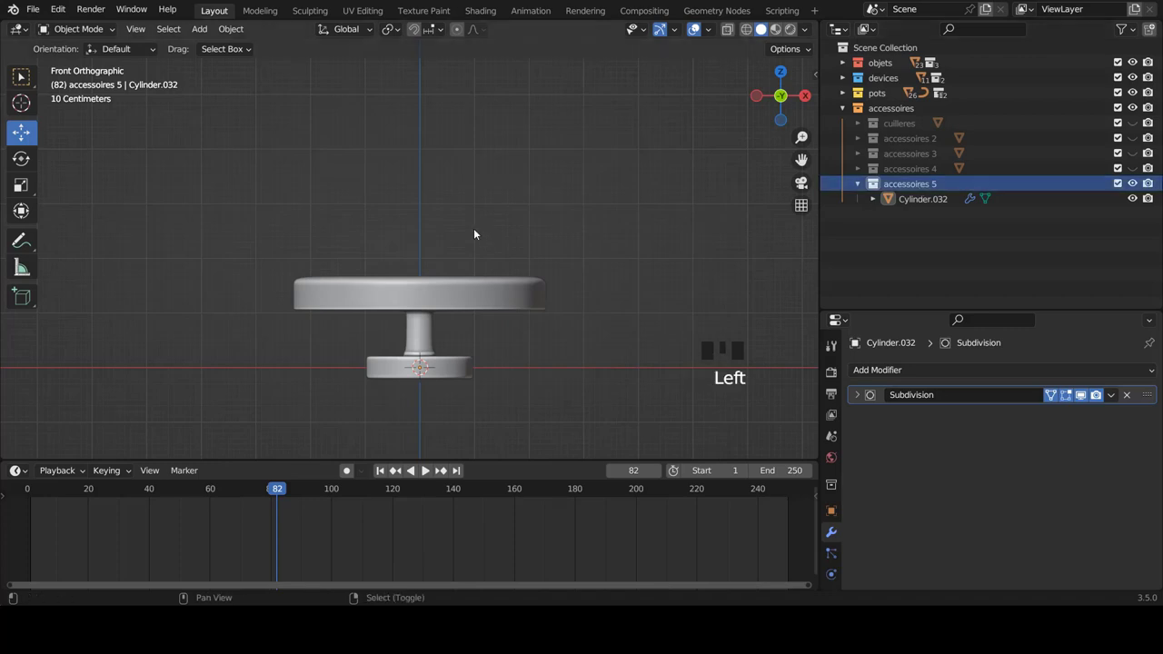
{"action": "key", "text": "shift+a"}
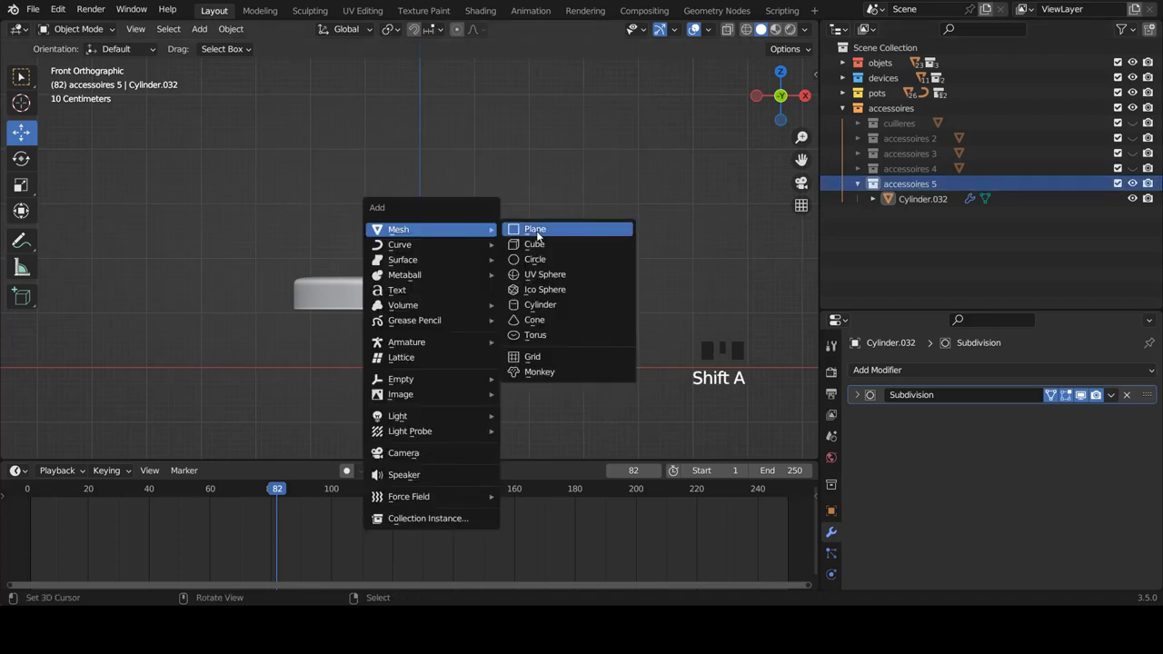
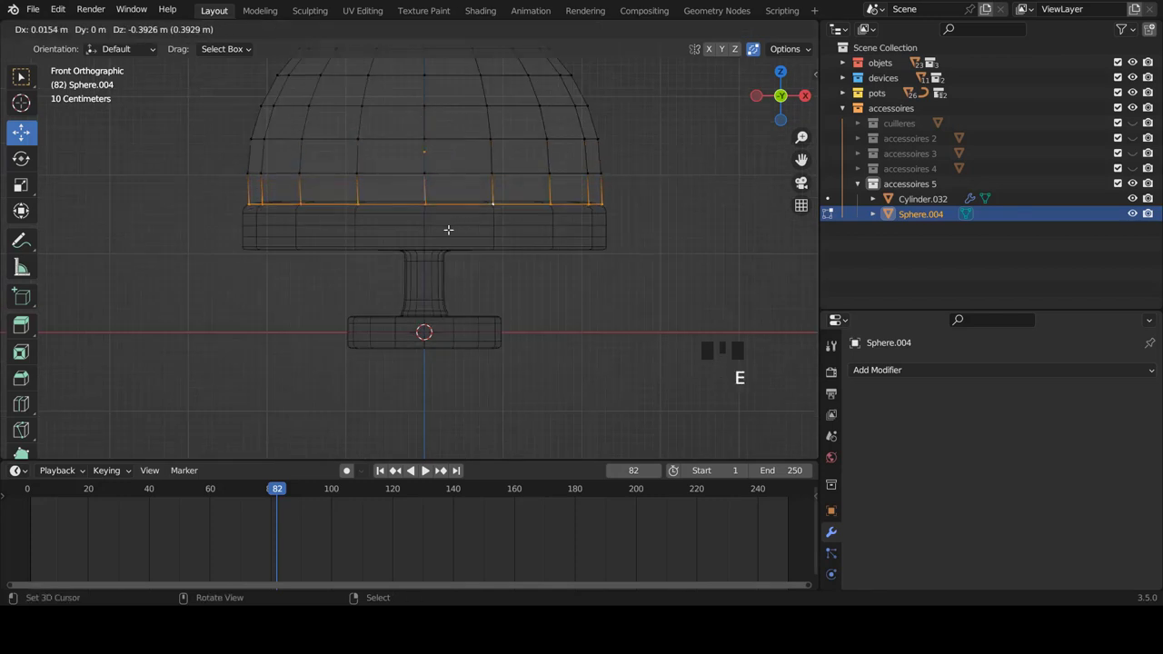
{"action": "scroll", "scroll_direction": "down", "scroll_amount": 3}
{"action": "scroll", "scroll_direction": "up", "scroll_amount": 3}
{"action": "key", "text": "a"}
{"action": "key", "text": "a"}
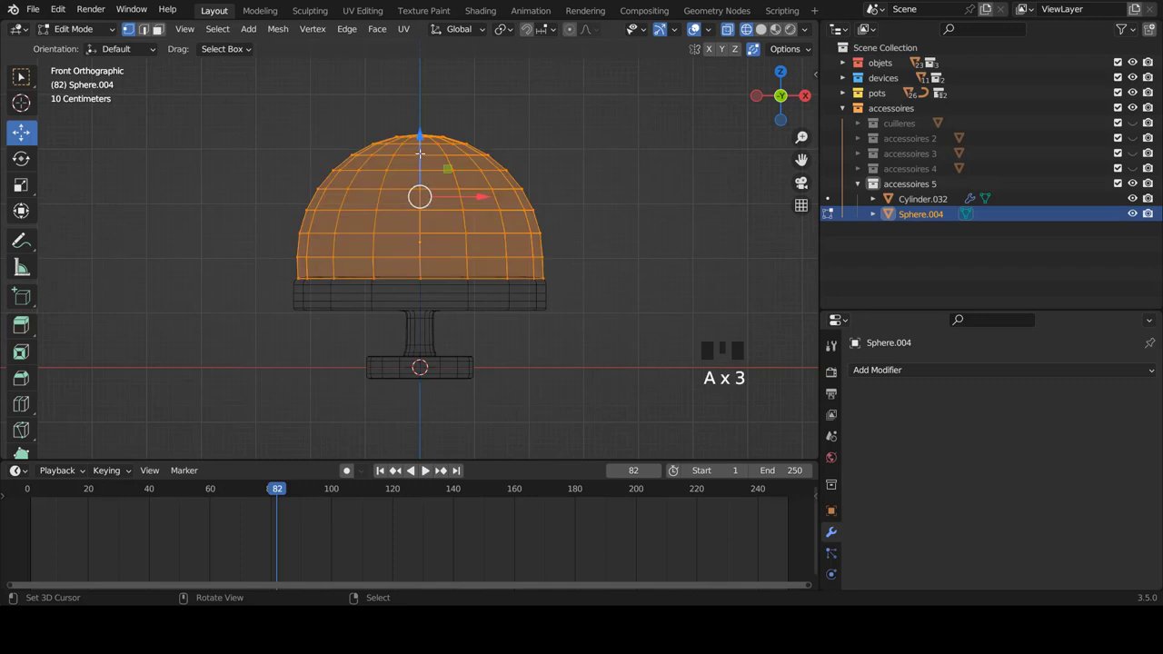
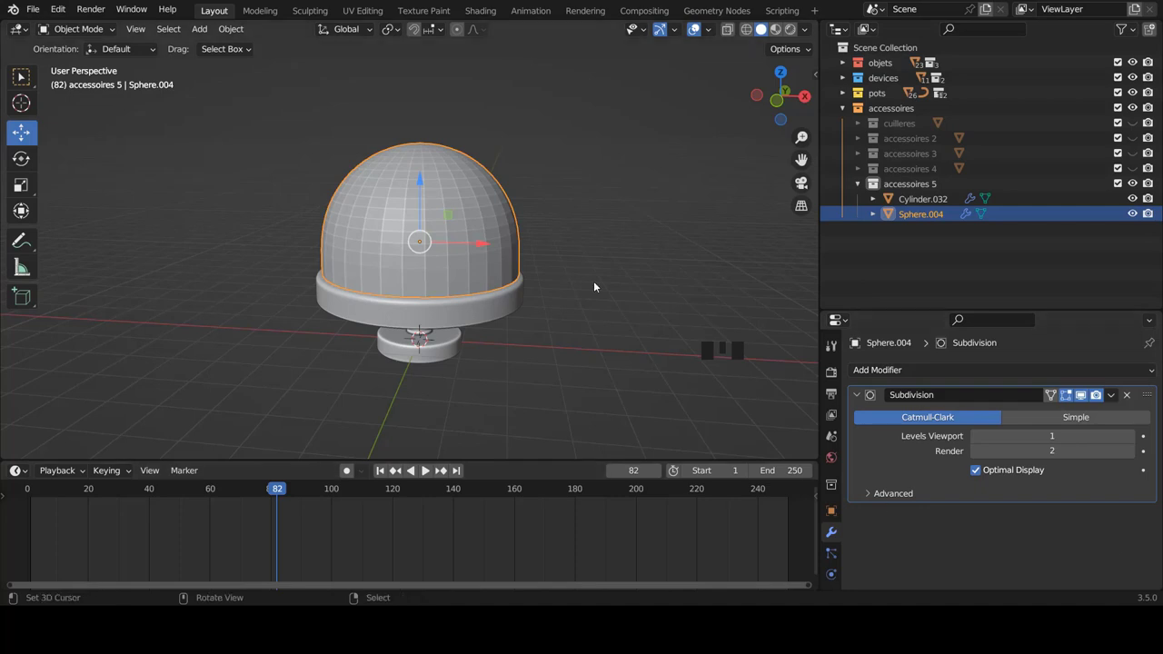
- Set the dome Sphere.004 to Shade Smooth
{"action": "left_click_drag", "start_coordinate": [499, 215], "coordinate": [477, 212]}
{"action": "scroll", "scroll_direction": "up", "scroll_amount": 3}
{"action": "key", "text": "w"}
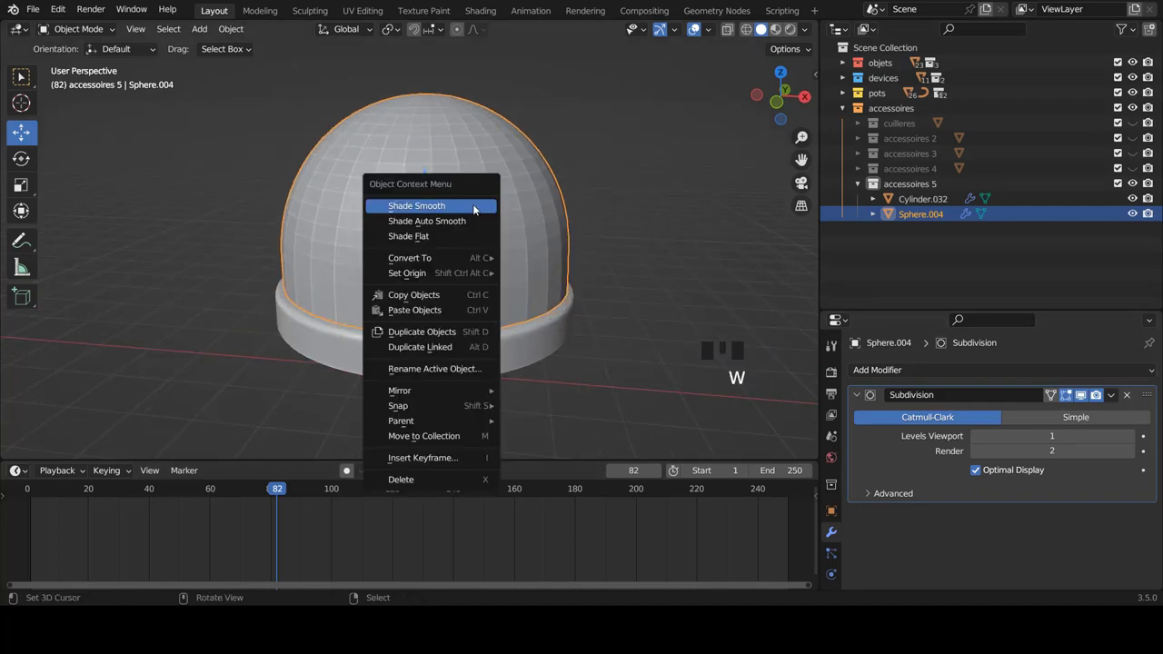
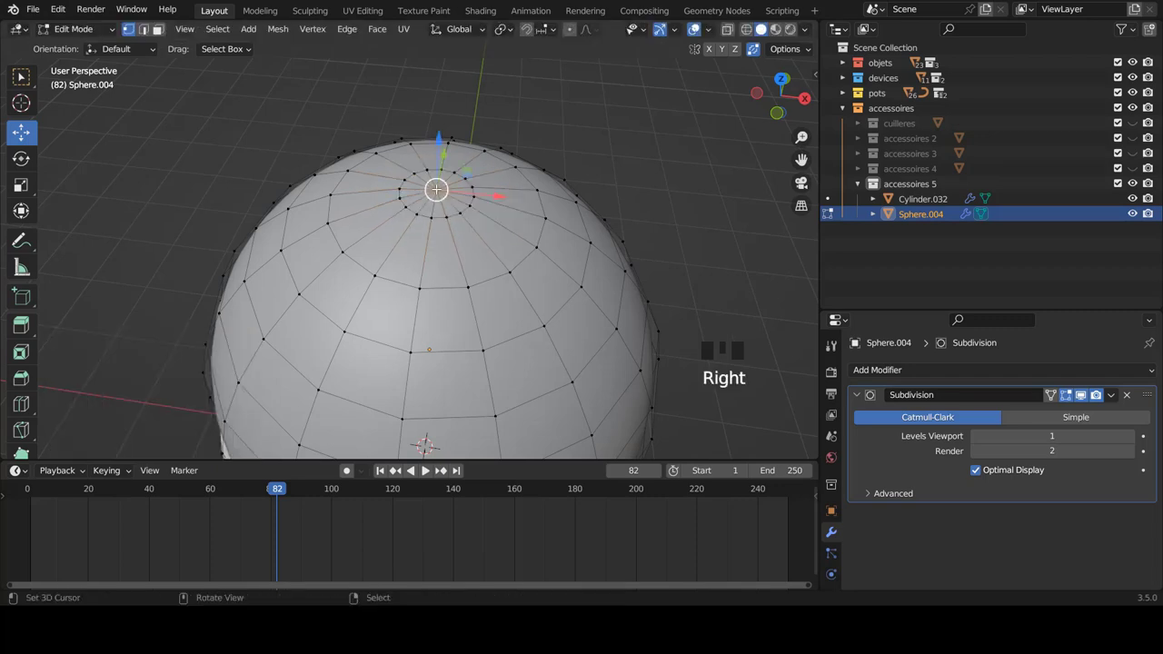
- Grow the selection at the dome's top and extrude it upward into a narrow neck
{"action": "key", "text": "ctrl+KP_Add"}
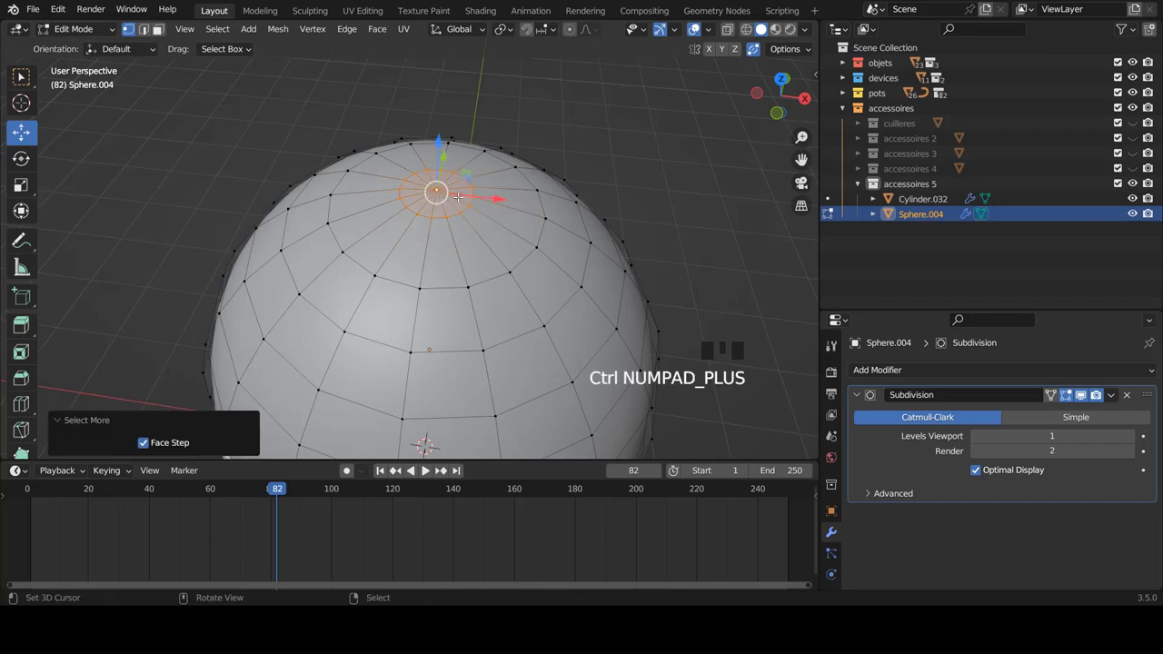
{"action": "key", "text": "KP_1"}
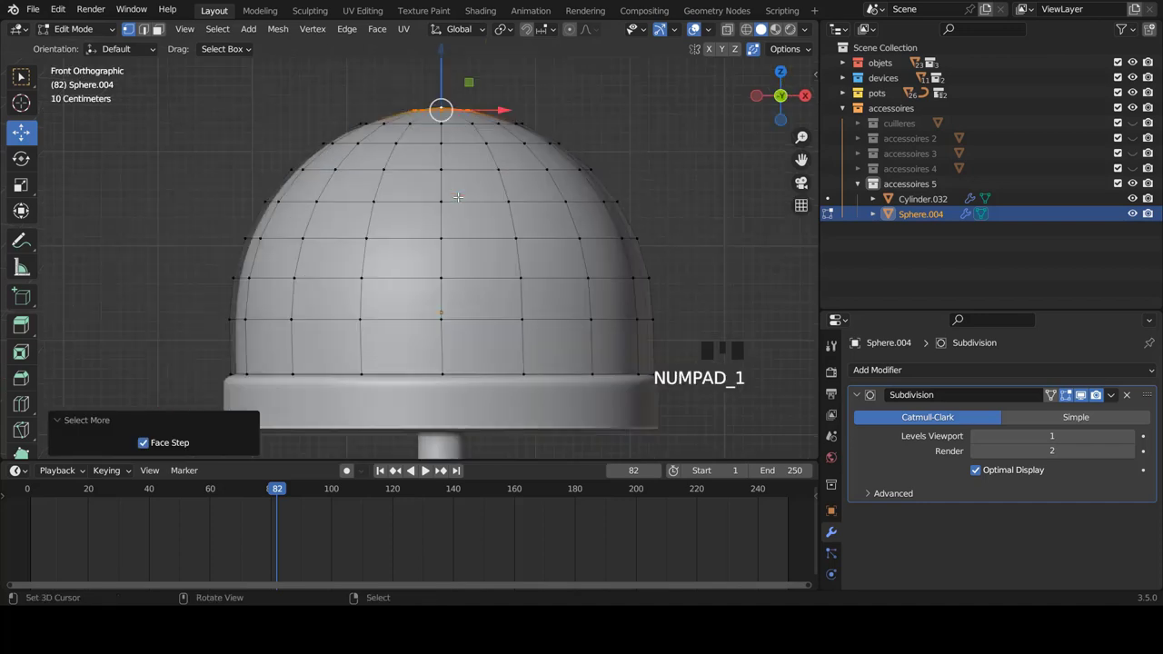
{"action": "scroll", "scroll_direction": "up", "scroll_amount": 3}
{"action": "scroll", "scroll_direction": "up", "scroll_amount": 3}
{"action": "scroll", "scroll_direction": "up", "scroll_amount": 3}
{"action": "key", "text": "e"}
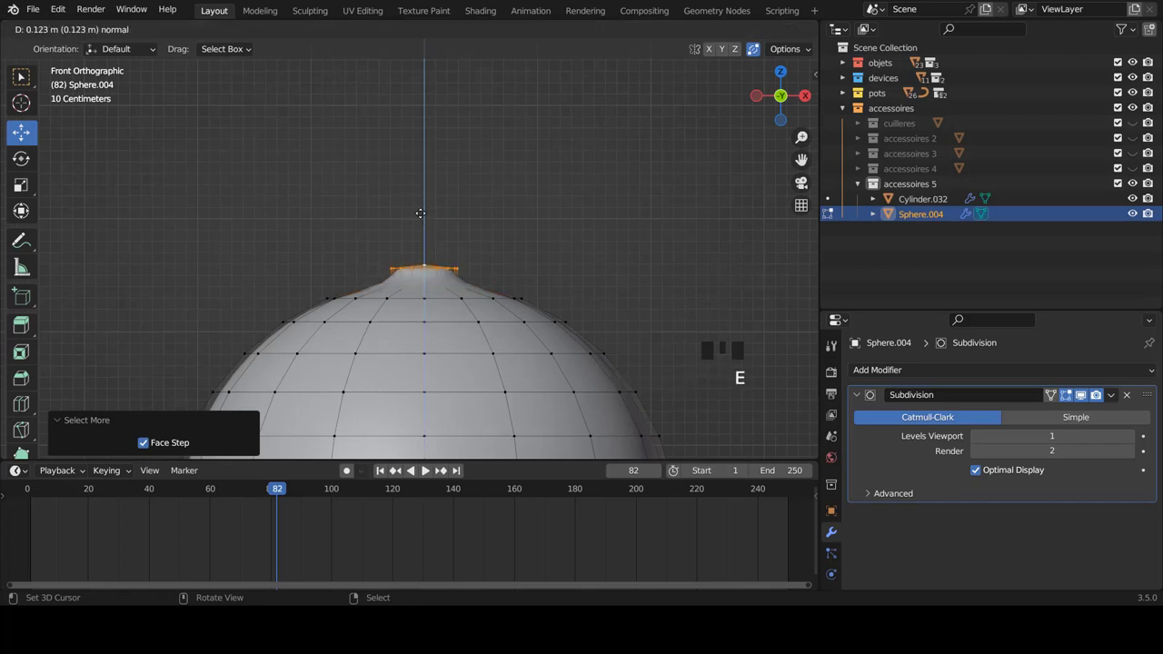
{"action": "key", "text": "e"}
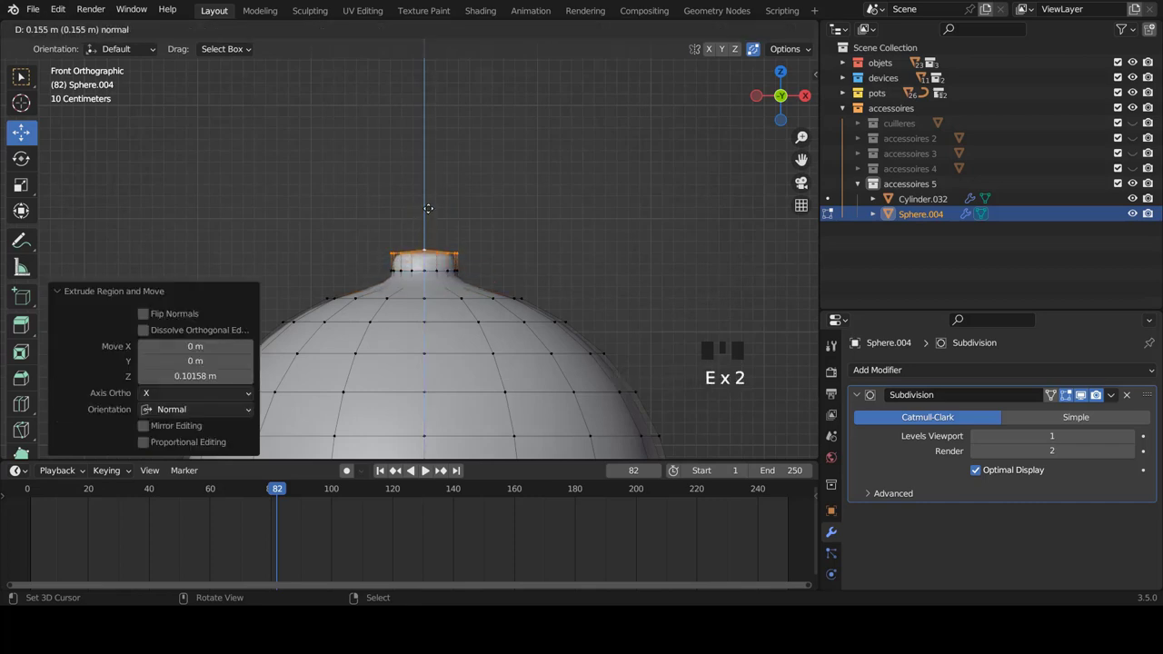
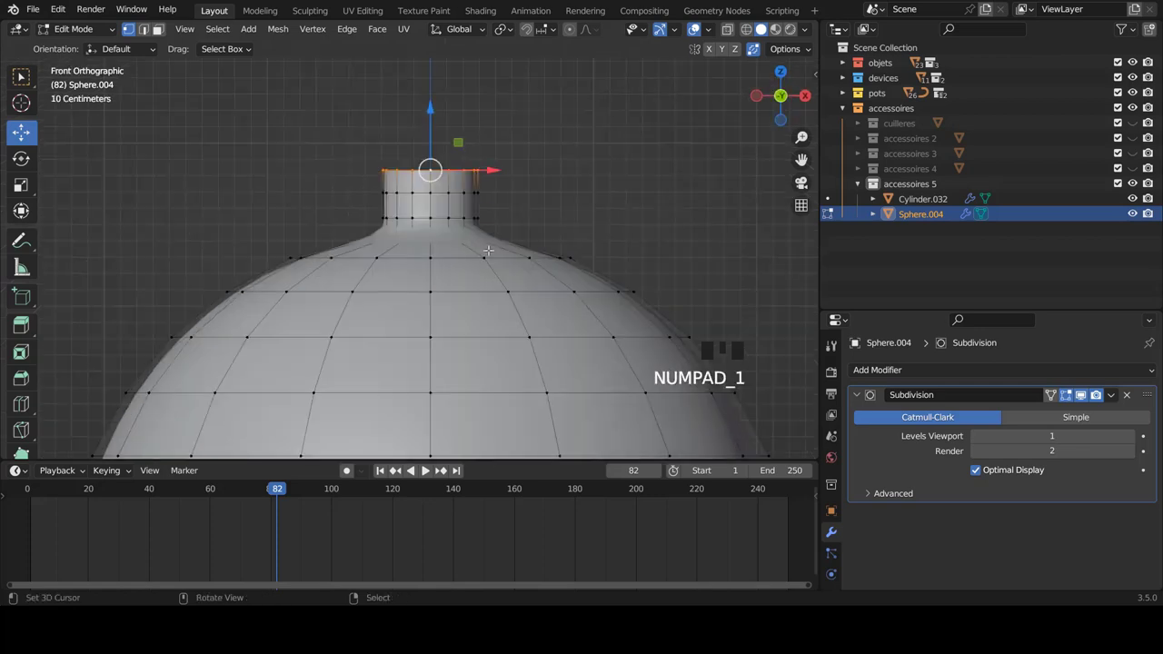
- Extrude another ring from the neck top and flare it slightly
{"action": "key", "text": "e"}
{"action": "key", "text": "s"}
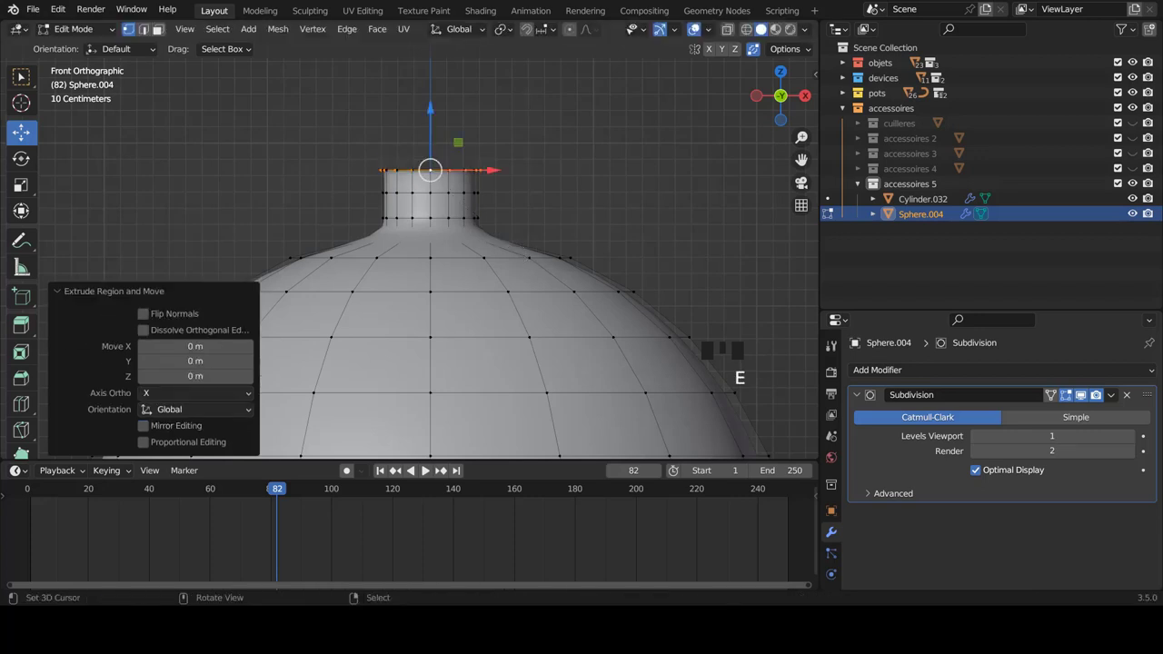
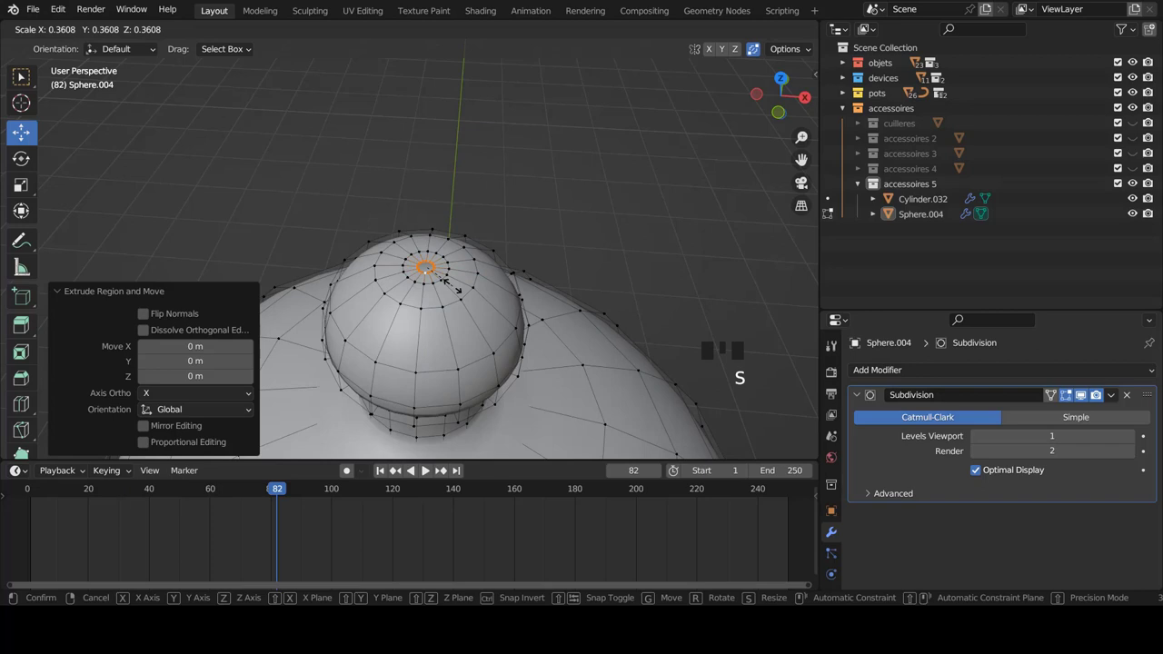
- Merge the top ring by distance to close the knob tip, slide its loops, and check from the front
{"action": "key", "text": "m"}
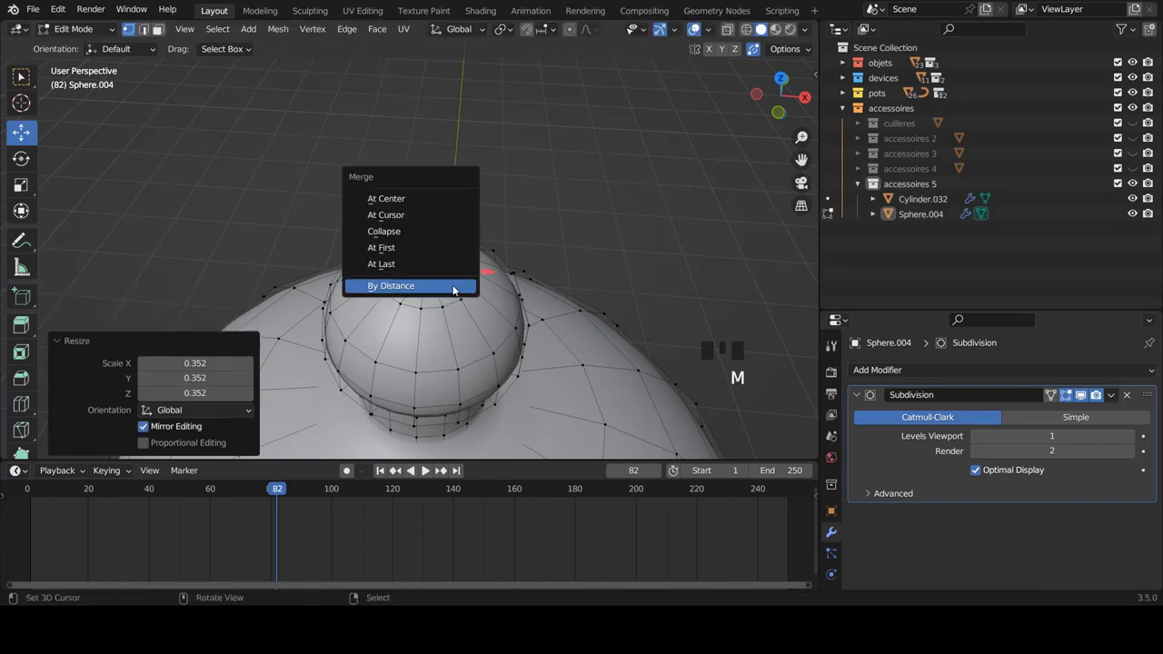
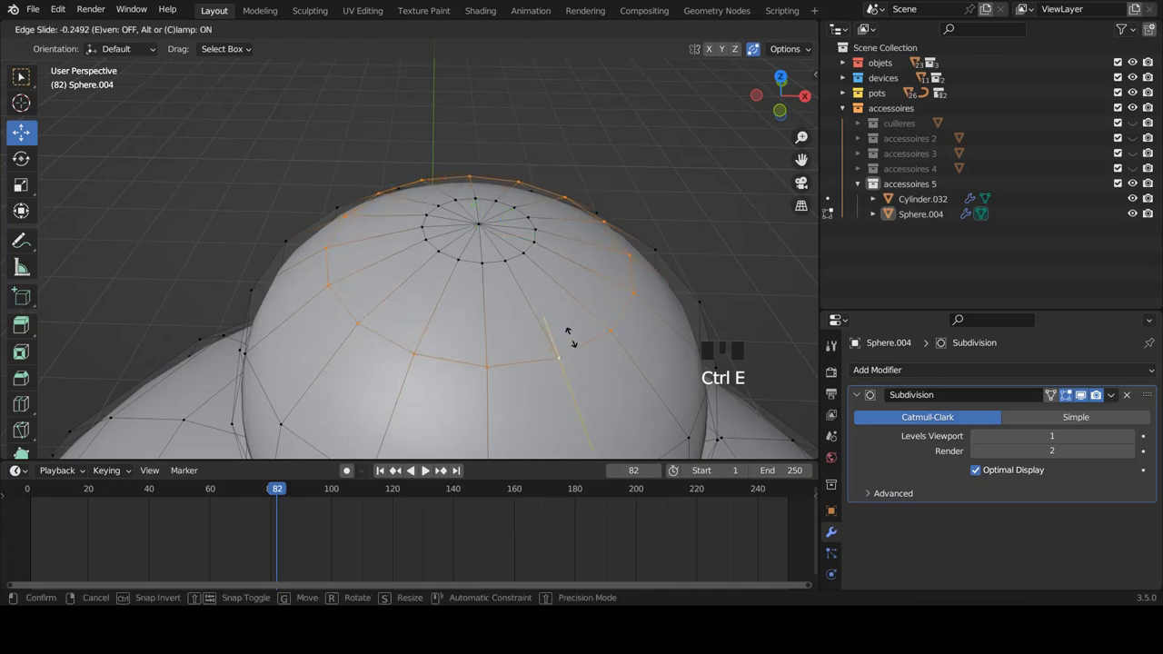
{"action": "key", "text": "Tab"}
{"action": "scroll", "scroll_direction": "down", "scroll_amount": 3}
{"action": "key", "text": "KP_1"}
{"action": "scroll", "scroll_direction": "down", "scroll_amount": 3}
{"action": "scroll", "scroll_direction": "up", "scroll_amount": 3}
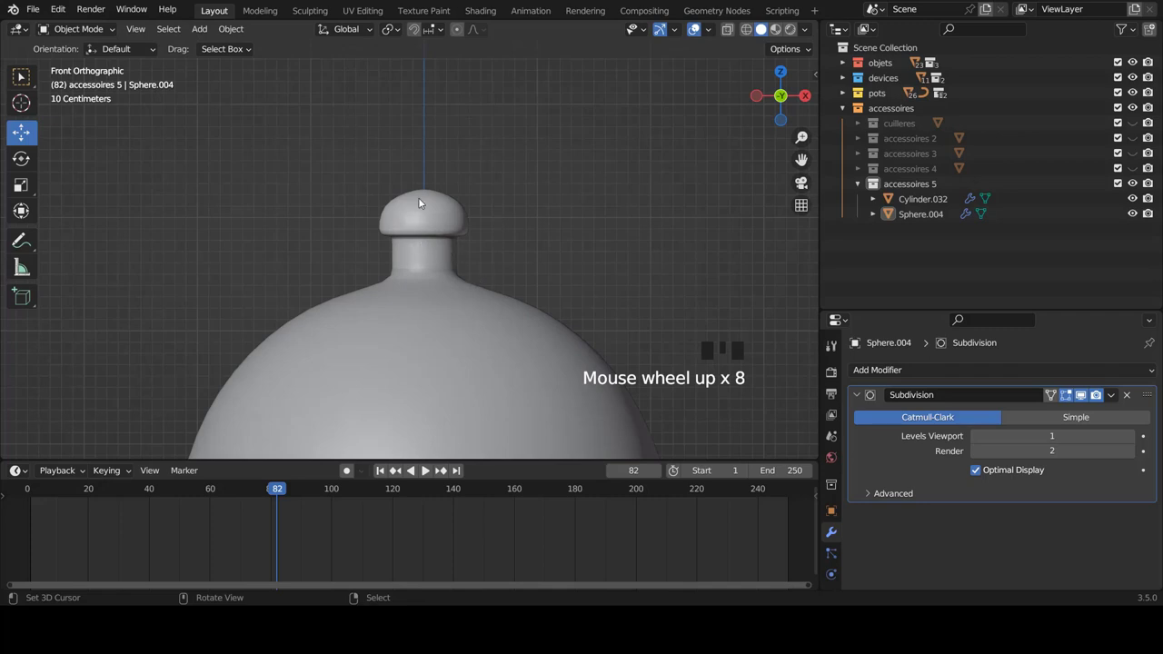